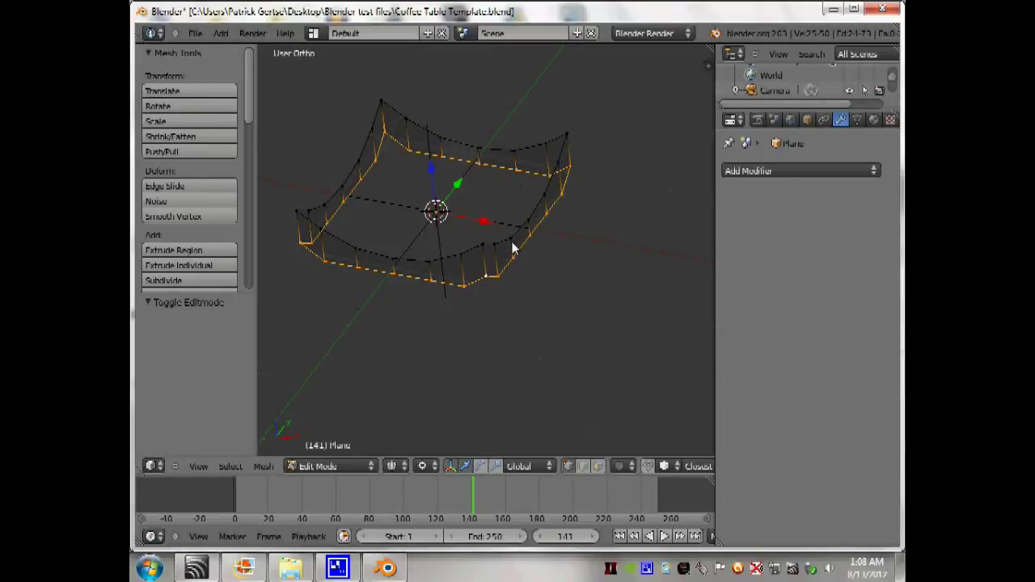
In Right Ortho view, scale the leg's bottom vertices to match the reference drawing's curve.
key("KP_3")
scroll("down", 3)
scroll("up", 3)
right_click(496, 185)
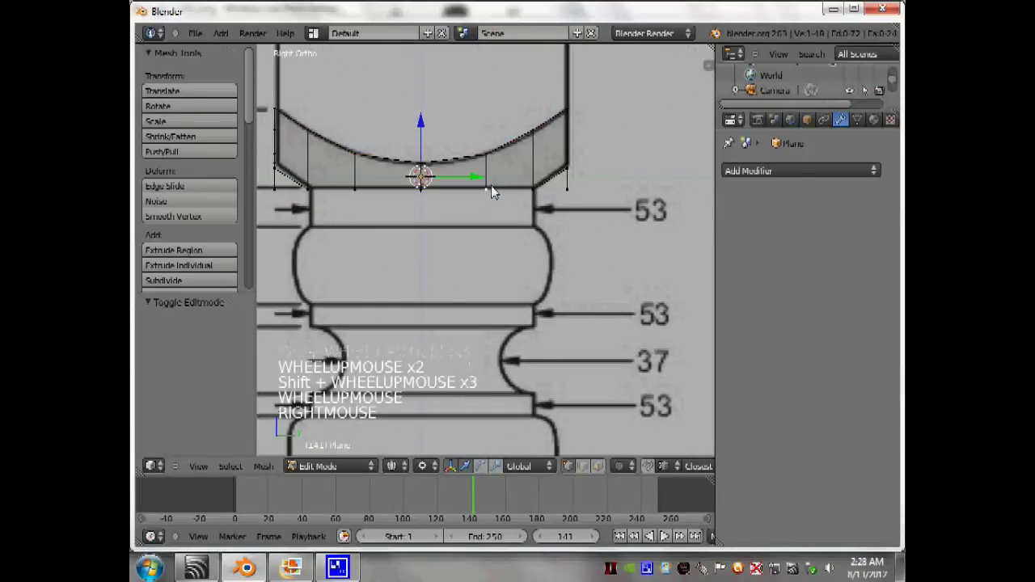
right_click(498, 195)
scroll("down", 3)
middle_click(478, 228)
scroll("up", 3)
key("KP_3")
scroll("up", 3)
scroll("down", 3)
key("s")
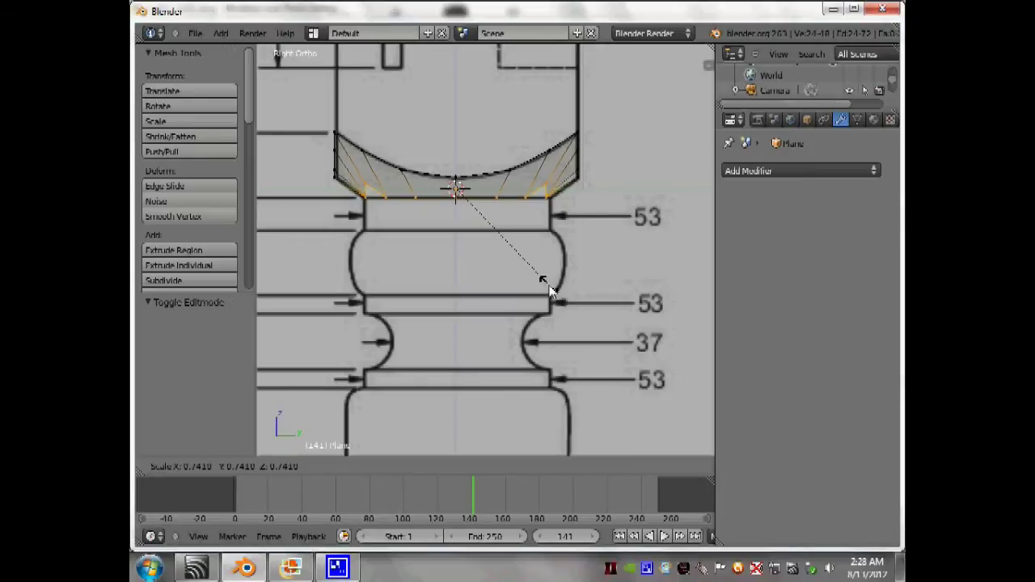
left_click(554, 290)
scroll("up", 3)
Extrude the leg's top edge ring upward along the reference drawing's column height.
right_click(504, 240)
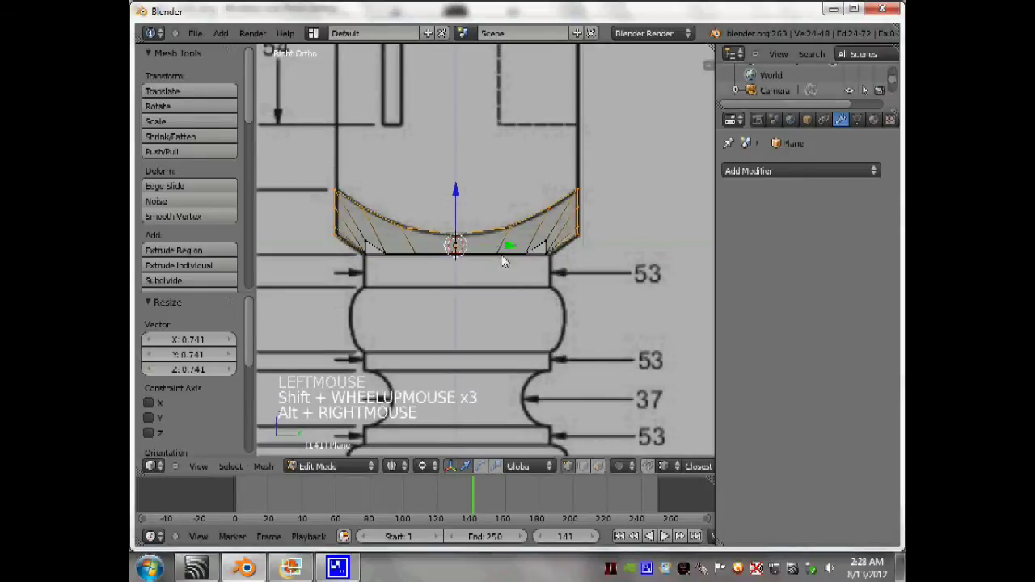
scroll("down", 3)
middle_click(544, 327)
scroll("up", 3)
key("e")
left_click(570, 193)
scroll("down", 3)
key("KP_3")
scroll("down", 3)
scroll("up", 3)
scroll("up", 3)
key(".")
key(",")
scroll("up", 3)
Move the newly extruded leg section up along Z to the drawing's top edge.
left_click(473, 150)
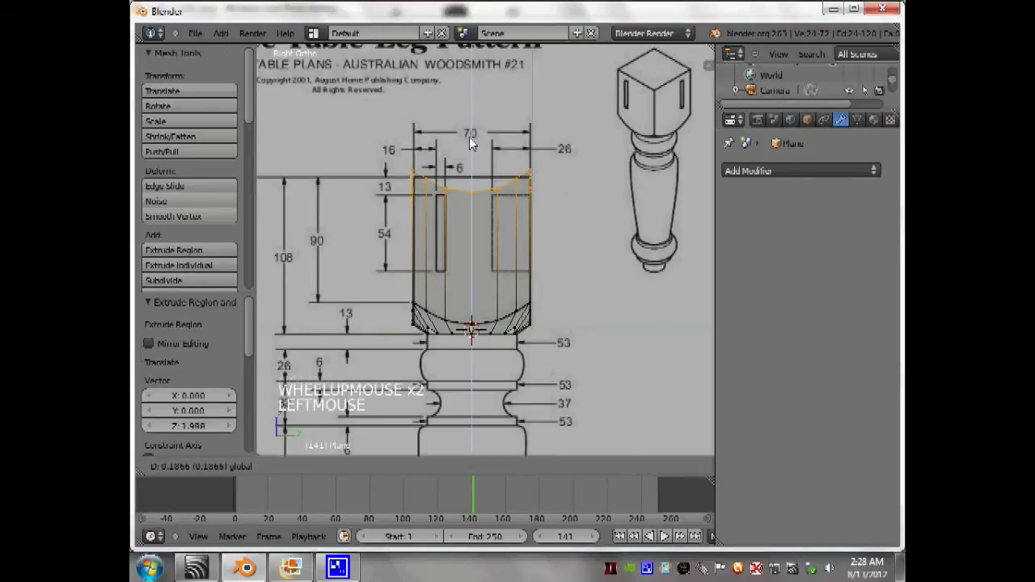
key("s")
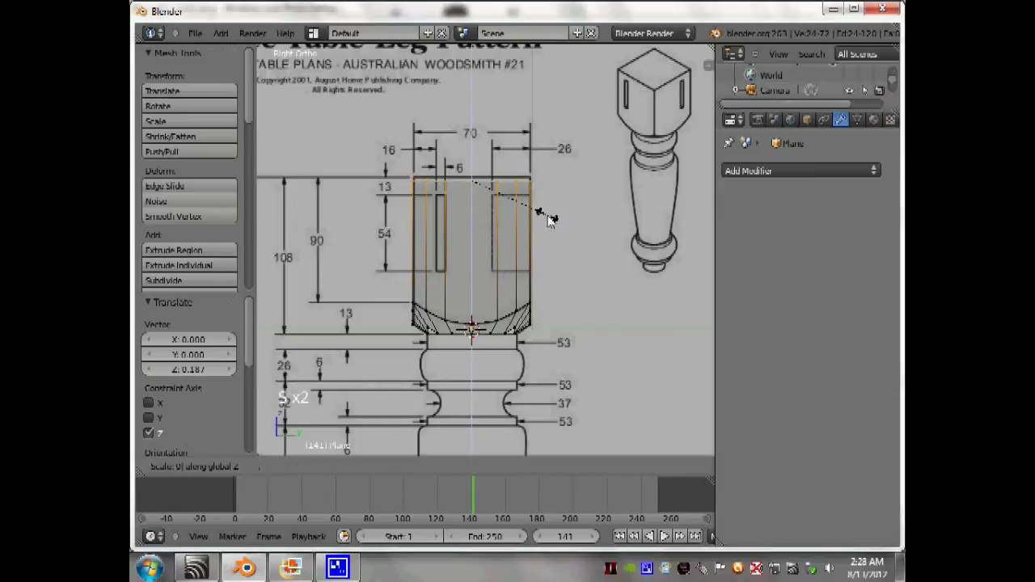
left_click(477, 133)
scroll("up", 3)
left_click(467, 110)
middle_click(464, 277)
scroll("up", 3)
key("z")
scroll("down", 3)
middle_click(500, 285)
scroll("up", 3)
Add a Subdivision Surface modifier to the leg and slide an edge loop along it.
key("a")
key("a")
left_click(750, 169)
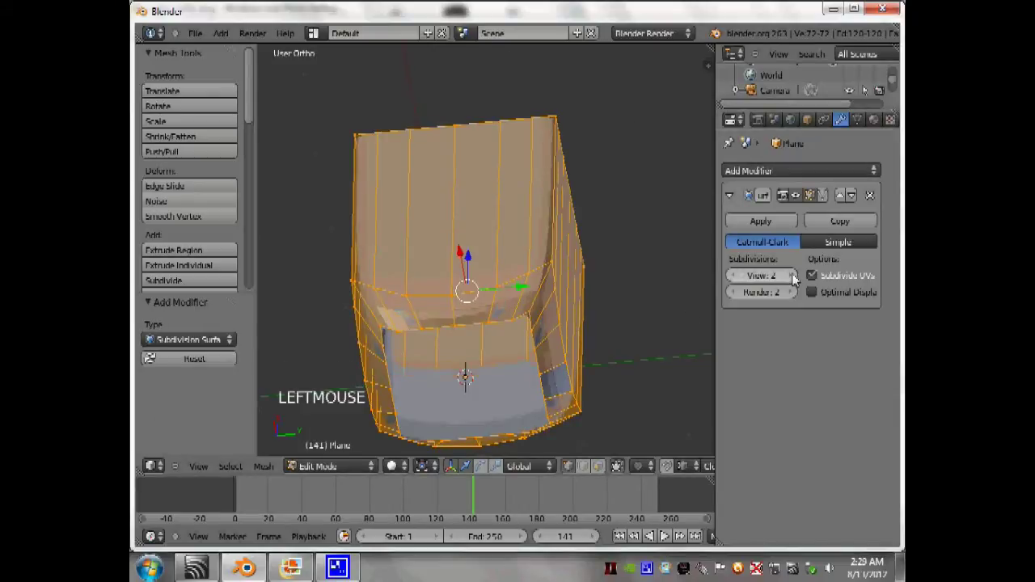
scroll("up", 3)
scroll("down", 3)
middle_click(468, 258)
scroll("up", 3)
scroll("up", 3)
key("ctrl+r")
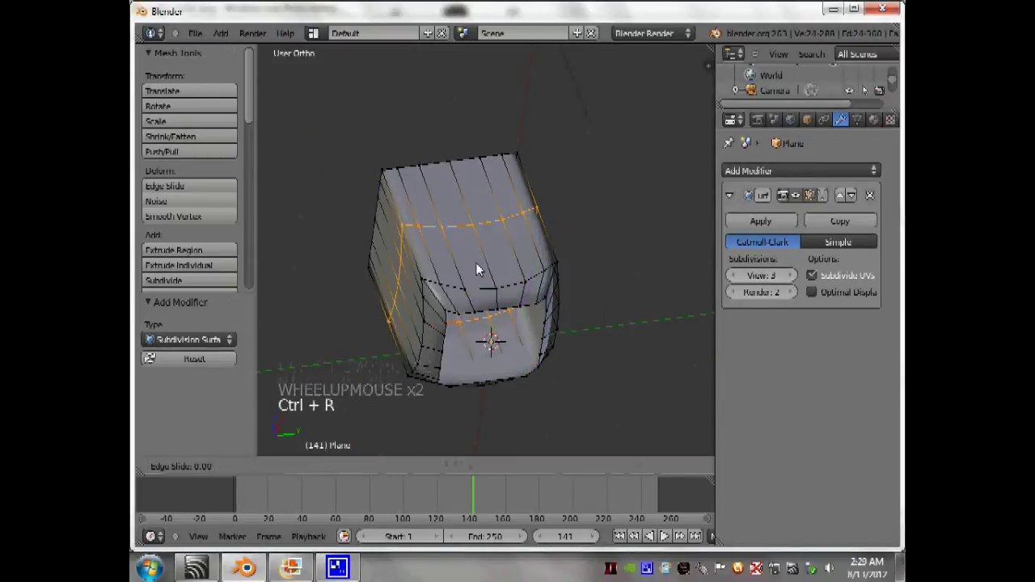
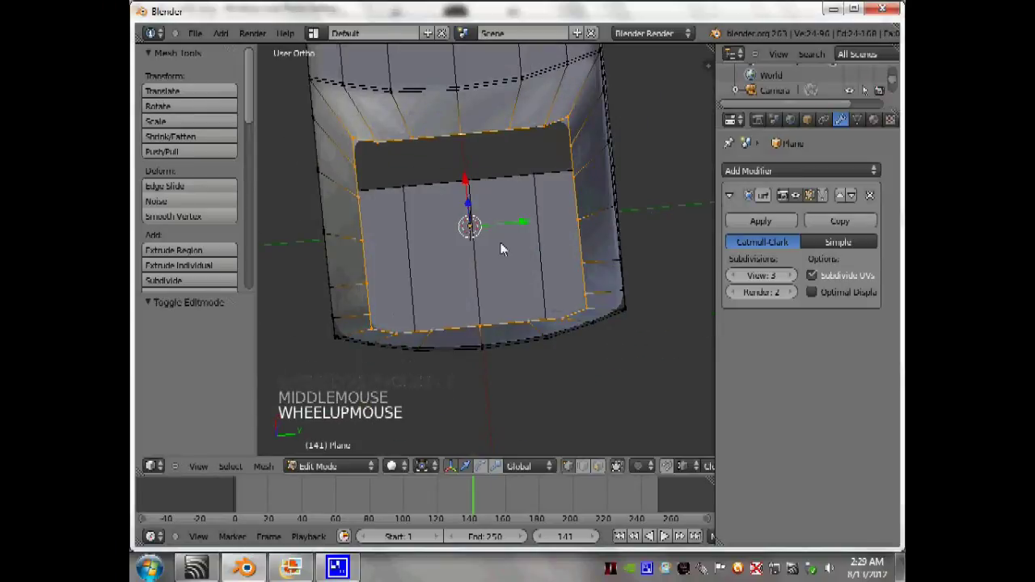
Round the leg's end-face loop into a circle with To Sphere at factor 1.
key("shift+alt+s")
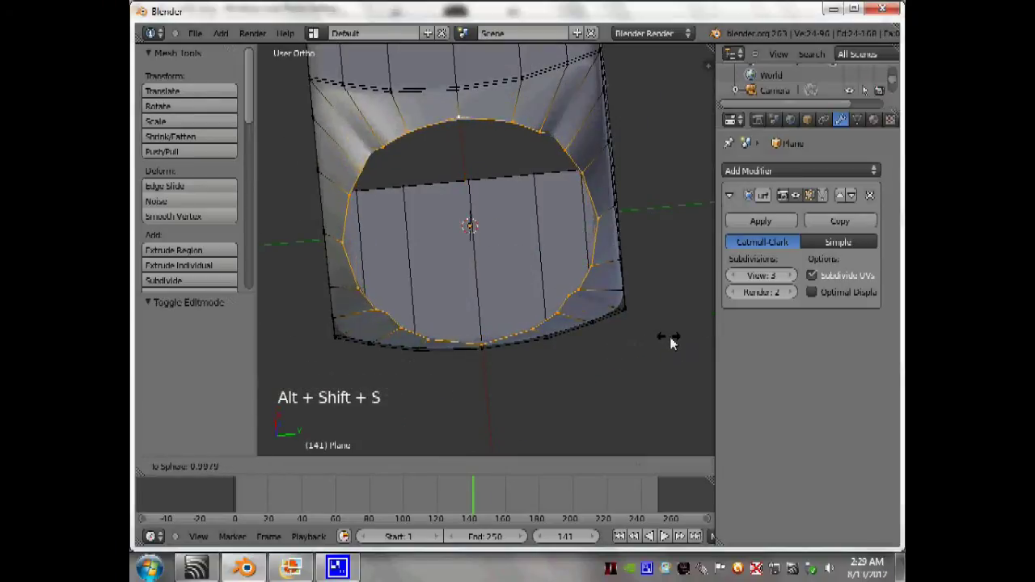
left_click(677, 343)
key("shift+alt+s")
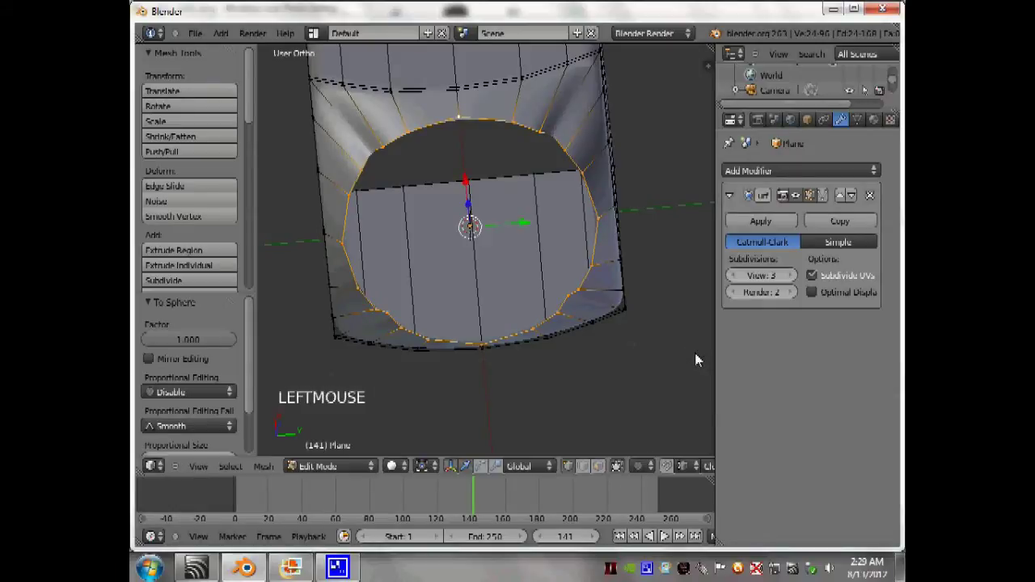
left_click(663, 360)
scroll("down", 3)
key("KP_7")
In Top Ortho view, select the circular end loop and scale it to fit the square outline.
scroll("down", 3)
scroll("up", 3)
right_click(478, 200)
right_click(596, 201)
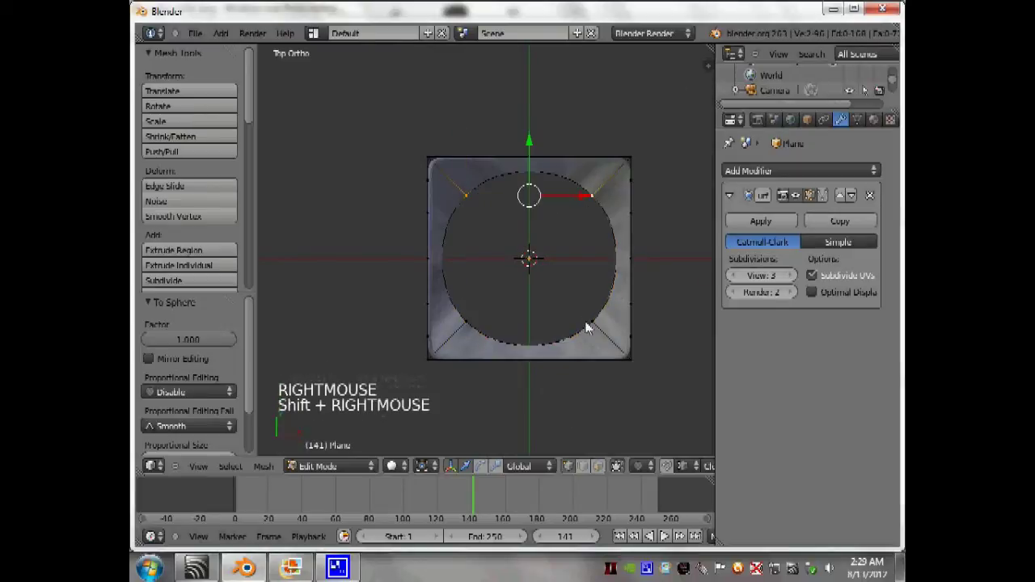
right_click(472, 328)
scroll("up", 3)
right_click(598, 342)
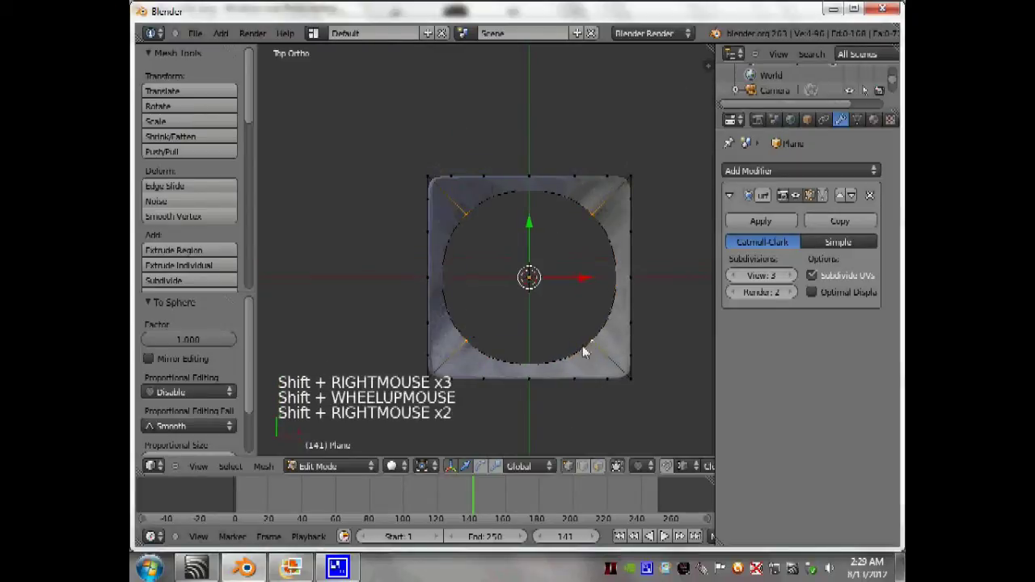
scroll("down", 3)
middle_click(518, 244)
scroll("up", 3)
middle_click(430, 217)
scroll("down", 3)
middle_click(464, 208)
scroll("up", 3)
scroll("down", 3)
middle_click(533, 135)
scroll("up", 3)
scroll("up", 3)
scroll("down", 3)
middle_click(522, 213)
middle_click(615, 256)
scroll("up", 3)
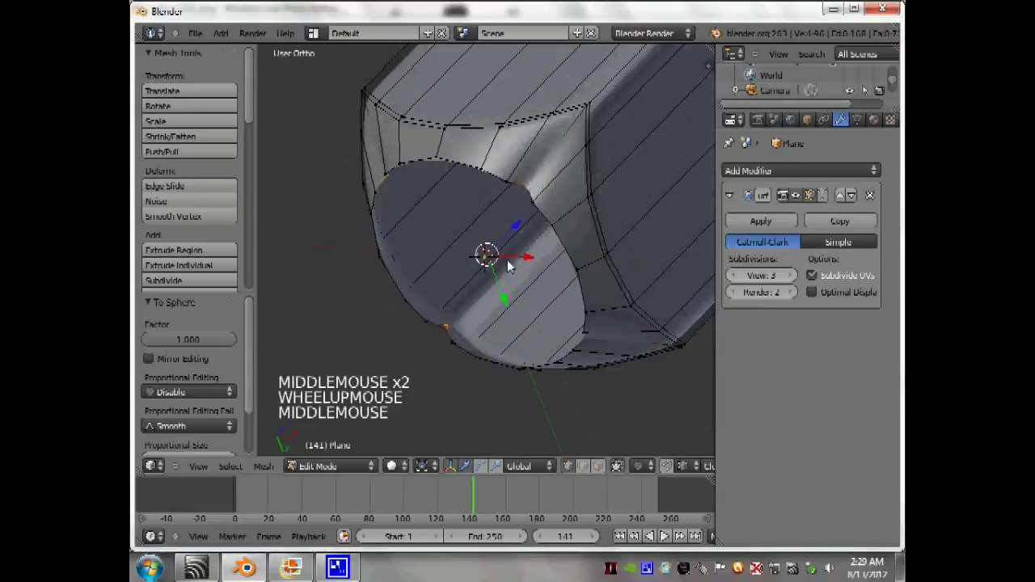
key("s")
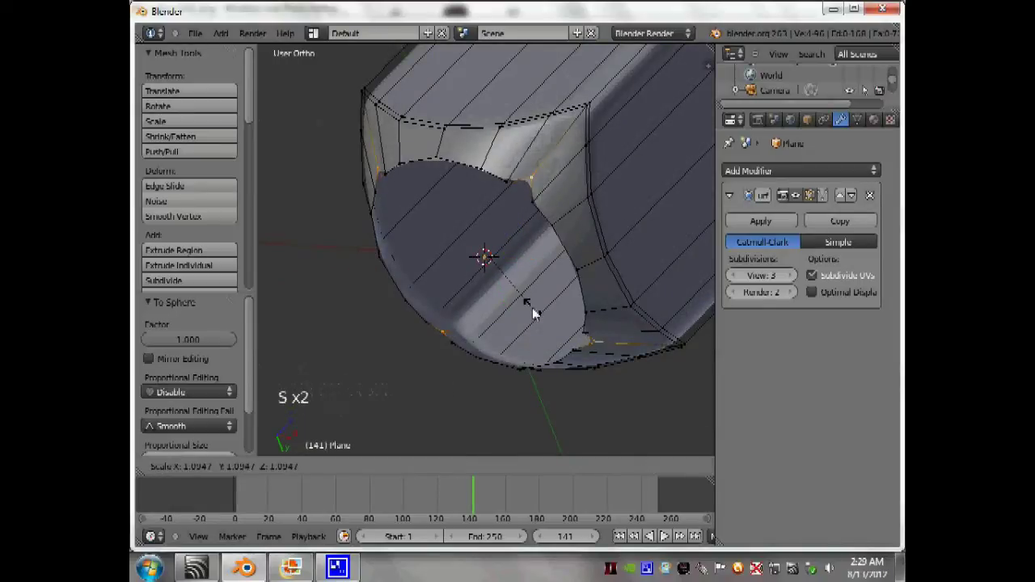
left_click(536, 314)
Return the leg to Object Mode and shade it smooth.
key("Tab")
middle_click(523, 293)
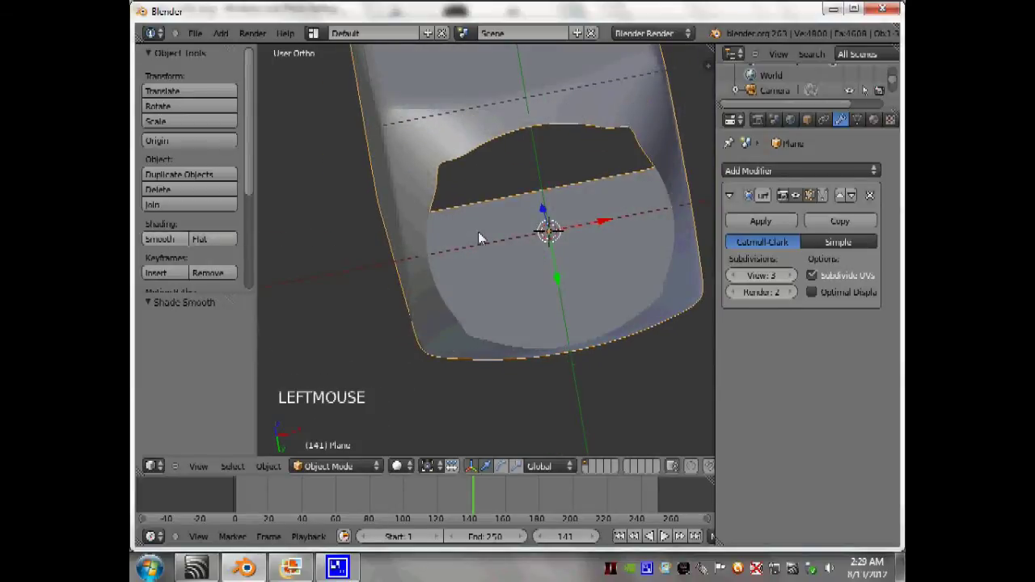
Connect the round opening's vertices to the leg's flat corners with new edges (F).
key("Tab")
right_click(460, 166)
right_click(463, 165)
right_click(440, 183)
key("f")
right_click(638, 124)
key("f")
right_click(665, 279)
right_click(668, 297)
key("f")
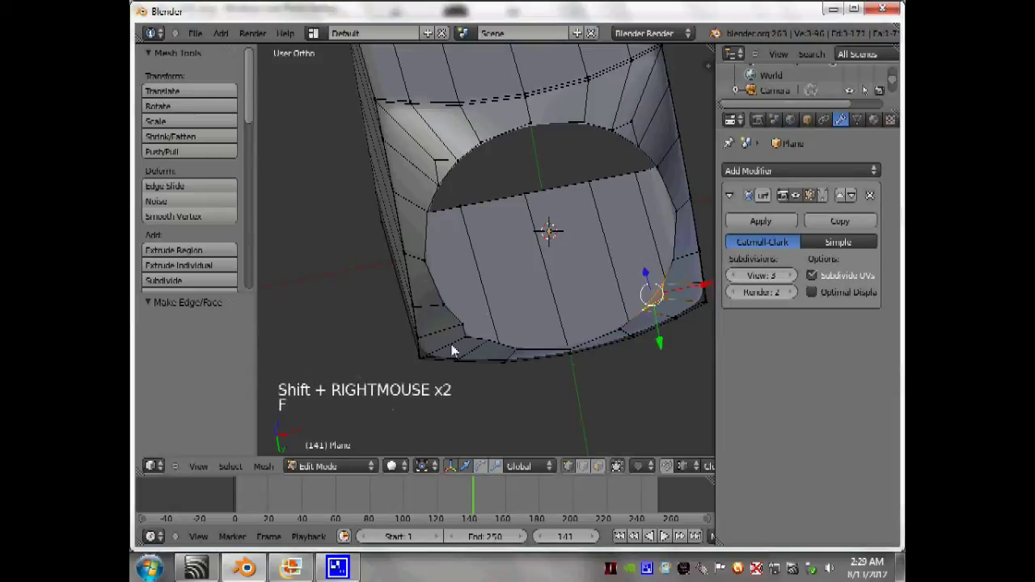
right_click(468, 327)
right_click(470, 344)
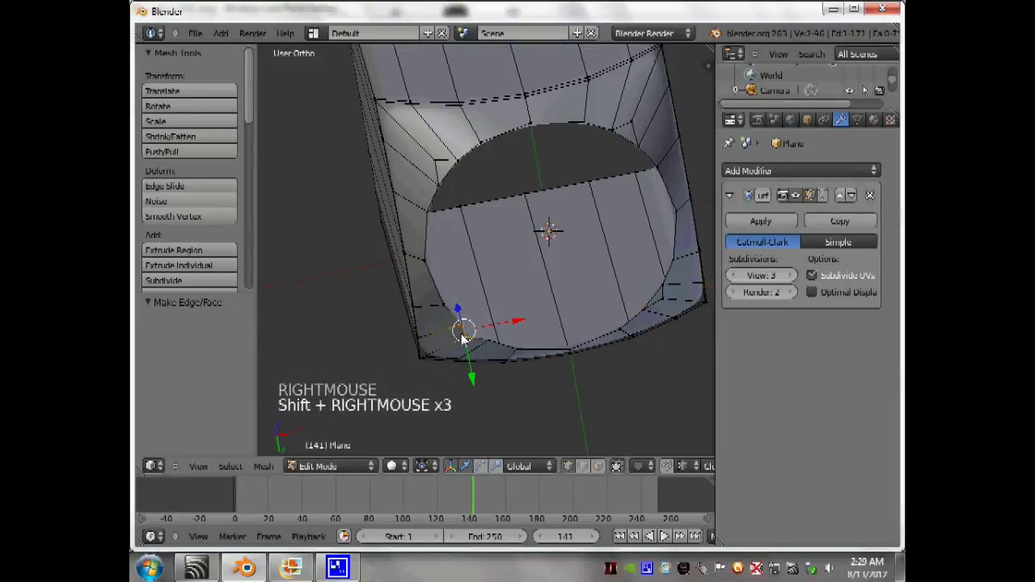
right_click(493, 341)
key("f")
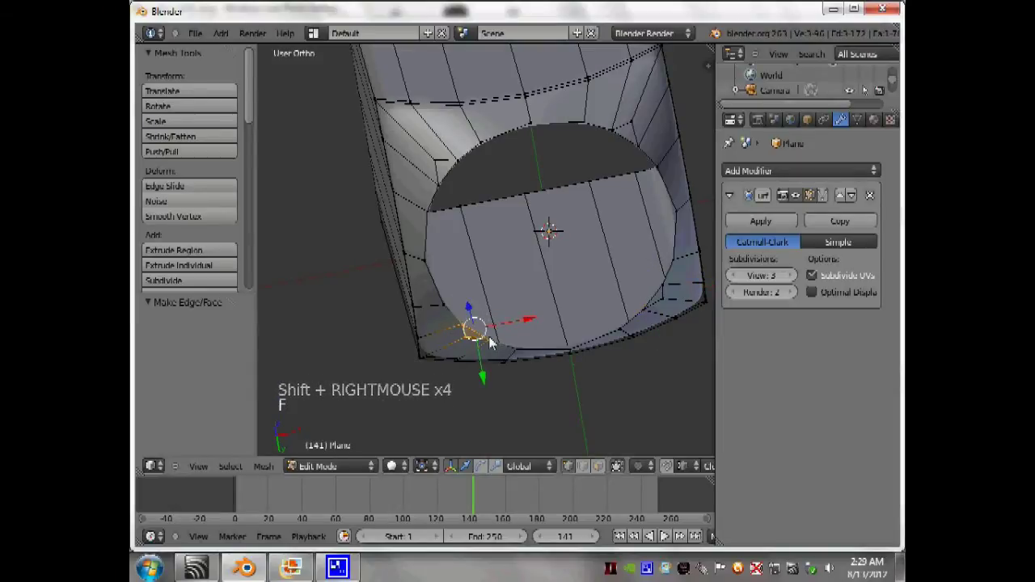
Back in Edit Mode, select the edge loop around the leg's rounded opening.
key("Tab")
scroll("up", 3)
key("Tab")
key("Tab")
scroll("down", 3)
scroll("up", 3)
key("Tab")
right_click(507, 363)
right_click(506, 365)
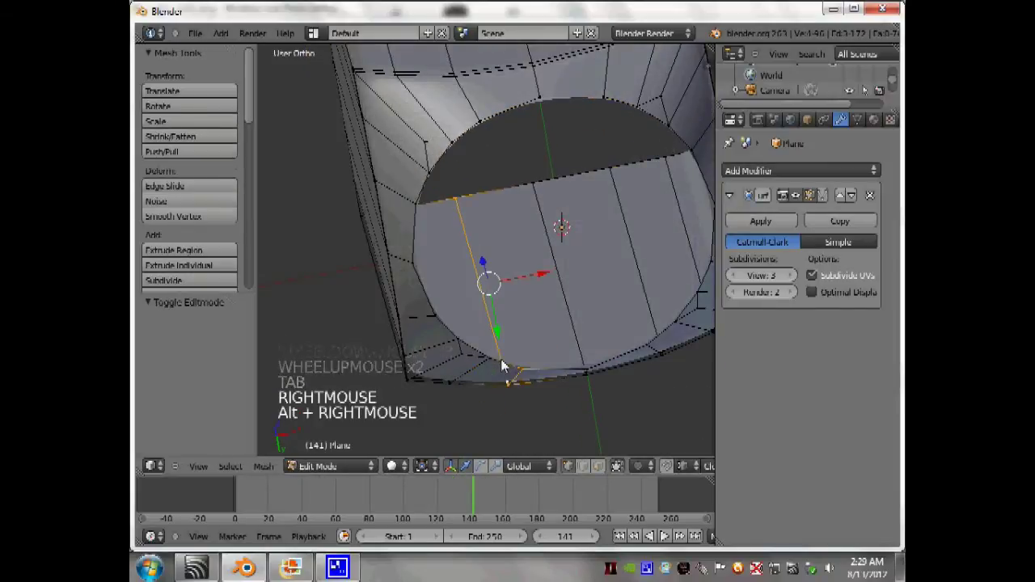
right_click(506, 365)
right_click(493, 363)
right_click(495, 363)
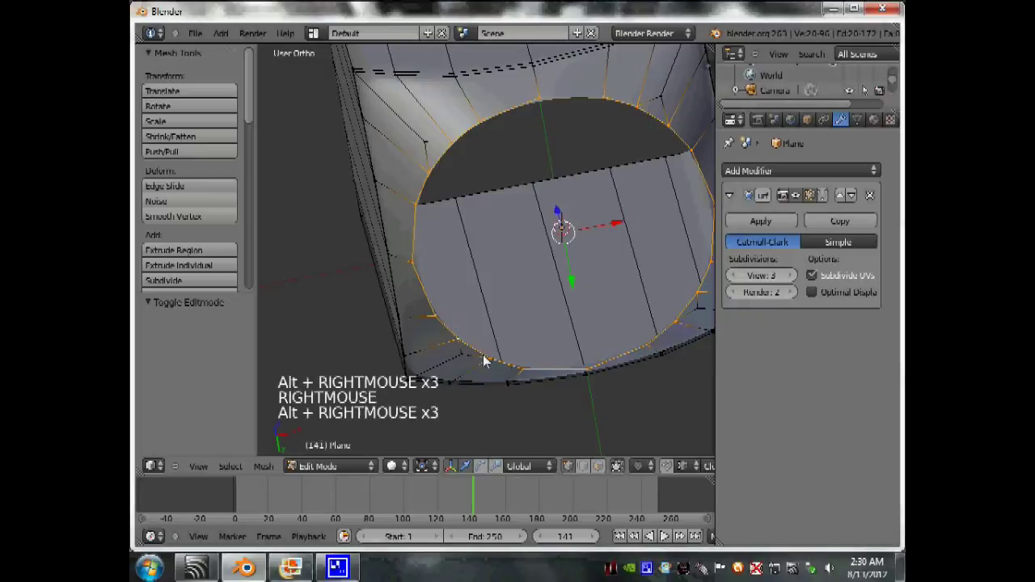
scroll("down", 3)
In Right Ortho view, flatten the leg's bottom ring by scaling it to 0 on Z.
key("KP_3")
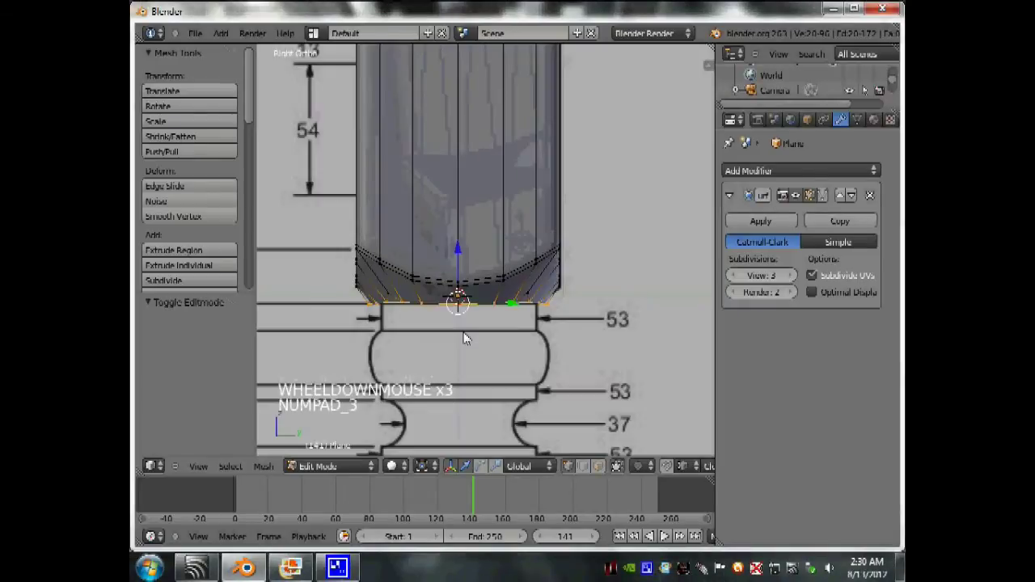
key("z")
scroll("down", 3)
scroll("up", 3)
scroll("down", 3)
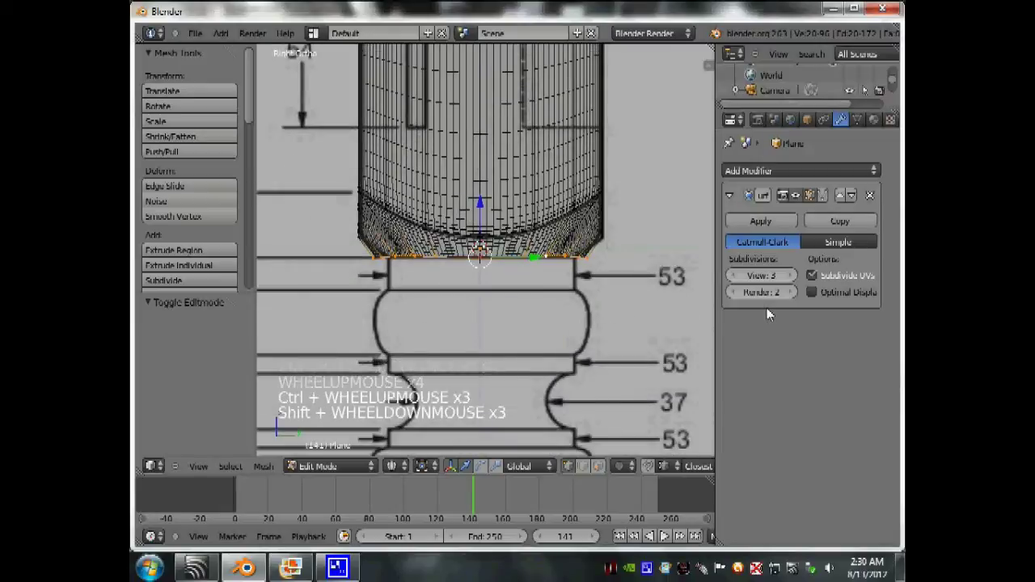
left_click(820, 298)
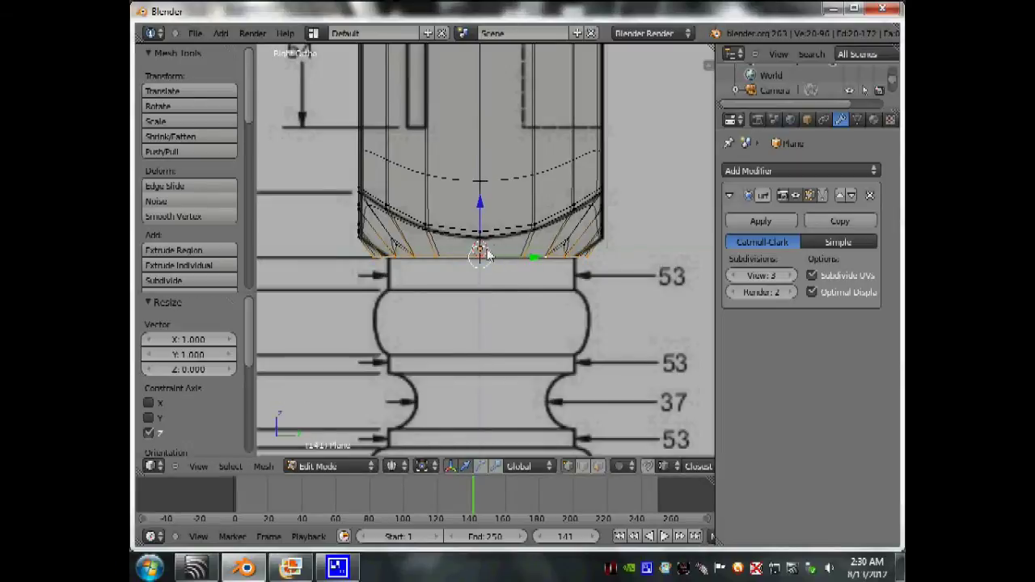
Shrink the bottom ring to about 0.85 to match the drawing's narrower neck.
scroll("up", 3)
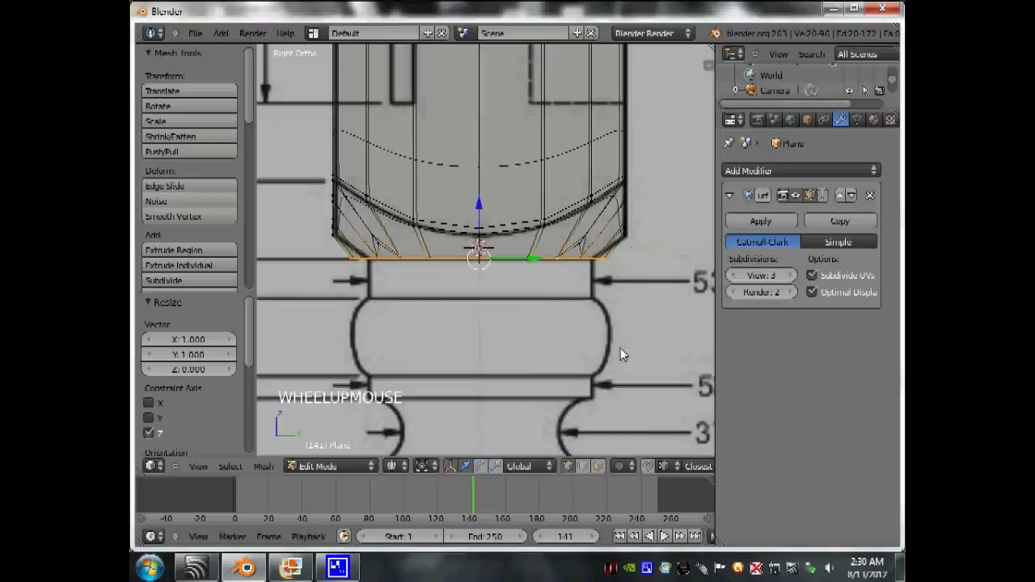
key("s")
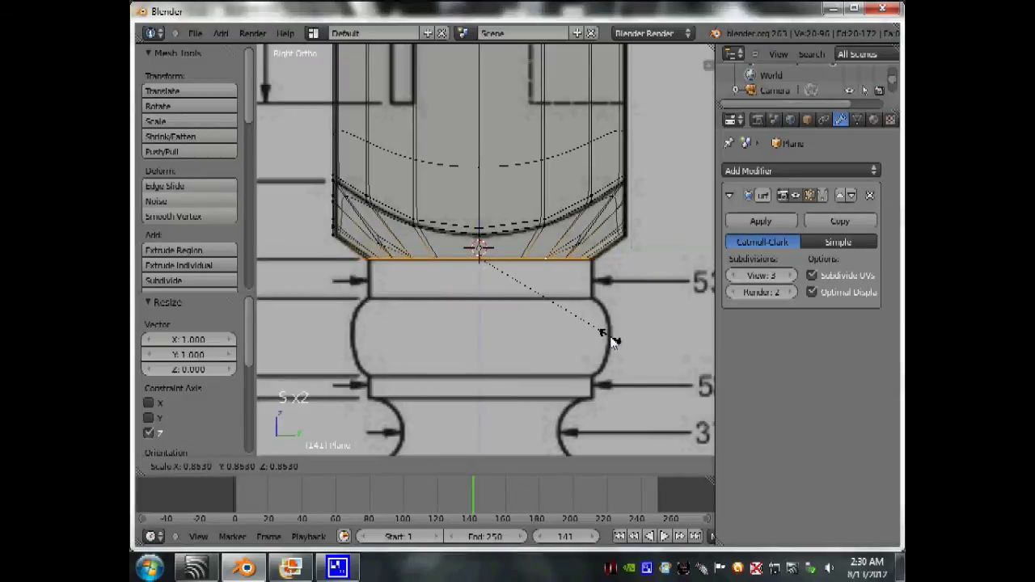
left_click(613, 341)
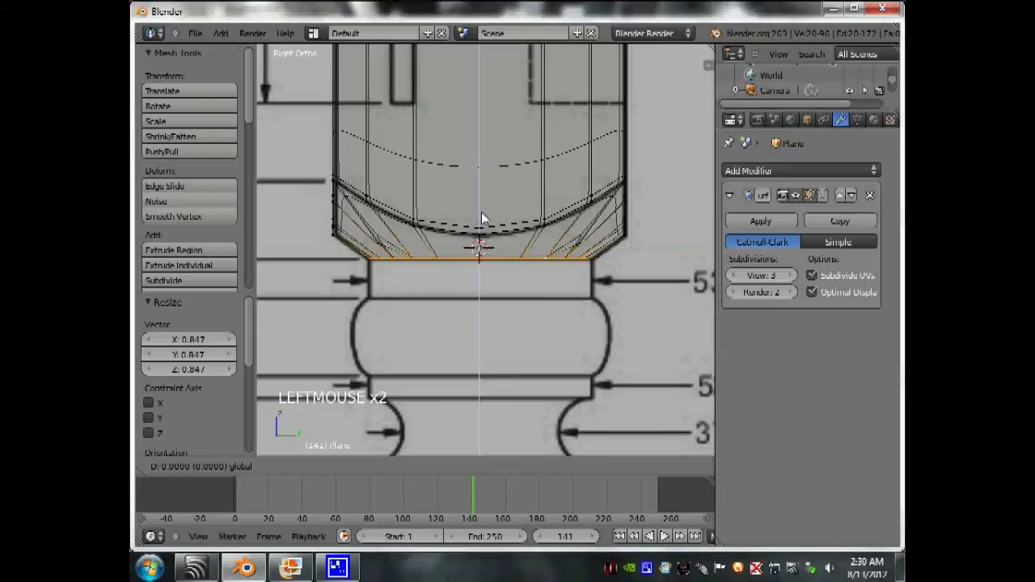
key("Tab")
middle_click(520, 322)
scroll("down", 3)
key("z")
scroll("up", 3)
middle_click(499, 213)
scroll("down", 3)
In Edit Mode, select the edge ring around the leg's round opening and scale it to size.
middle_click(464, 204)
key("Tab")
scroll("up", 3)
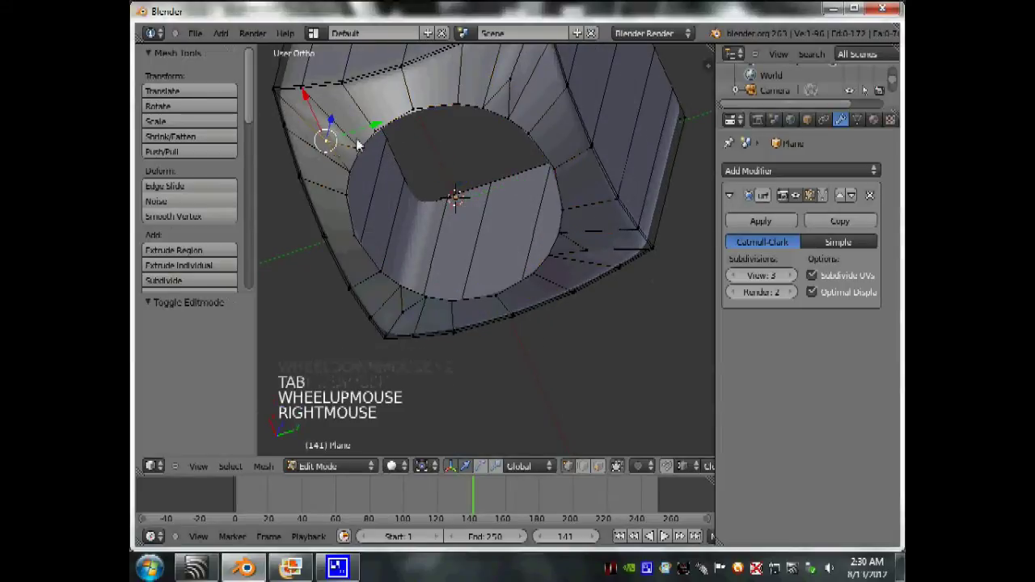
right_click(514, 94)
right_click(435, 303)
scroll("down", 3)
middle_click(608, 221)
scroll("up", 3)
middle_click(614, 281)
scroll("up", 3)
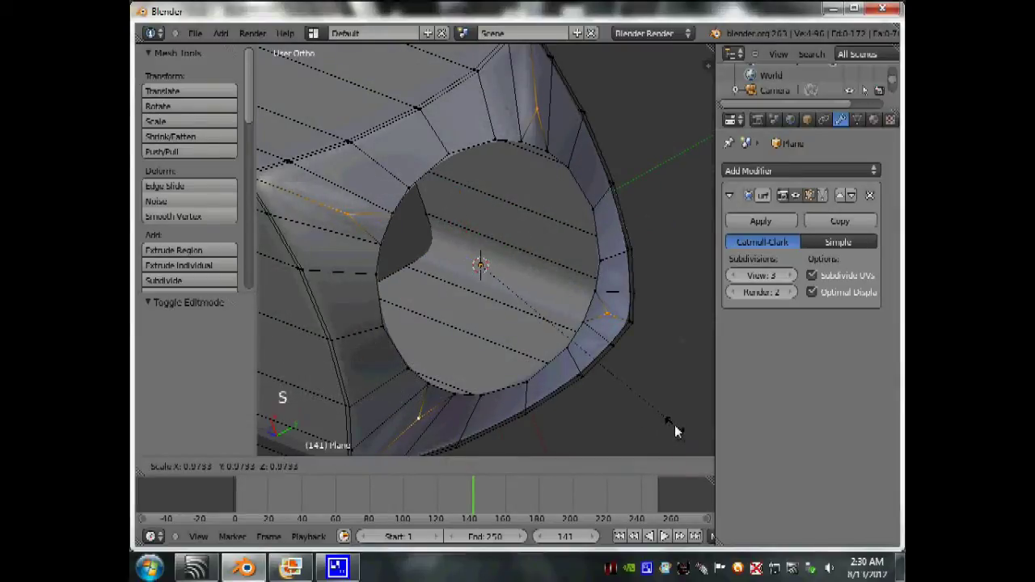
left_click(666, 417)
Back in Object Mode, bring up Save As with the file name New table.
key("Tab")
scroll("down", 3)
middle_click(493, 311)
middle_click(602, 269)
scroll("up", 3)
middle_click(517, 277)
scroll("down", 3)
scroll("up", 3)
scroll("up", 3)
Save the project as New table.blend in the Blender test files folder.
left_click(210, 43)
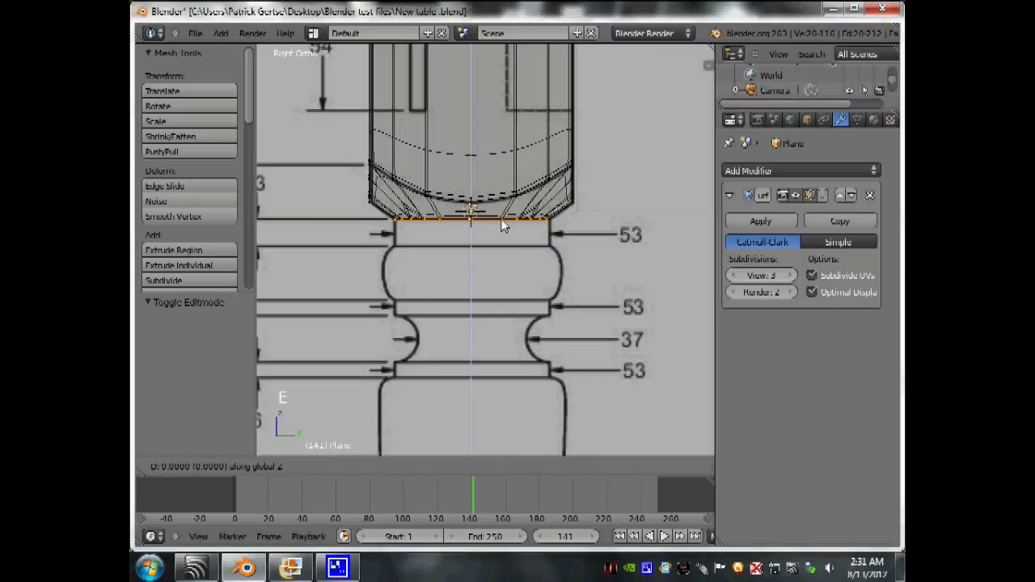
left_click(510, 247)
scroll("down", 3)
Extrude the leg's bottom loop down three times, widening each to the bead's fullest outline.
key("e")
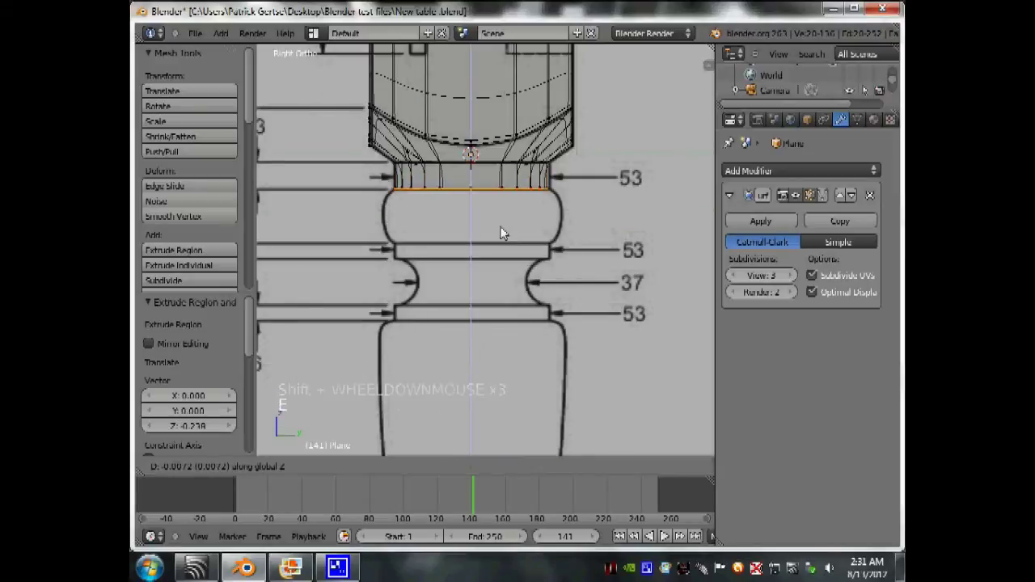
left_click(509, 237)
key("s")
left_click(531, 242)
key("e")
left_click(531, 249)
key("s")
left_click(534, 250)
key("e")
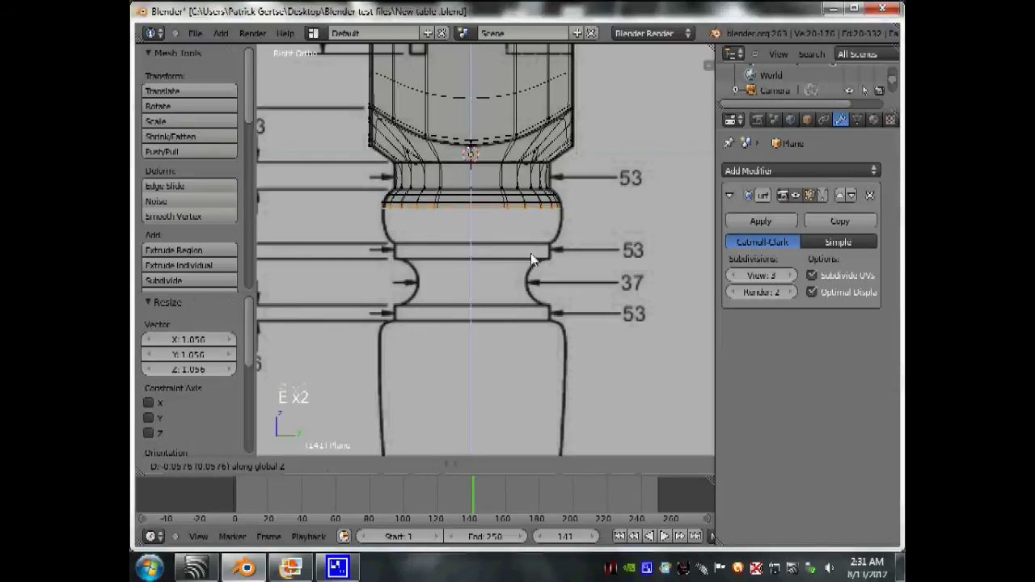
left_click(536, 266)
key("s")
left_click(538, 267)
Extrude further loops stepping back inward to round off the bead's base, cancelling the last tweak.
key("e")
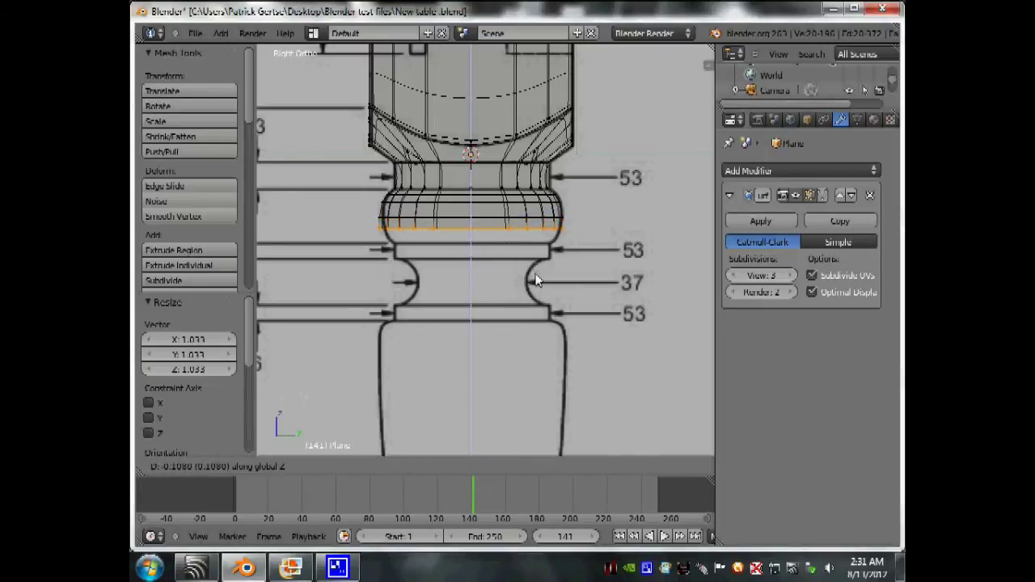
left_click(540, 280)
key("s")
left_click(569, 302)
key("e")
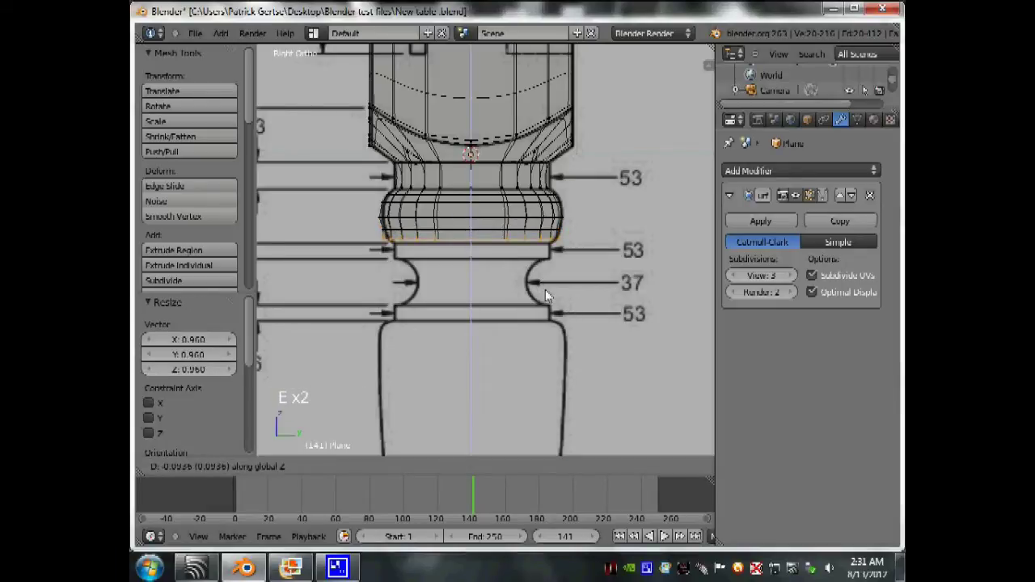
left_click(557, 292)
key("s")
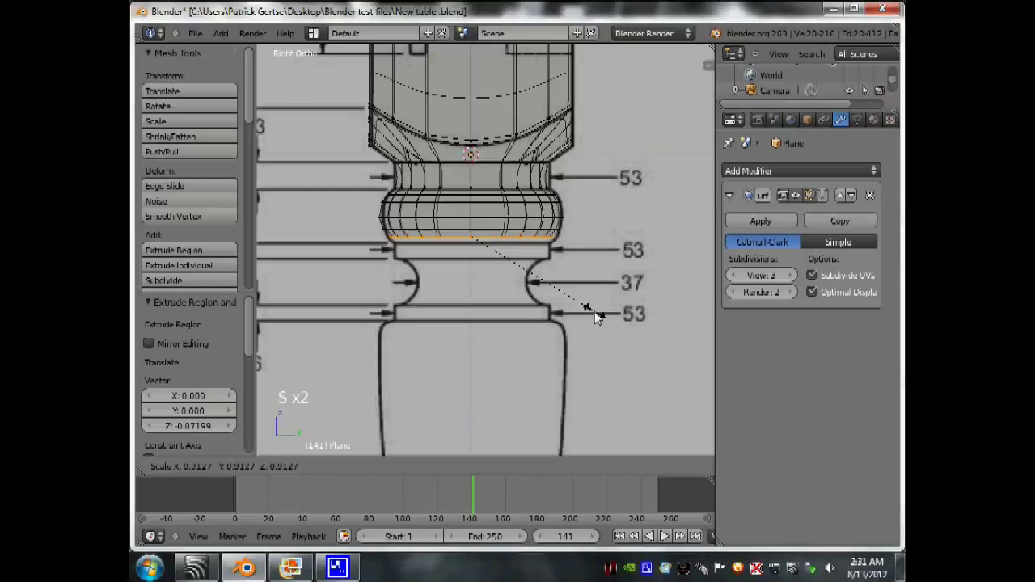
left_click(598, 316)
key("e")
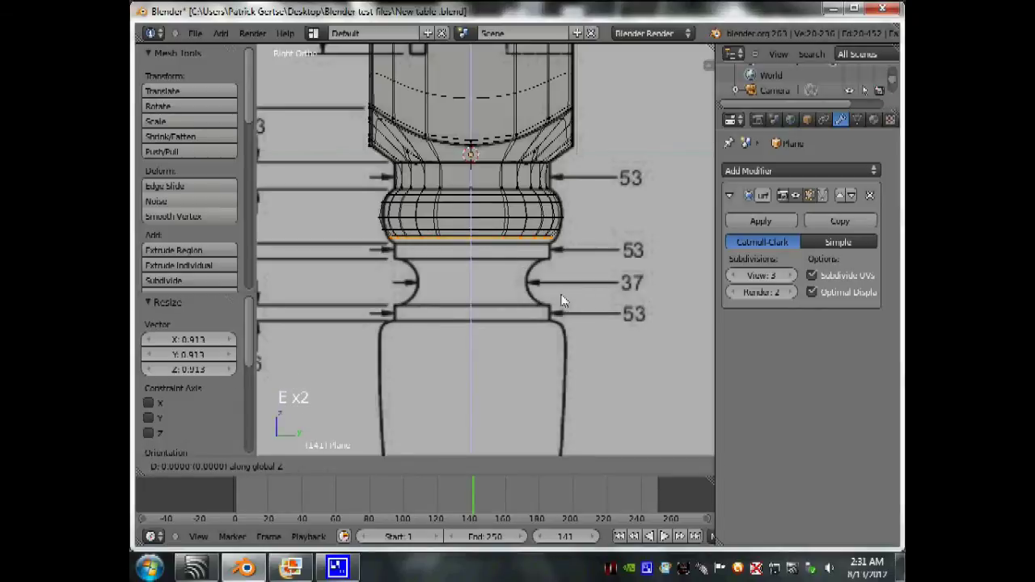
left_click(569, 304)
key("s")
left_click(608, 325)
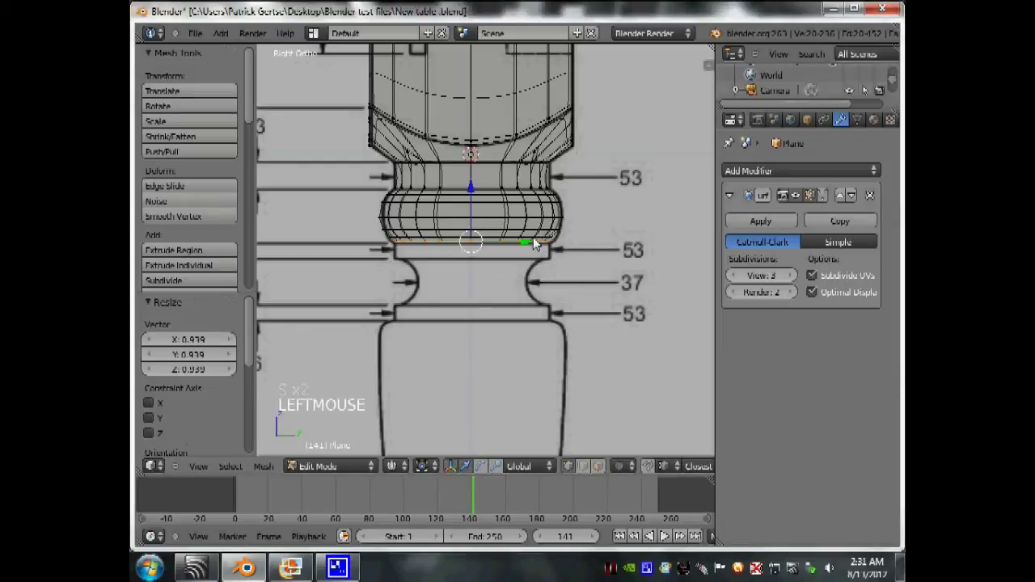
right_click(537, 240)
Preview the smoothed leg in Object Mode, then return to editing the section to reinforce.
key("s")
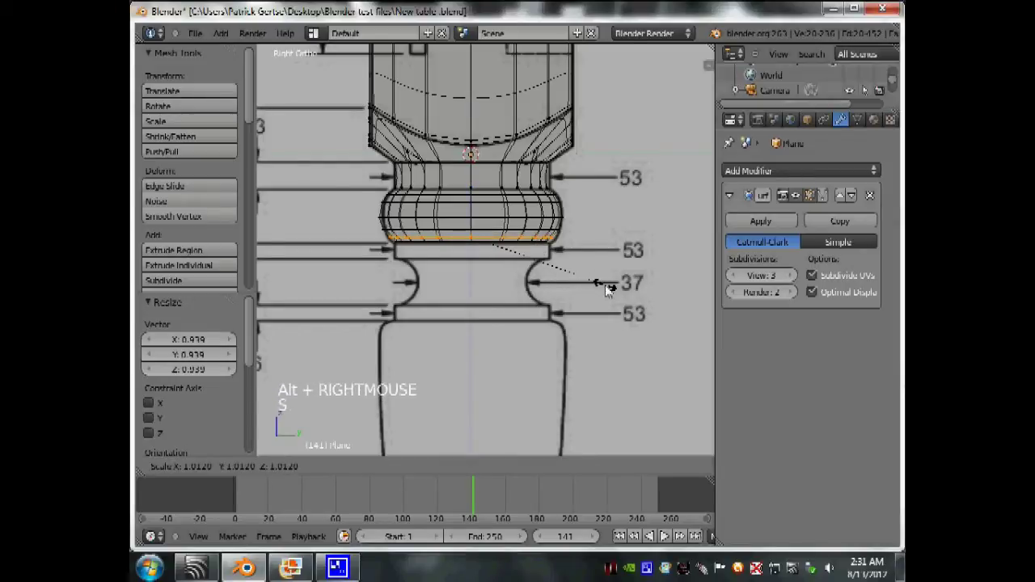
left_click(609, 290)
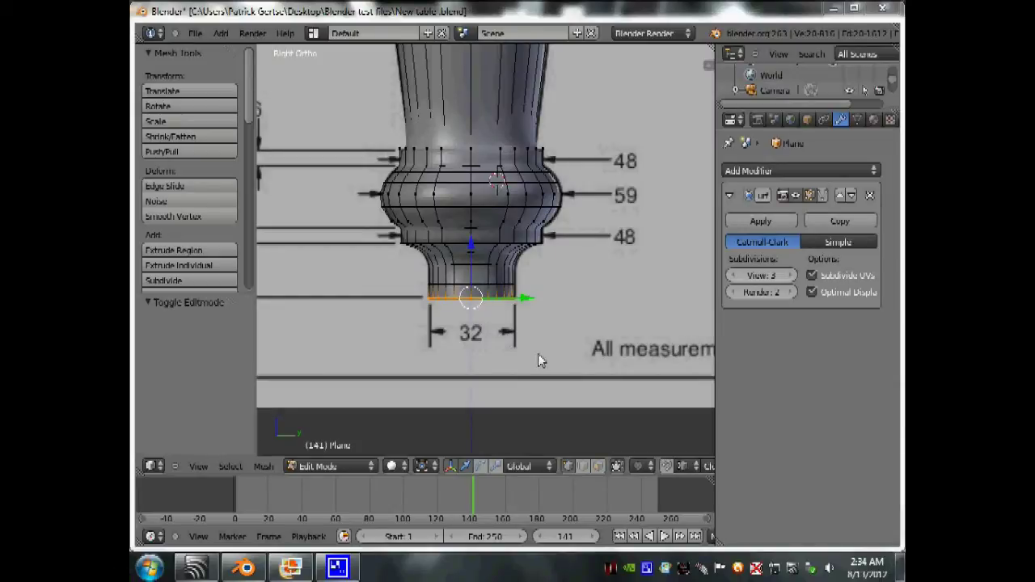
left_click(548, 357)
scroll("up", 3)
scroll("down", 3)
scroll("up", 3)
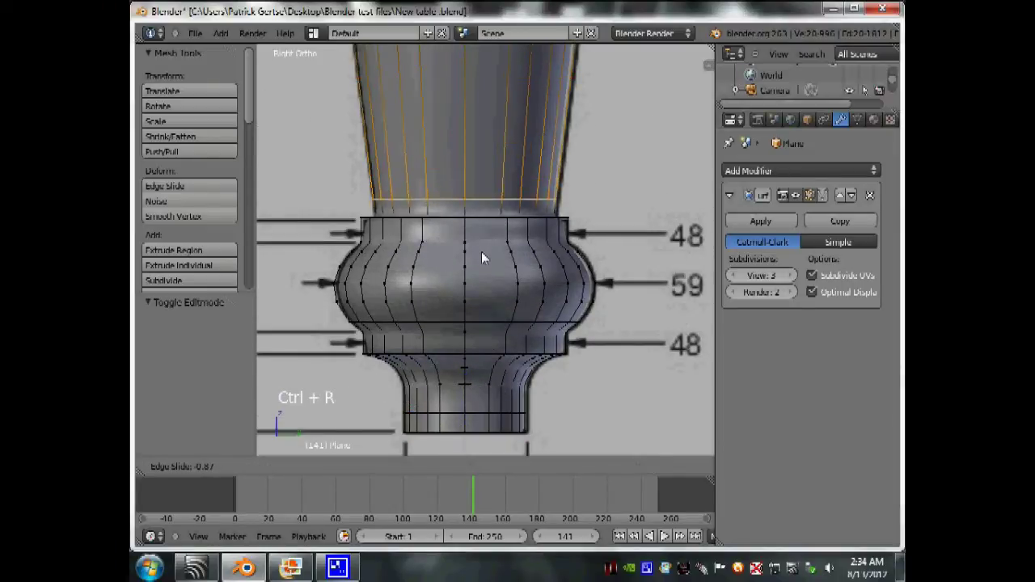
left_click(490, 269)
Loop-cut supporting edge loops tight against the ring edges and both sides of the bead.
key("ctrl+r")
left_click(480, 219)
key("ctrl+r")
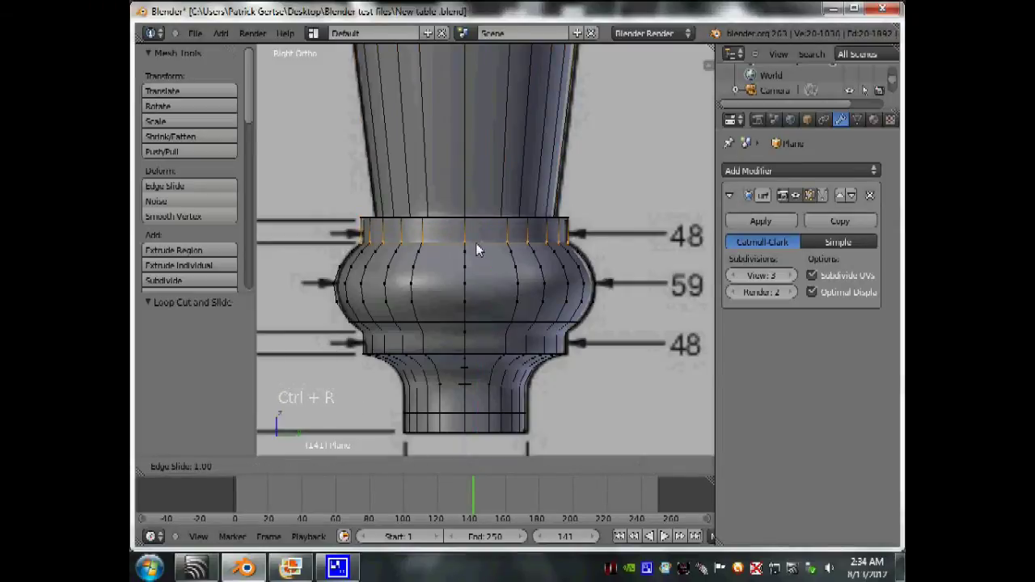
left_click(483, 247)
scroll("down", 3)
scroll("up", 3)
key("ctrl+r")
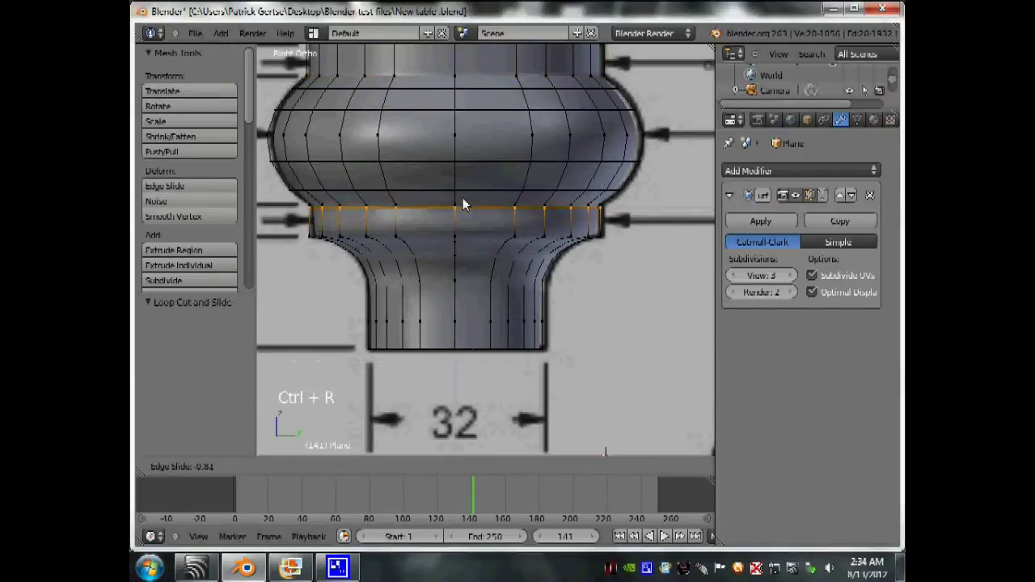
left_click(468, 202)
key("ctrl+r")
left_click(467, 239)
key("ctrl+r")
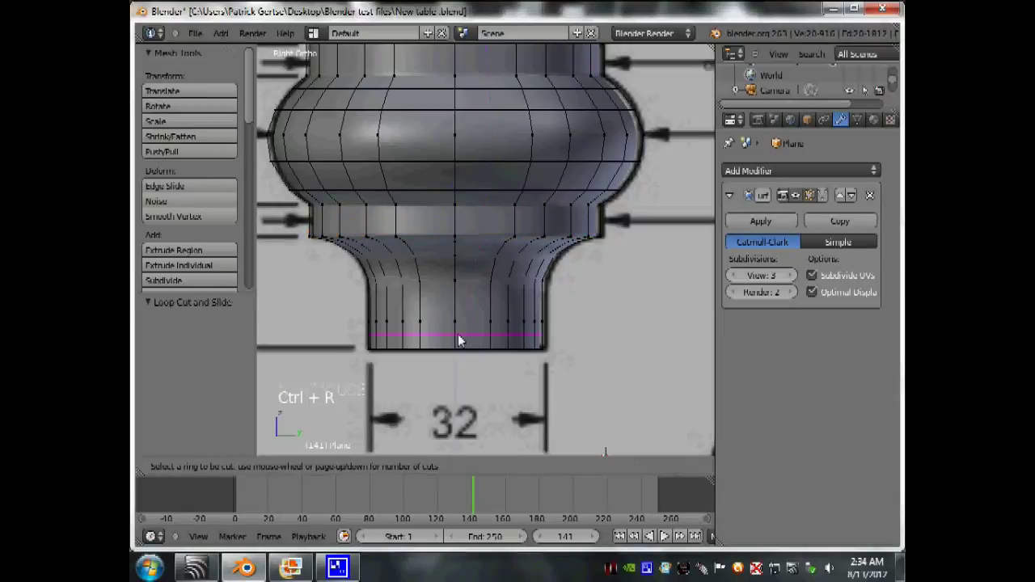
left_click(466, 361)
Add two more supporting edge loops around the leg's lower ring section.
scroll("down", 3)
scroll("up", 3)
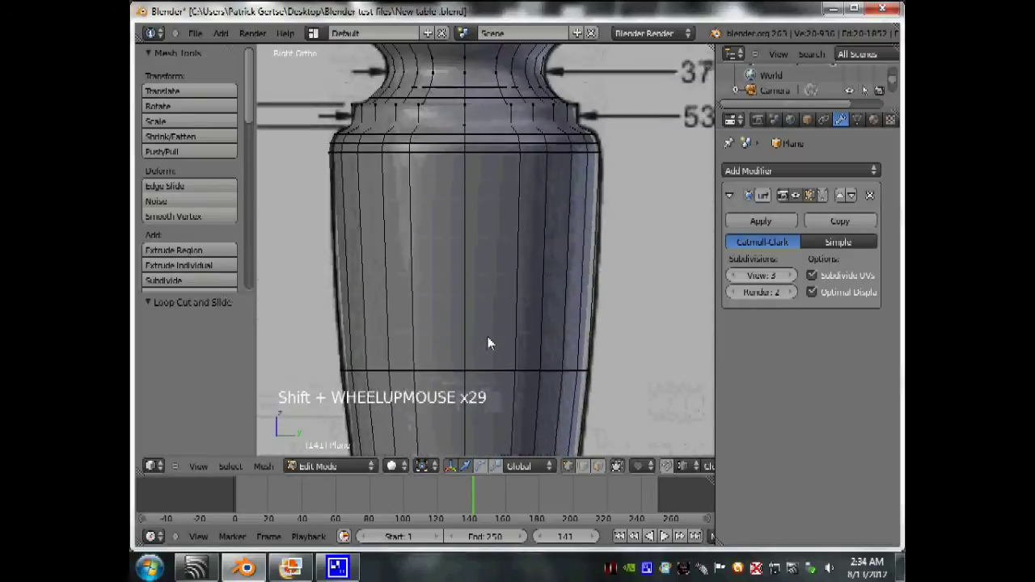
scroll("up", 3)
key("ctrl+r")
scroll("up", 3)
left_click(451, 289)
key("ctrl+r")
left_click(470, 338)
scroll("up", 3)
scroll("down", 3)
Add edge loops at the upper collar and just below the square top to keep them crisp.
key("ctrl+r")
left_click(464, 276)
key("ctrl+r")
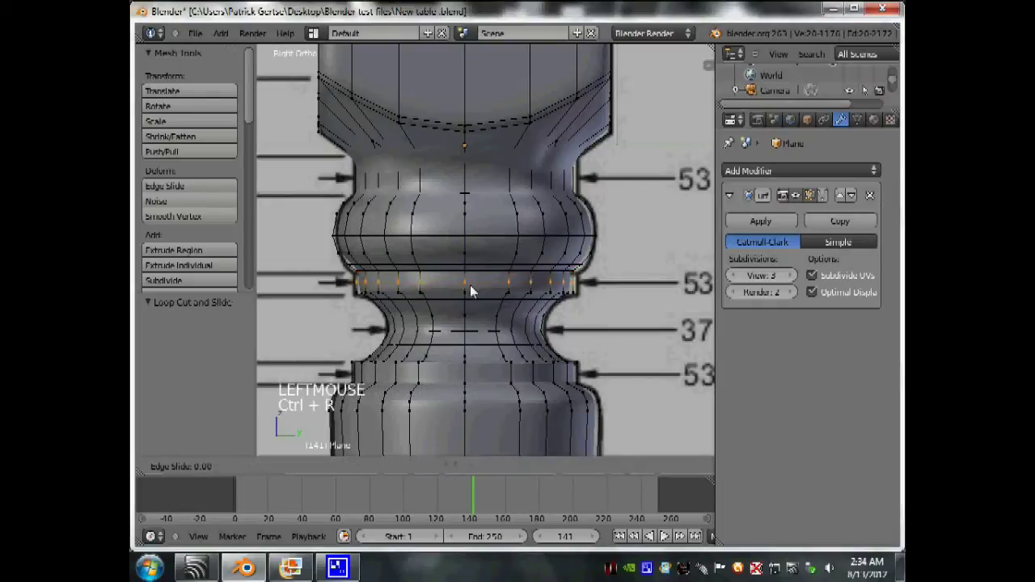
left_click(474, 298)
scroll("up", 3)
key("ctrl+r")
left_click(482, 256)
key("ctrl+r")
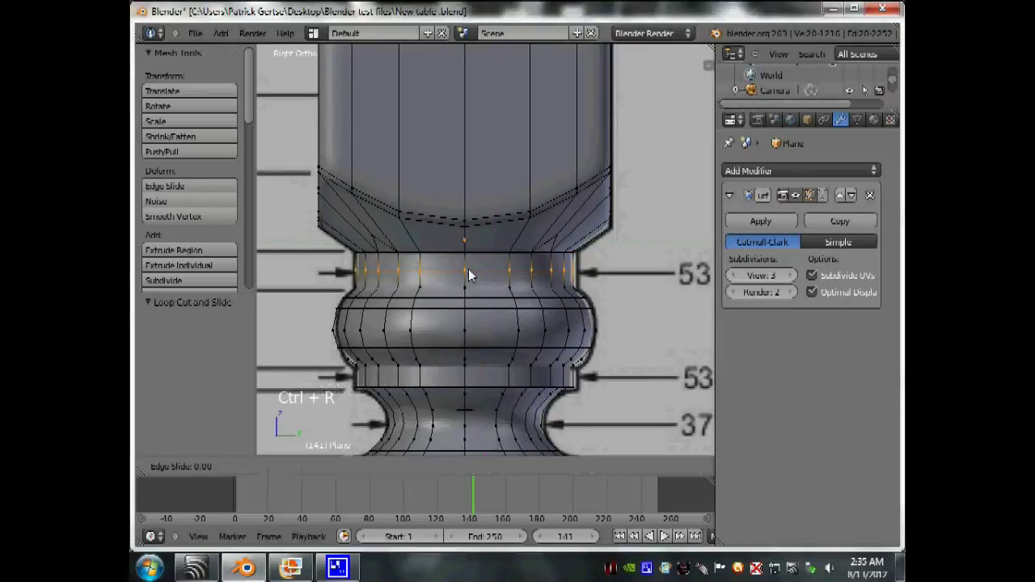
left_click(476, 295)
Leave Edit Mode and orbit around the finished leg to inspect it.
key("Tab")
scroll("down", 3)
scroll("up", 3)
middle_click(494, 293)
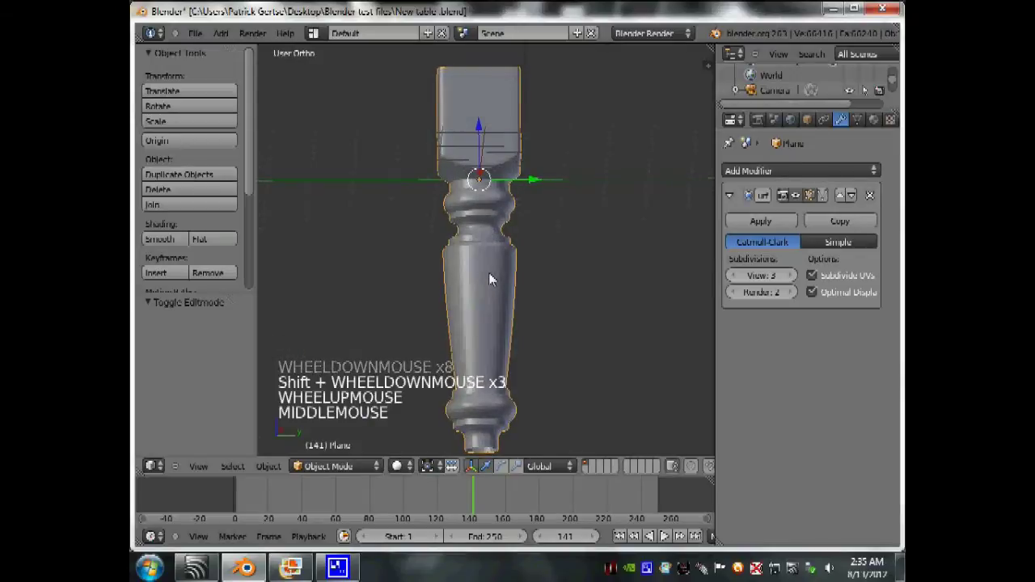
scroll("down", 3)
middle_click(509, 283)
scroll("up", 3)
middle_click(464, 275)
scroll("up", 3)
From side view, hide the front and side reference drawings in the N panel.
key("Tab")
scroll("down", 3)
key("KP_3")
key("n")
scroll("up", 3)
left_click(675, 107)
left_click(671, 317)
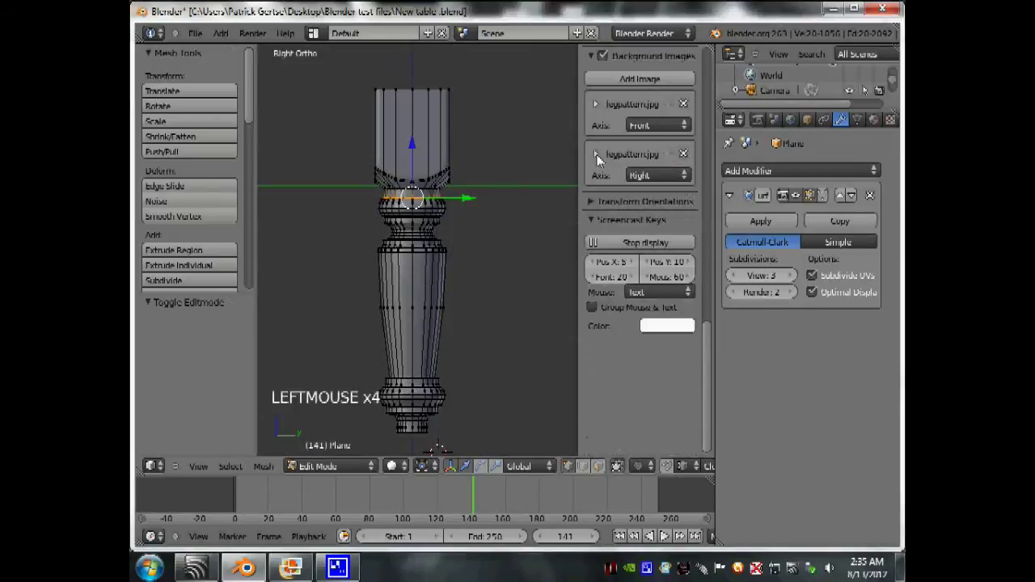
key("n")
Switch to camera view and scale the leg down to about 0.36.
key("Tab")
scroll("down", 3)
middle_click(542, 201)
scroll("up", 3)
key("KP_0")
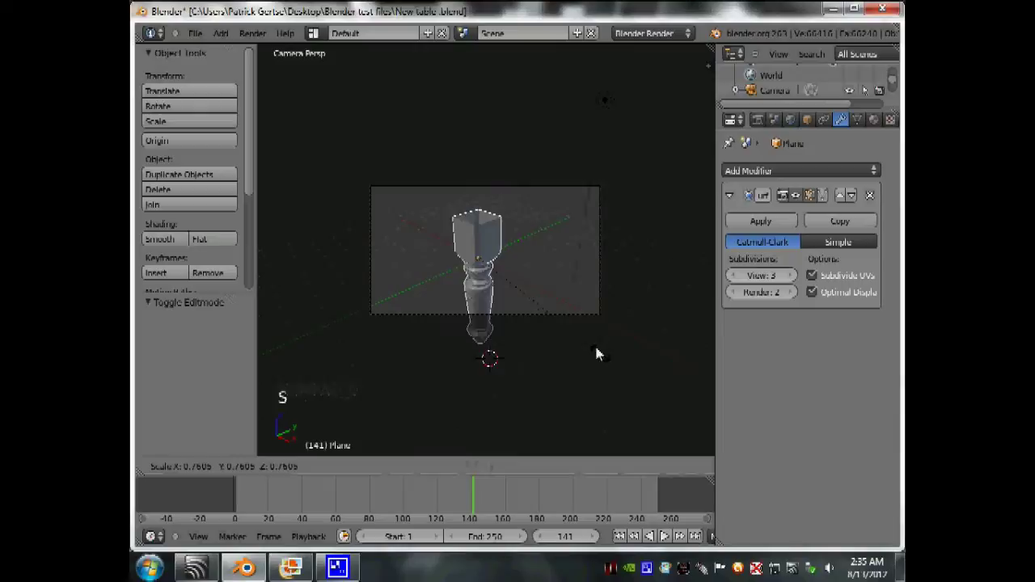
scroll("up", 3)
Add a plane mesh, clear its location to the origin and scale it to about 5.3 as a floor.
key("shift+a")
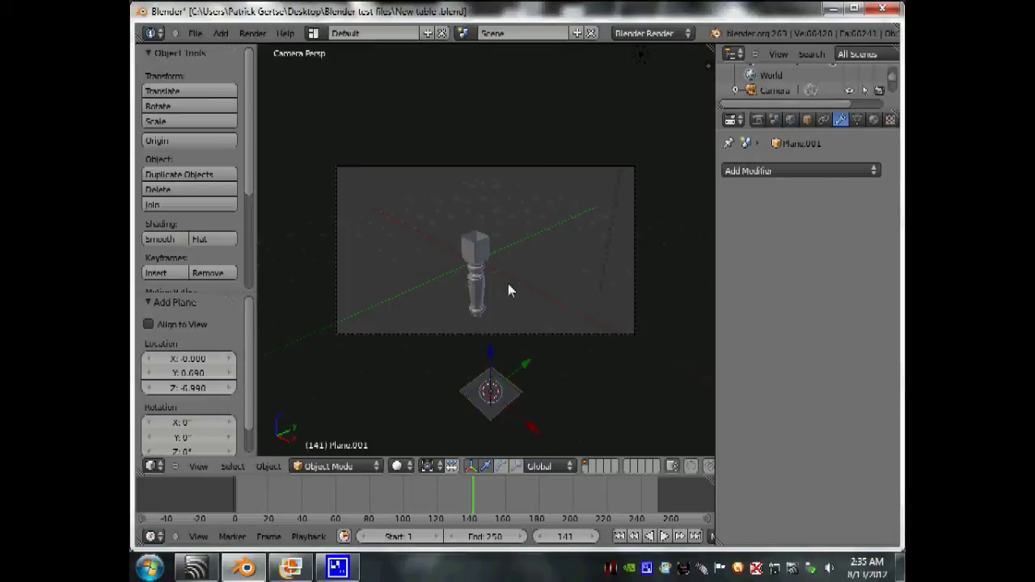
key("alt+g")
key("s")
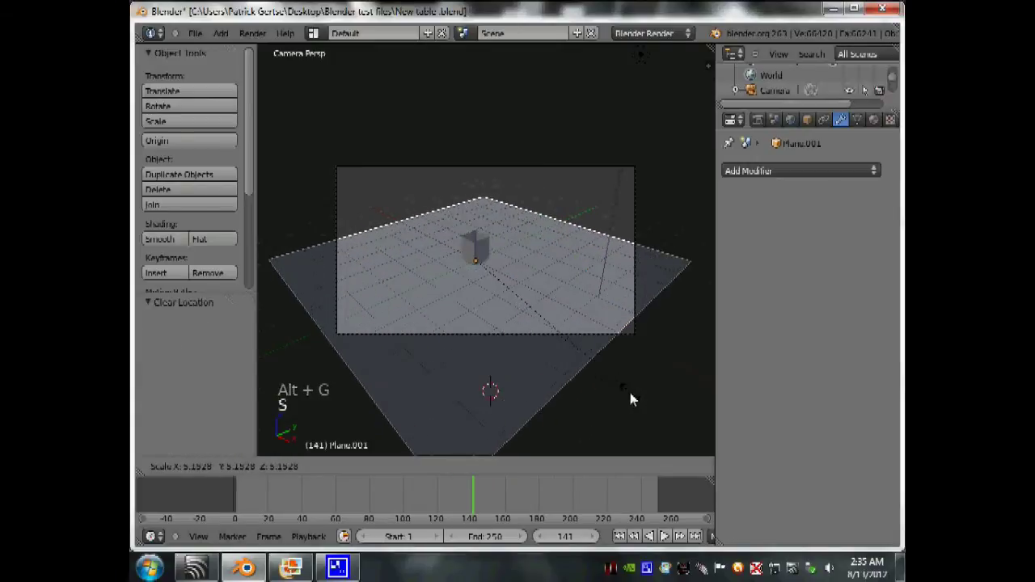
key("shift+s")
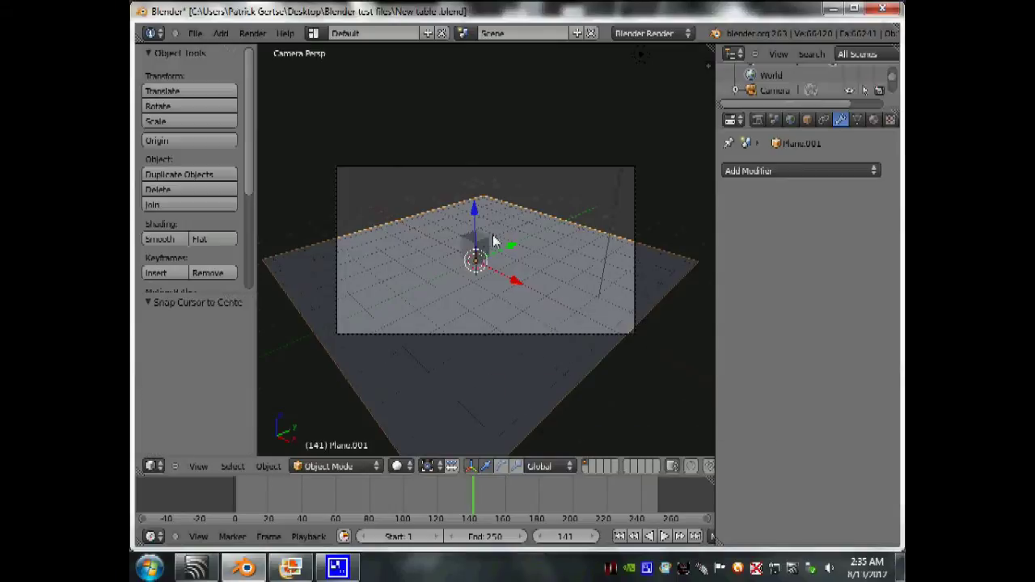
From side view, start raising the leg along Z above the new floor plane.
key("KP_3")
right_click(484, 239)
key("z")
left_click(481, 117)
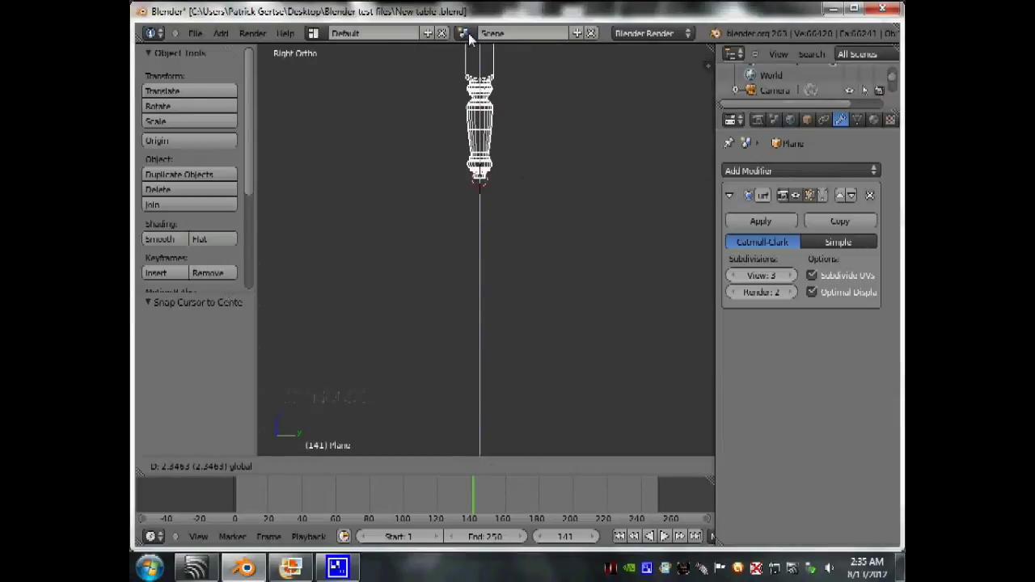
Adjust the leg's height in Right Ortho view and check it through the camera.
scroll("down", 3)
scroll("up", 3)
middle_click(512, 204)
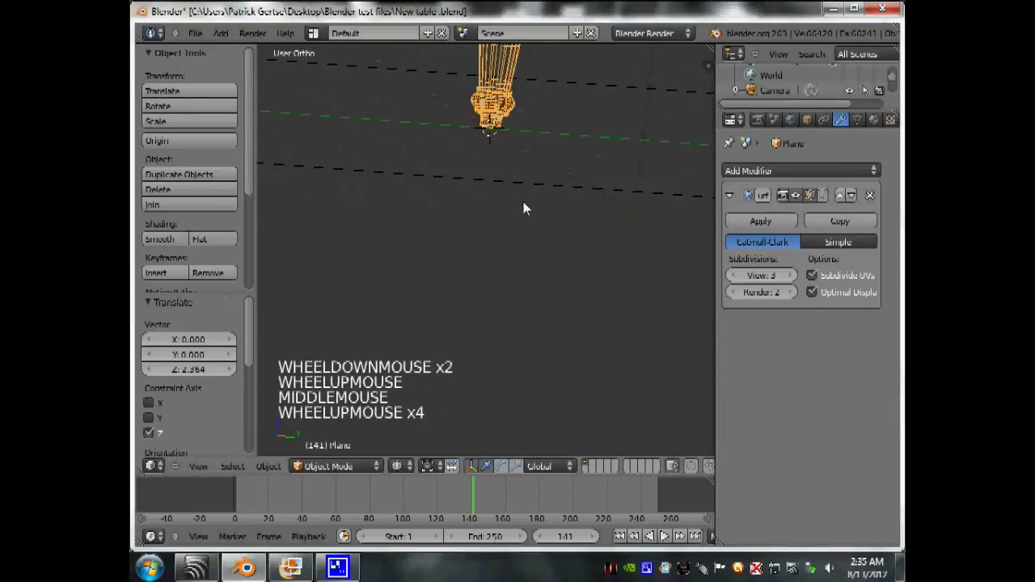
key("KP_3")
scroll("up", 3)
scroll("up", 3)
left_click(477, 65)
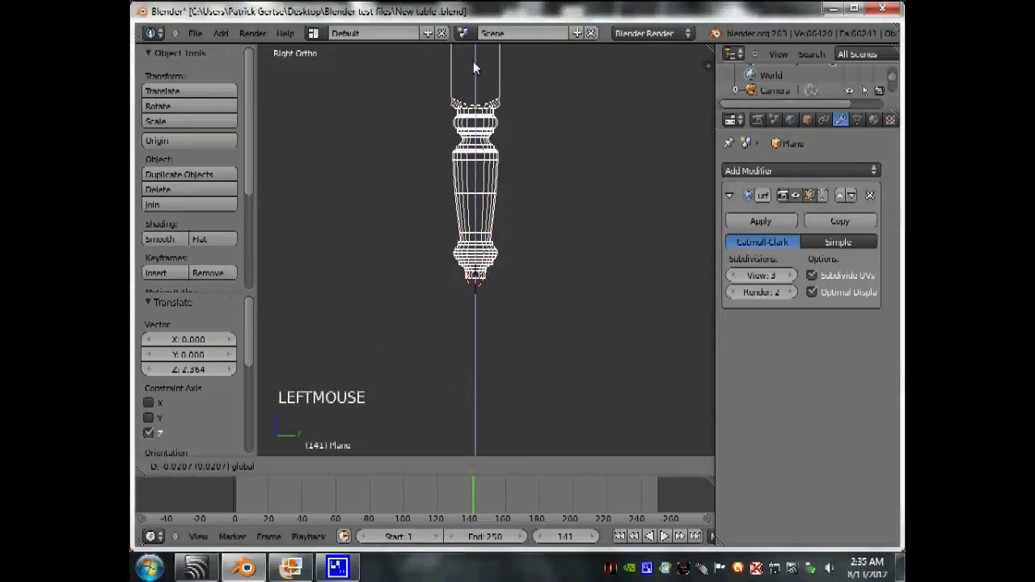
scroll("down", 3)
middle_click(530, 242)
scroll("down", 3)
scroll("up", 3)
middle_click(454, 257)
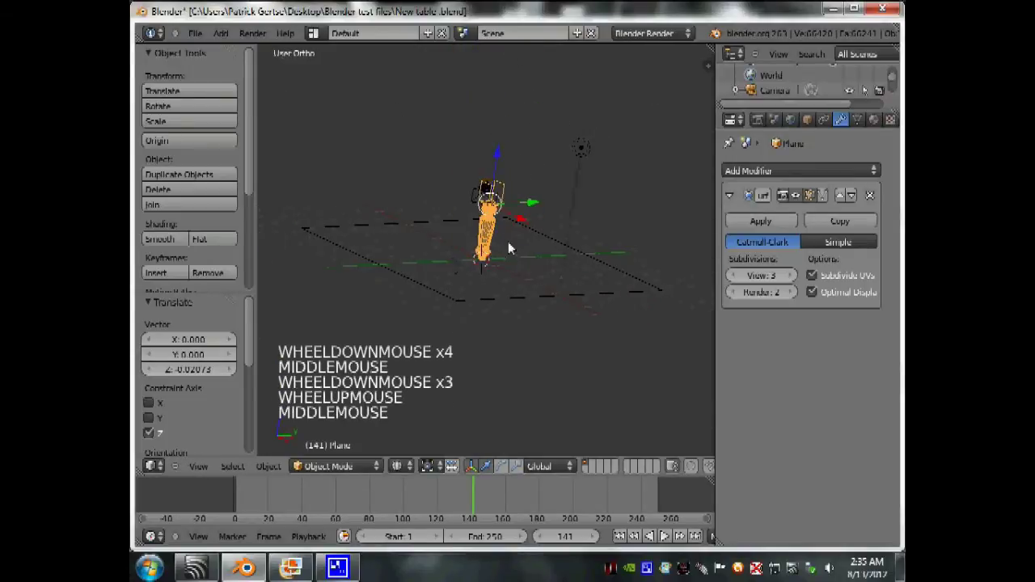
key("KP_0")
scroll("up", 3)
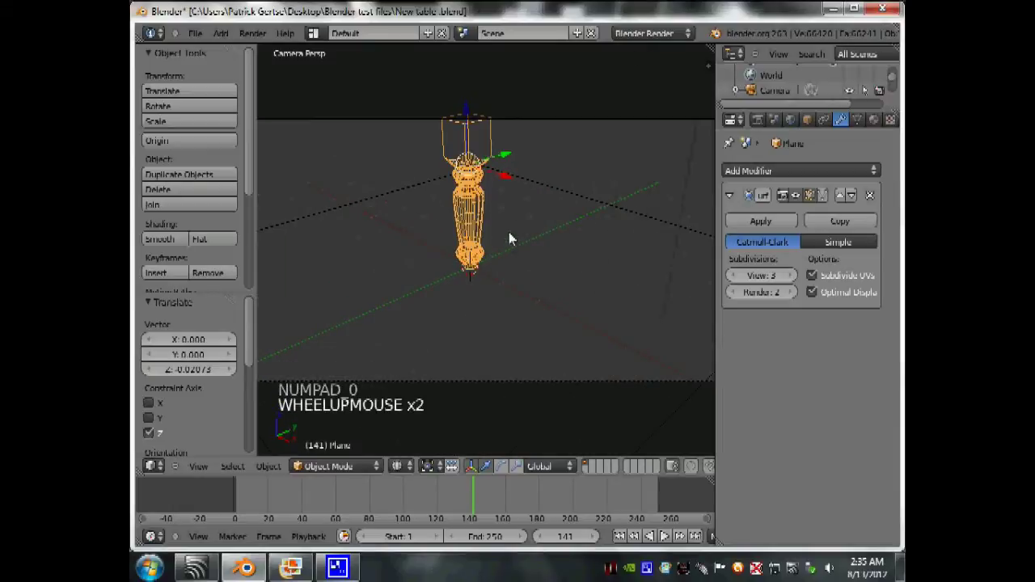
left_click(477, 173)
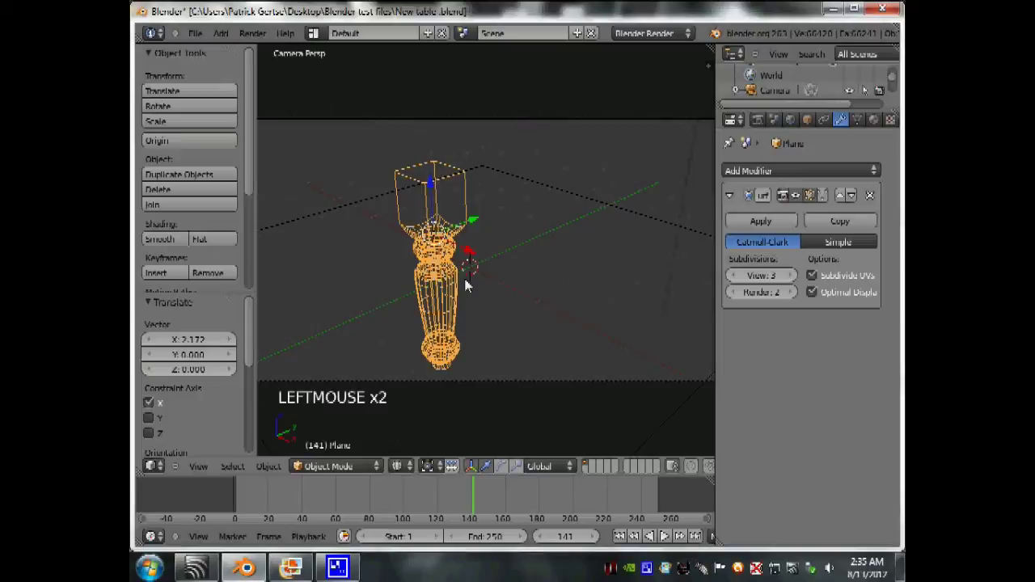
Shift the leg sideways, shrink it to about 0.65 and lower it onto the floor plane.
key("Tab")
key("z")
key("Tab")
scroll("down", 3)
scroll("up", 3)
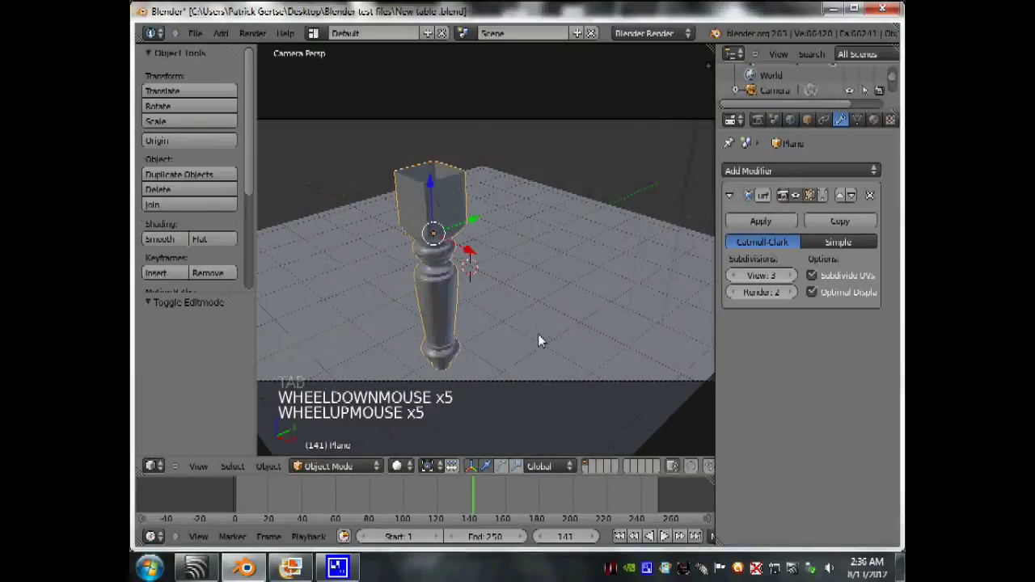
scroll("up", 3)
key("s")
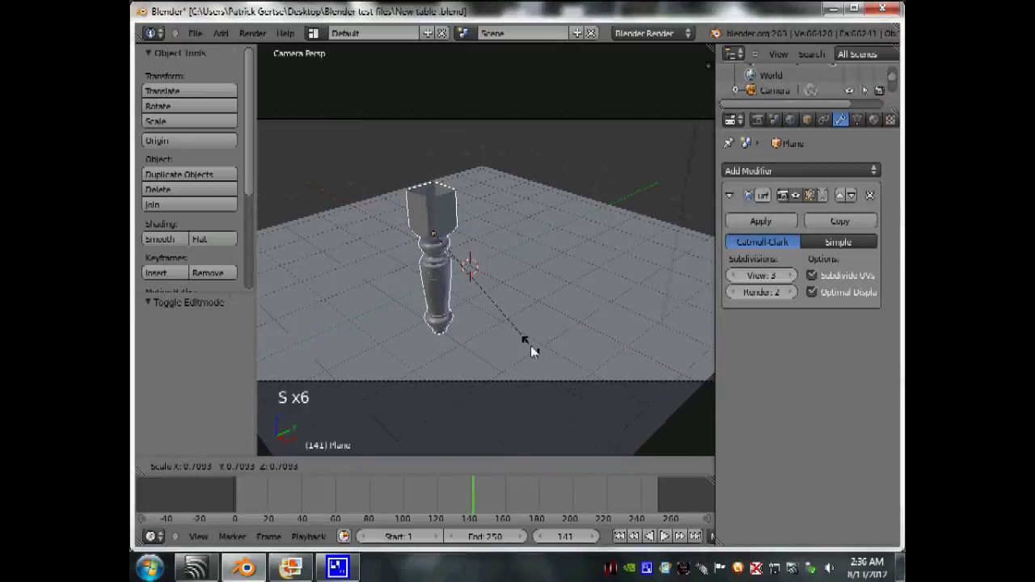
key("KP_3")
key("z")
left_click(422, 164)
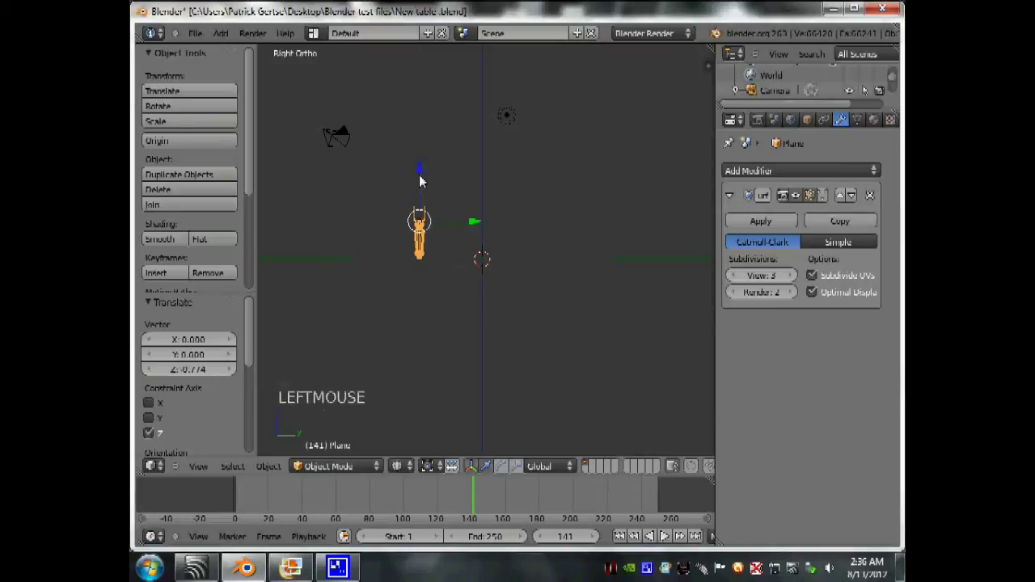
Verify the leg's placement through the camera and in Edit Mode, then return to Object Mode.
key("KP_0")
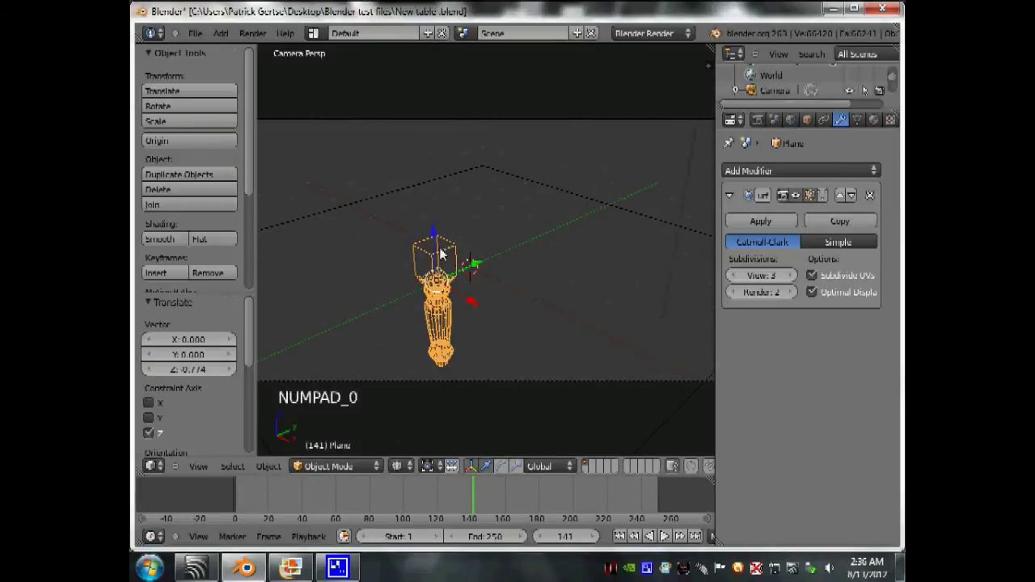
left_click(478, 267)
key("Tab")
key("z")
key("Tab")
scroll("down", 3)
scroll("up", 3)
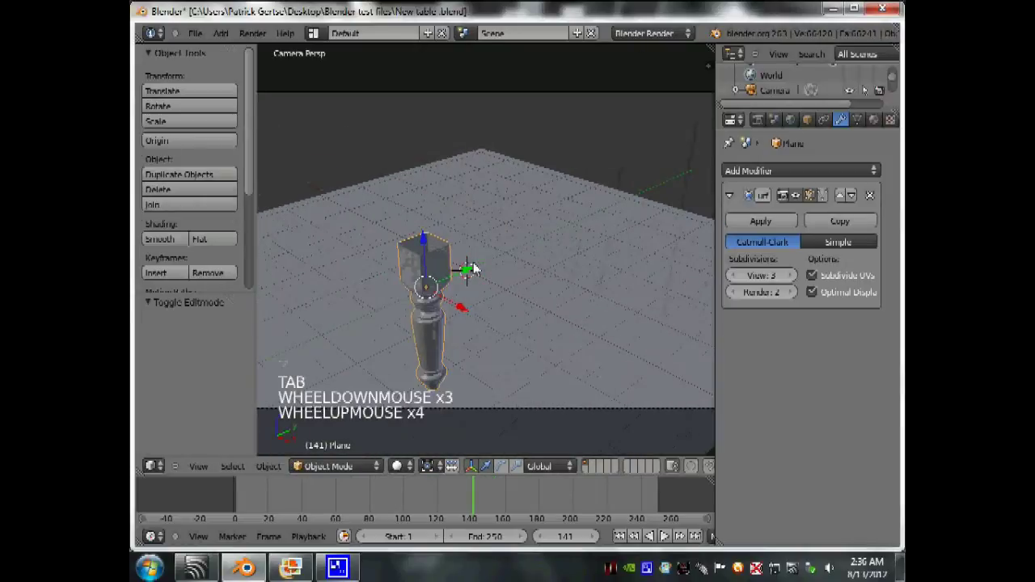
Set the leg's origin to the 3D cursor and add a Mirror modifier on X and Y for four legs.
key("KP_7")
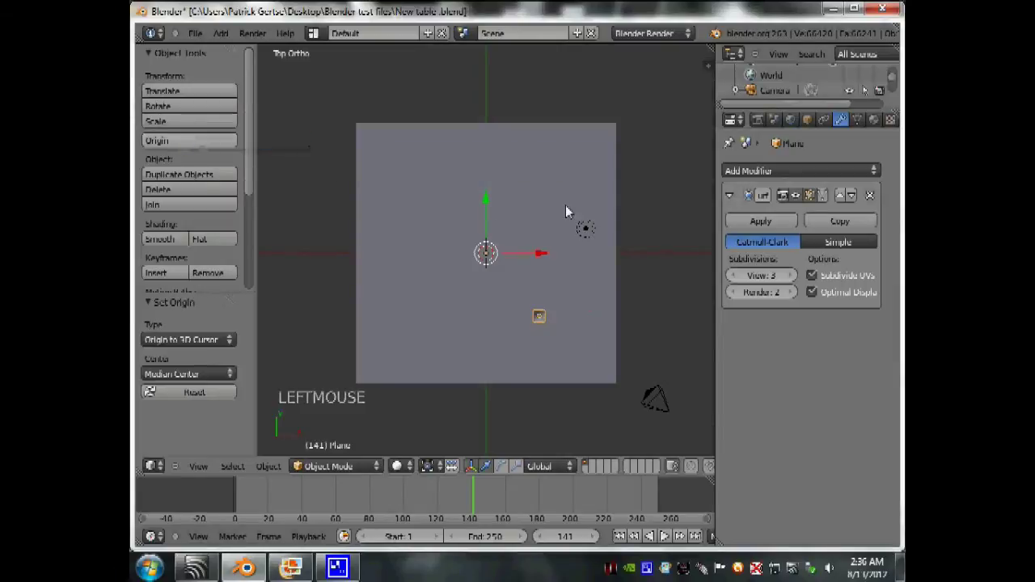
left_click(749, 170)
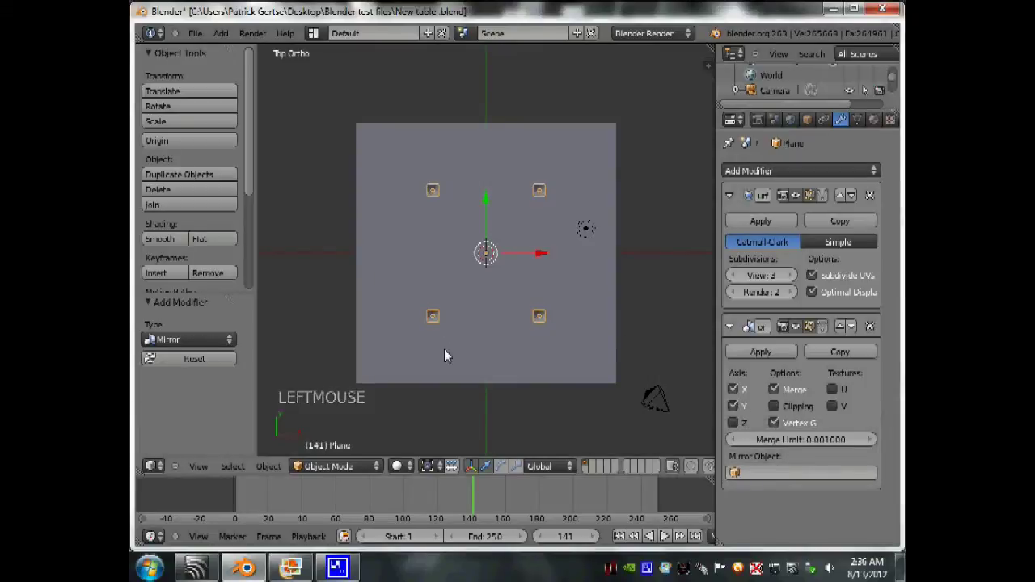
key("KP_0")
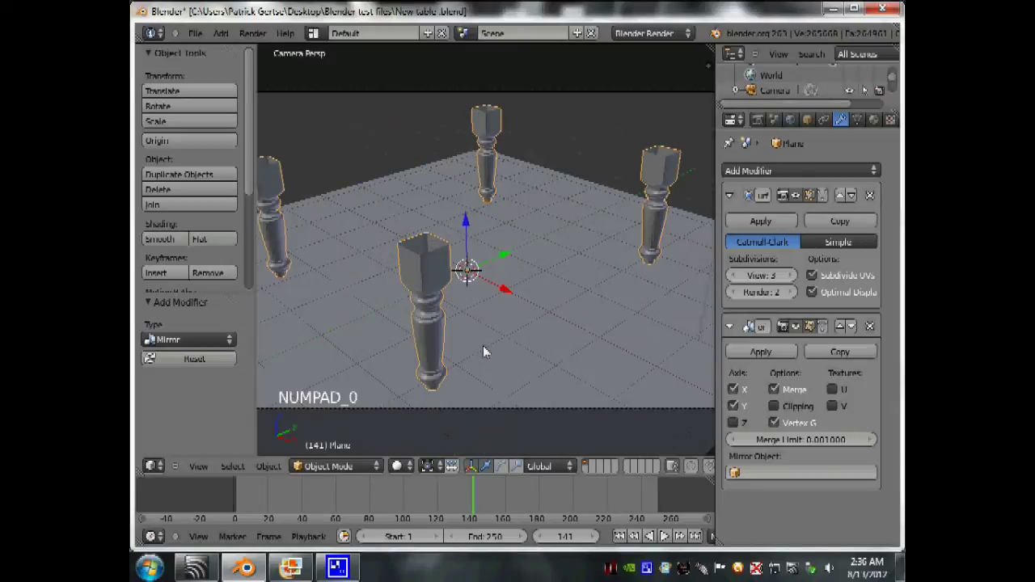
scroll("down", 3)
scroll("down", 3)
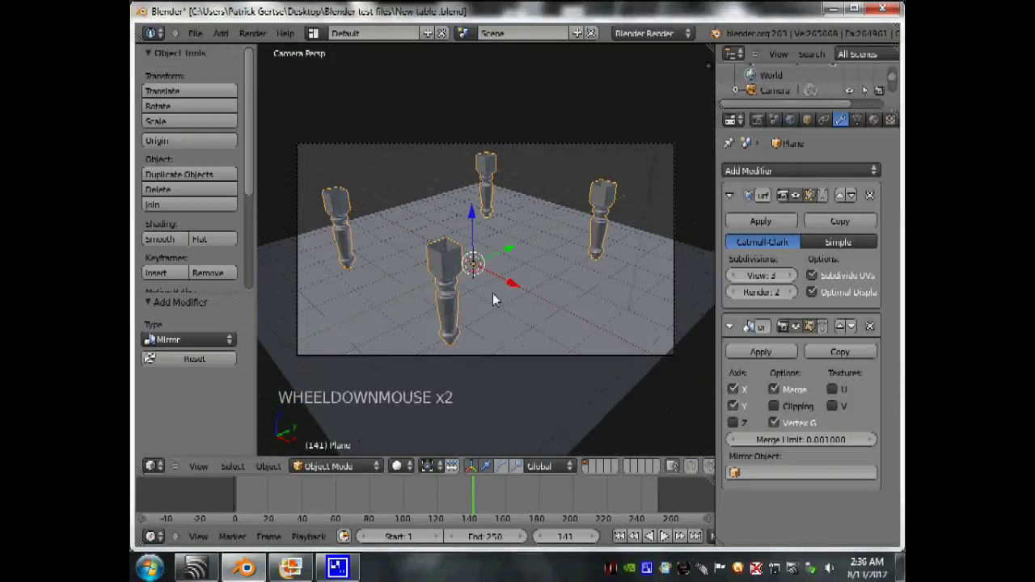
In Edit Mode move all the leg geometry outward along Y so the four legs spread to the corners.
key("Tab")
key("a")
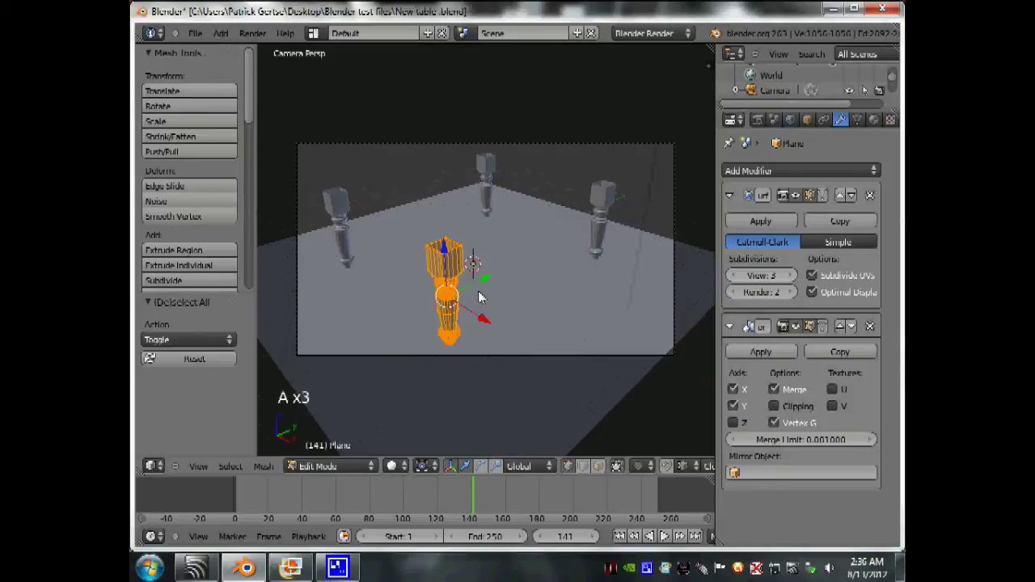
left_click(471, 308)
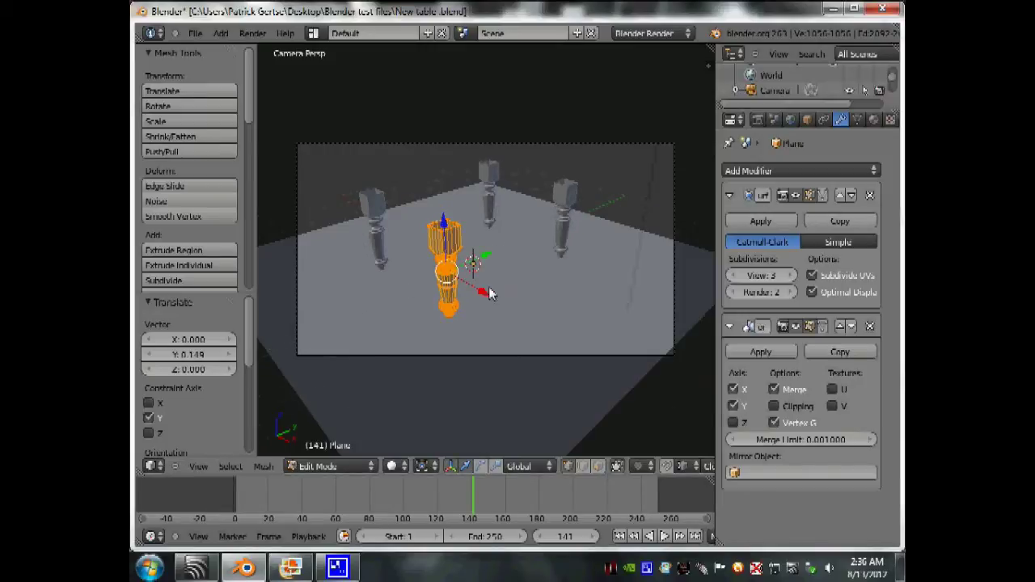
key("Tab")
scroll("down", 3)
scroll("up", 3)
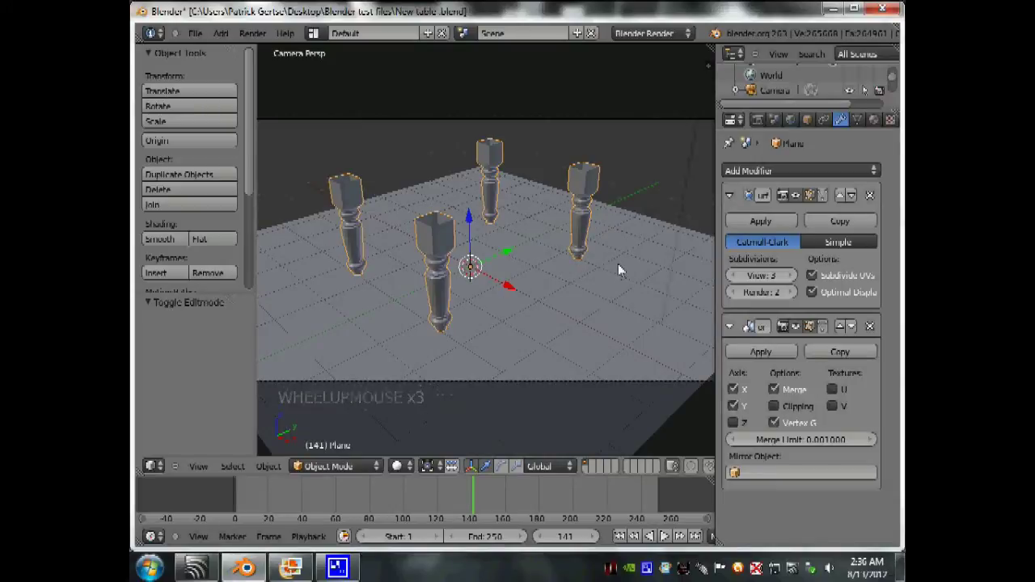
From Top view add a new cube at the scene centre to serve as an apron.
scroll("down", 3)
middle_click(513, 298)
scroll("up", 3)
scroll("up", 3)
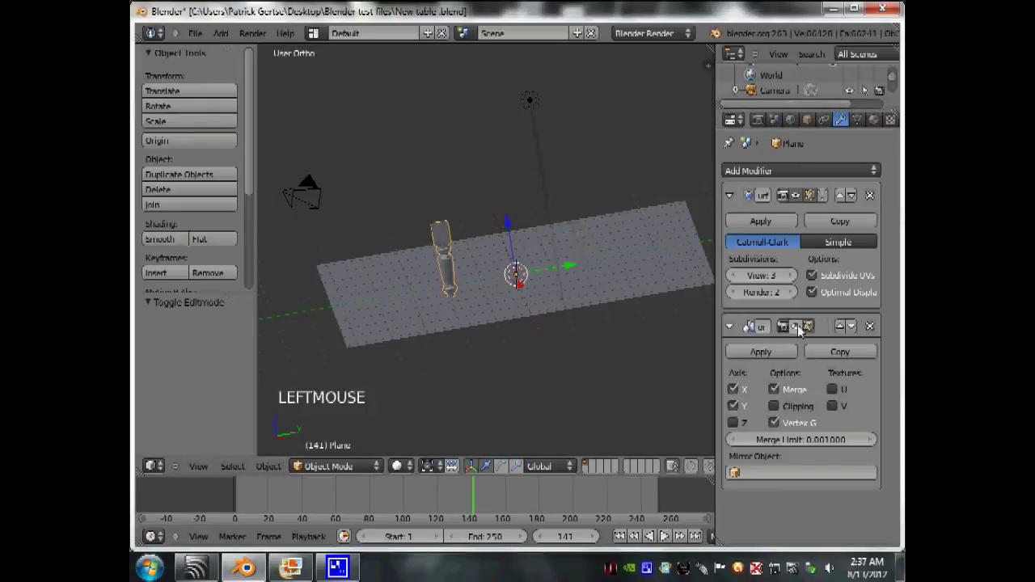
key("KP_7")
scroll("up", 3)
scroll("up", 3)
scroll("down", 3)
key("Tab")
key("Tab")
scroll("up", 3)
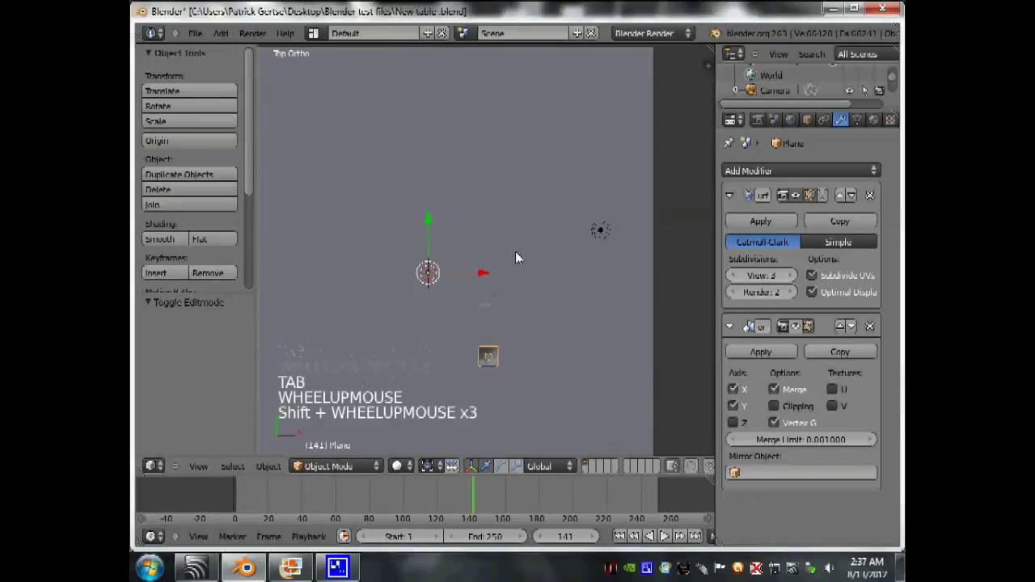
scroll("up", 3)
Scale the cube down, move it along X beside the legs and check its height from the side.
key("shift+a")
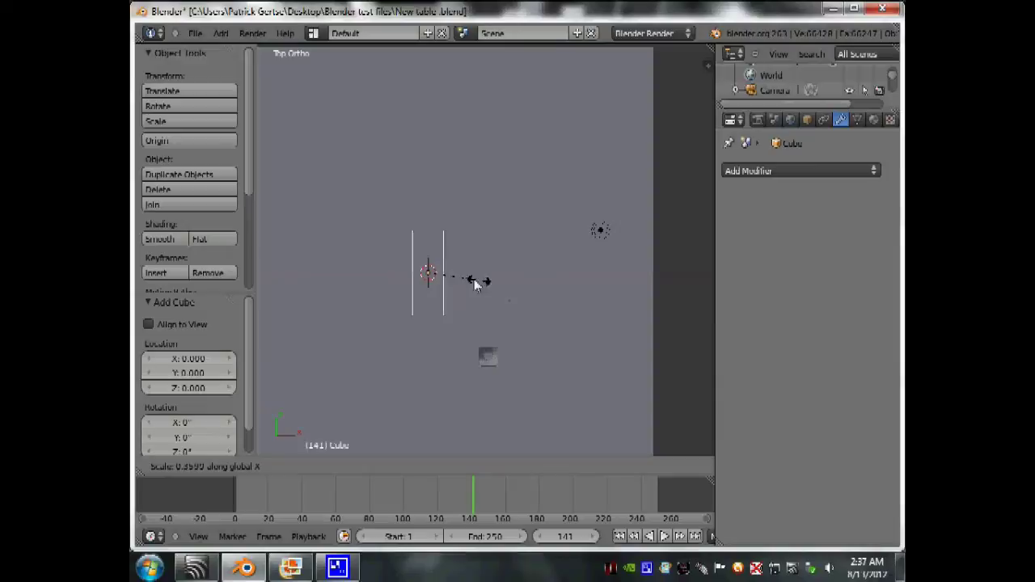
left_click(448, 277)
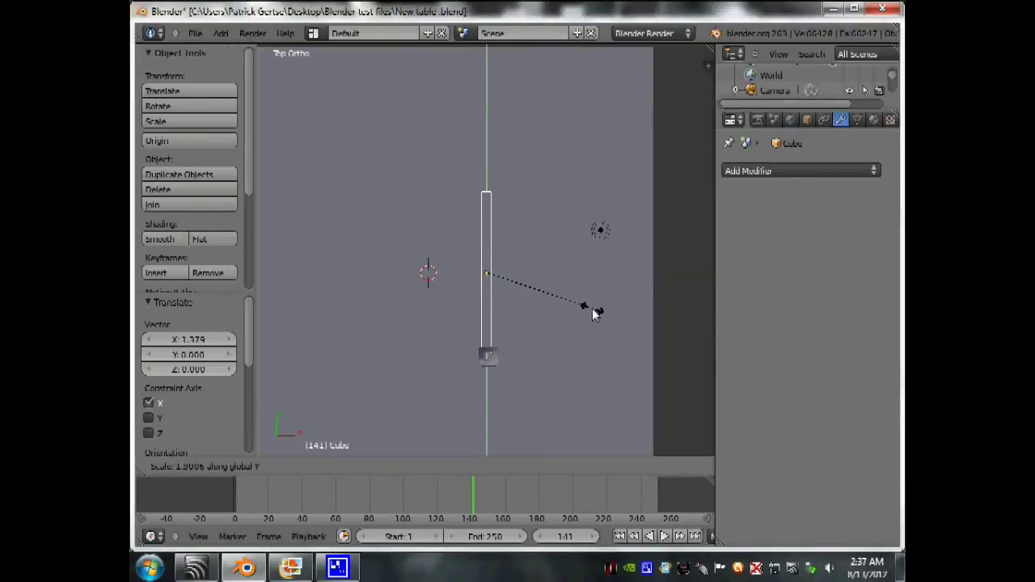
left_click(598, 315)
key("KP_3")
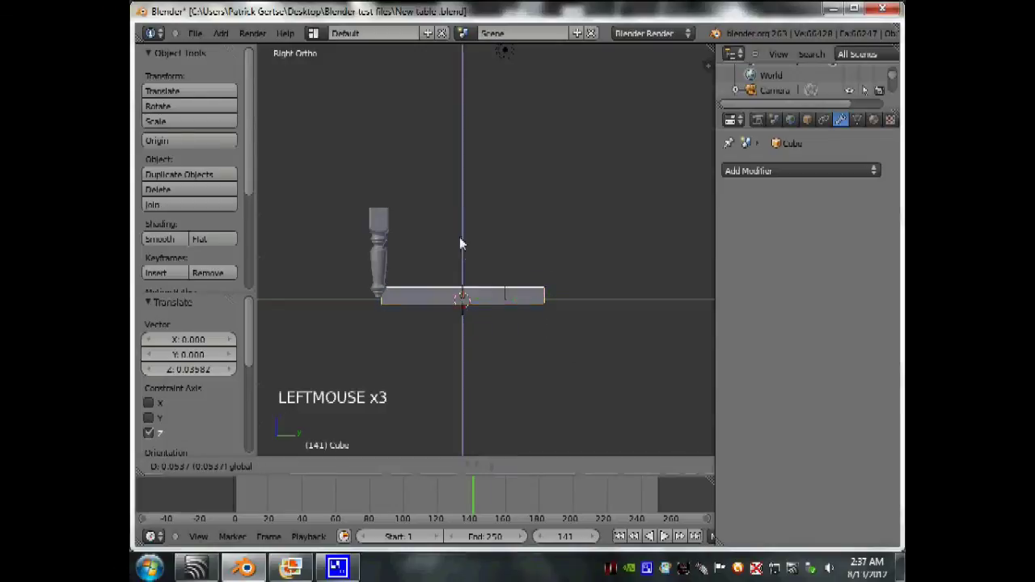
scroll("up", 3)
middle_click(482, 281)
scroll("up", 3)
Raise the apron to the leg tops and resize it along Z into a long thin rail.
key("s")
left_click(497, 277)
middle_click(458, 299)
key("s")
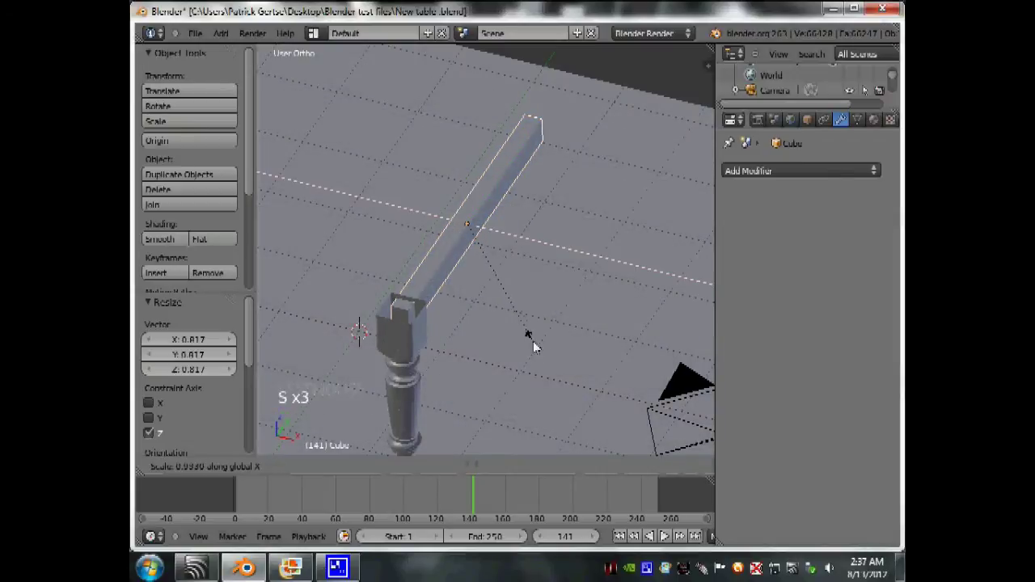
left_click(516, 325)
key("Tab")
scroll("down", 3)
key("Tab")
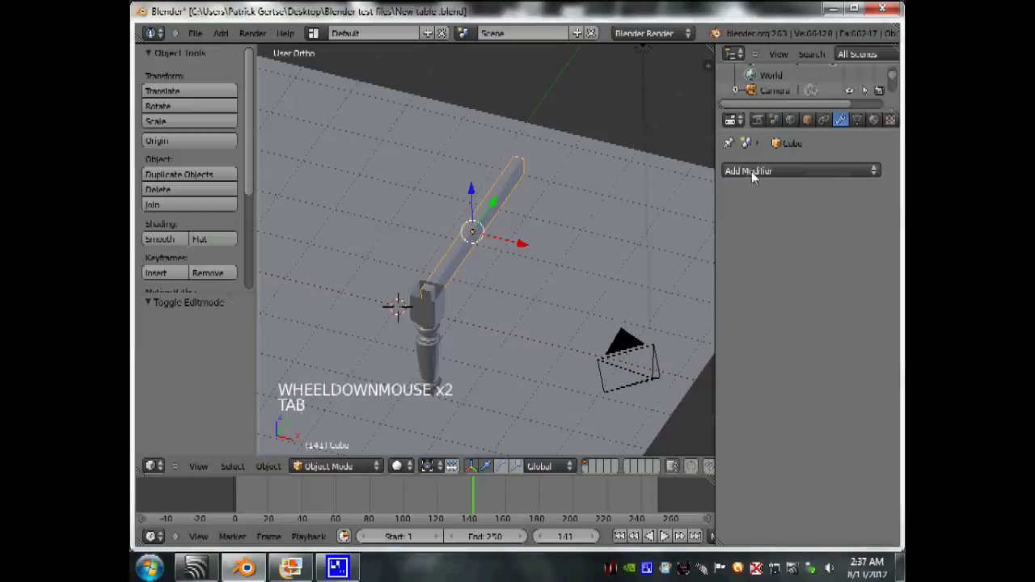
Inspect the rail against the legs from several angles and Top view, then select the apron rail.
right_click(434, 331)
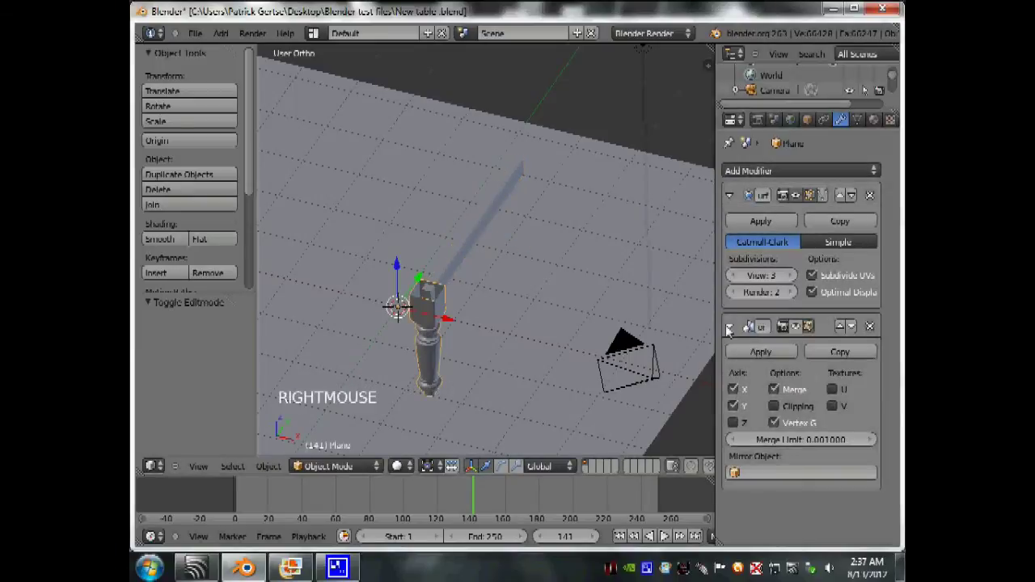
left_click(570, 352)
scroll("down", 3)
middle_click(524, 339)
scroll("down", 3)
middle_click(552, 354)
scroll("up", 3)
key("KP_7")
scroll("down", 3)
key("z")
scroll("up", 3)
right_click(494, 288)
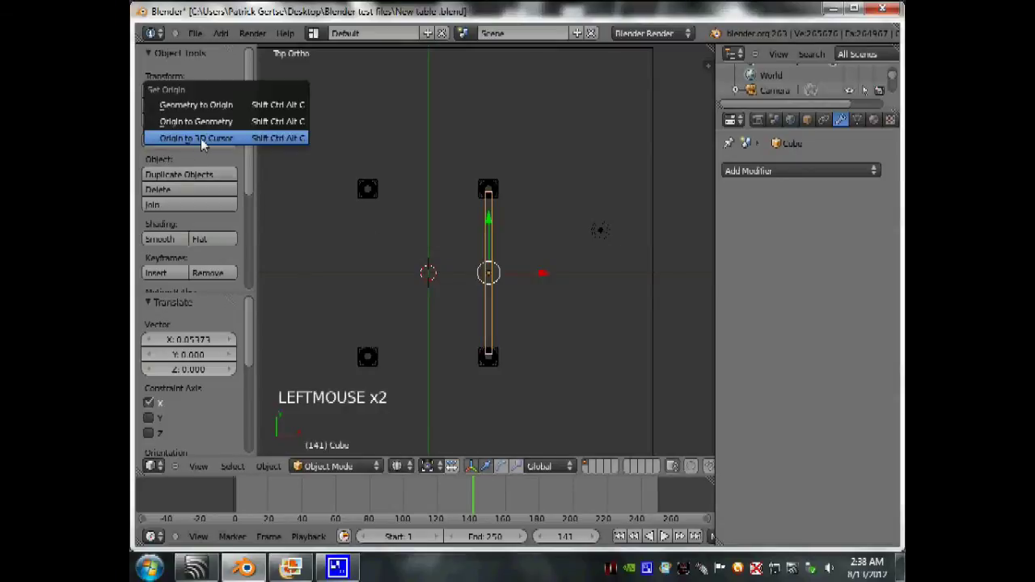
Mirror the apron on X, duplicate it, rotate the copy 90° and scale it to about 0.78 along X between the legs.
left_click(759, 177)
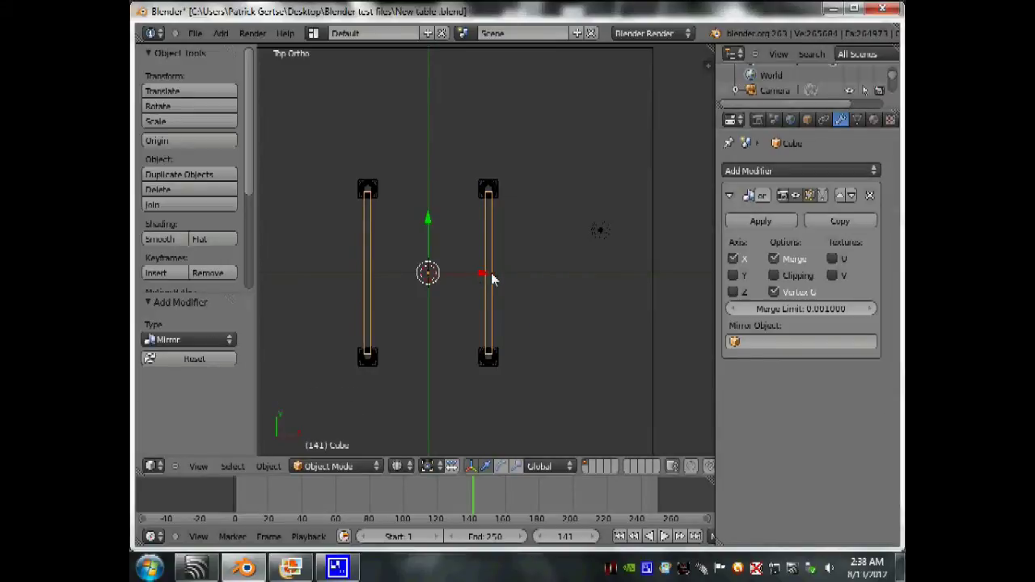
key("shift+d")
right_click(524, 280)
key("r")
key("Tab")
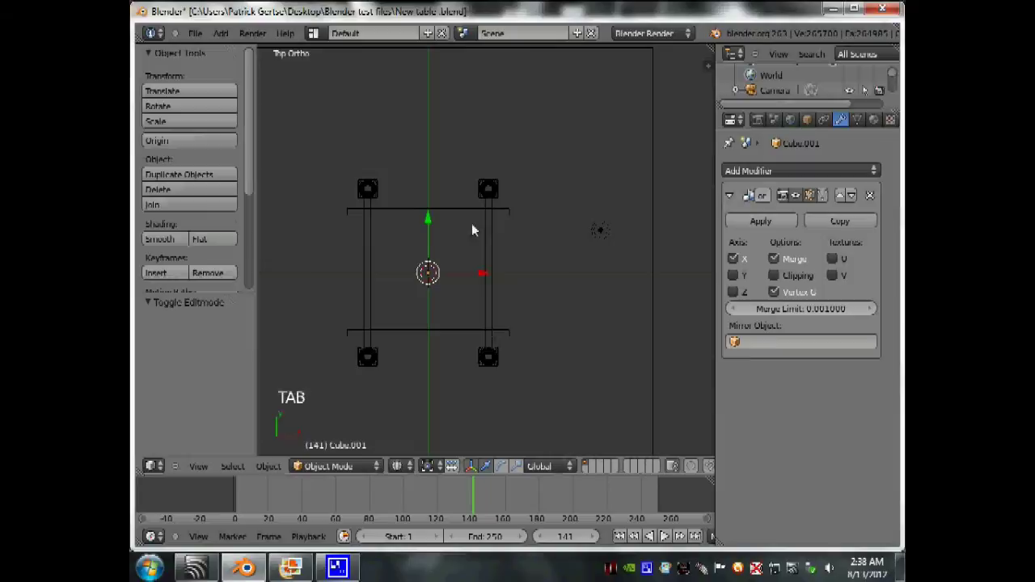
right_click(494, 229)
right_click(471, 338)
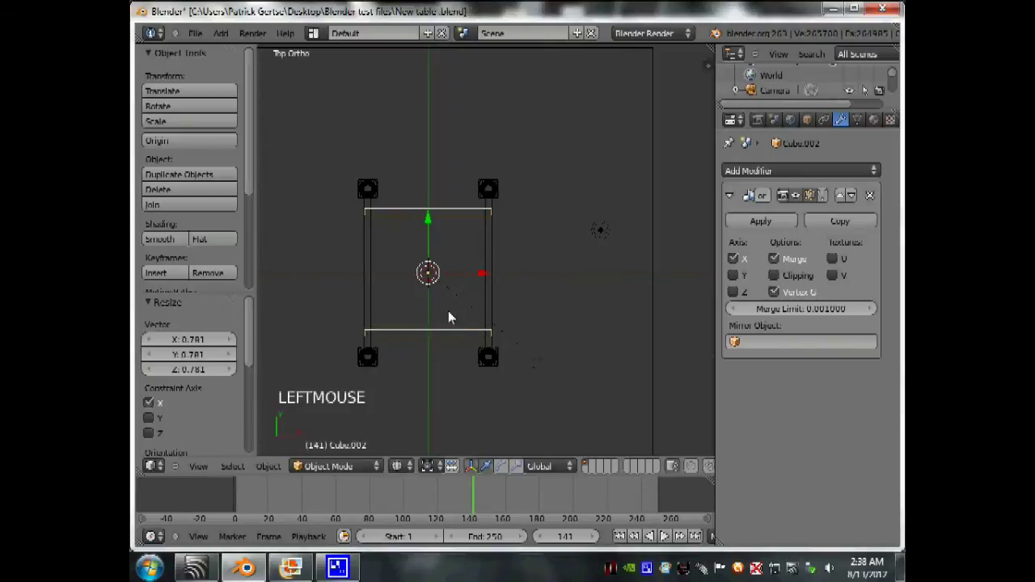
middle_click(369, 328)
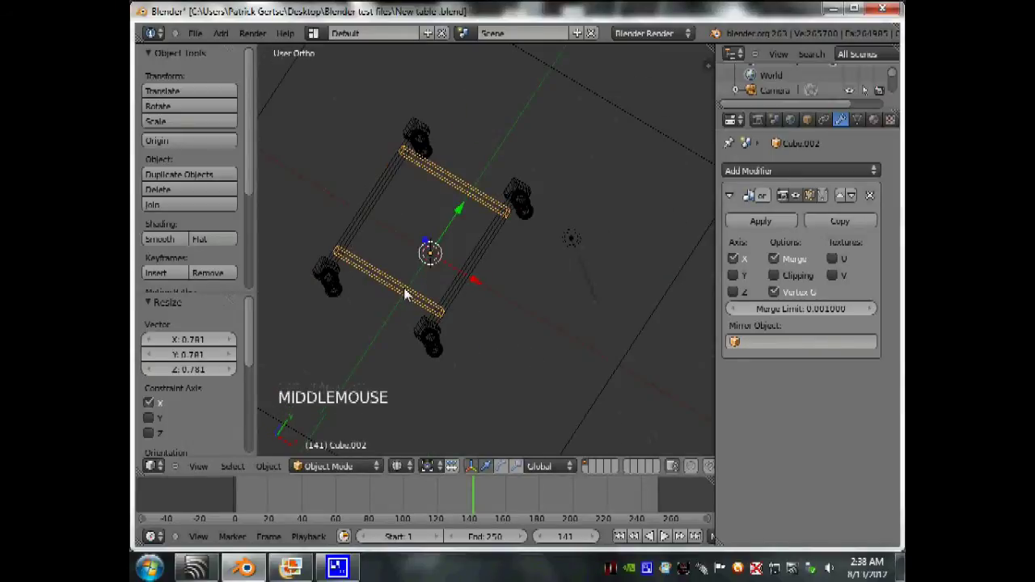
In Edit Mode move the short end apron along Y to meet the leg tops.
key("KP_7")
key("Tab")
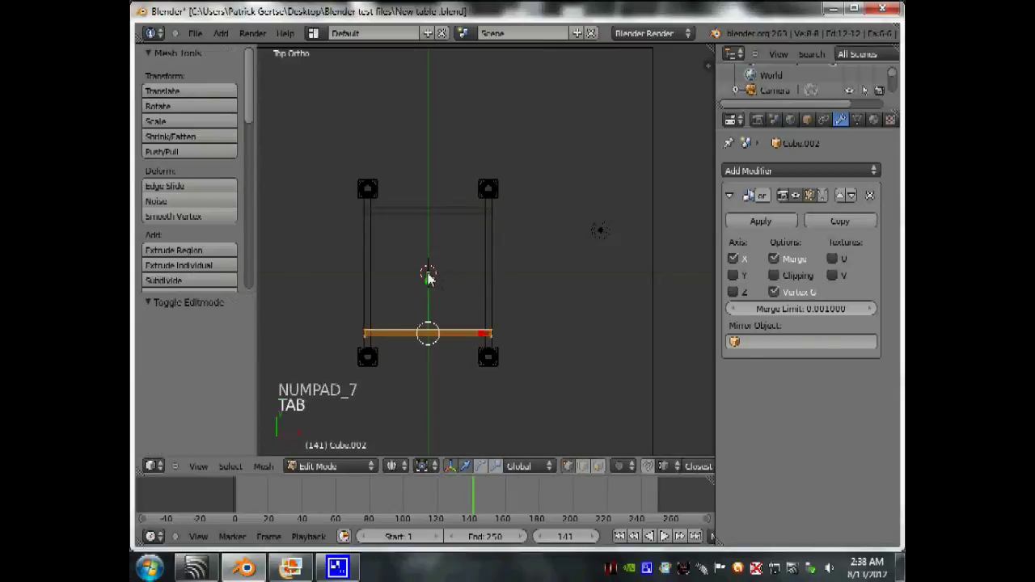
left_click(431, 283)
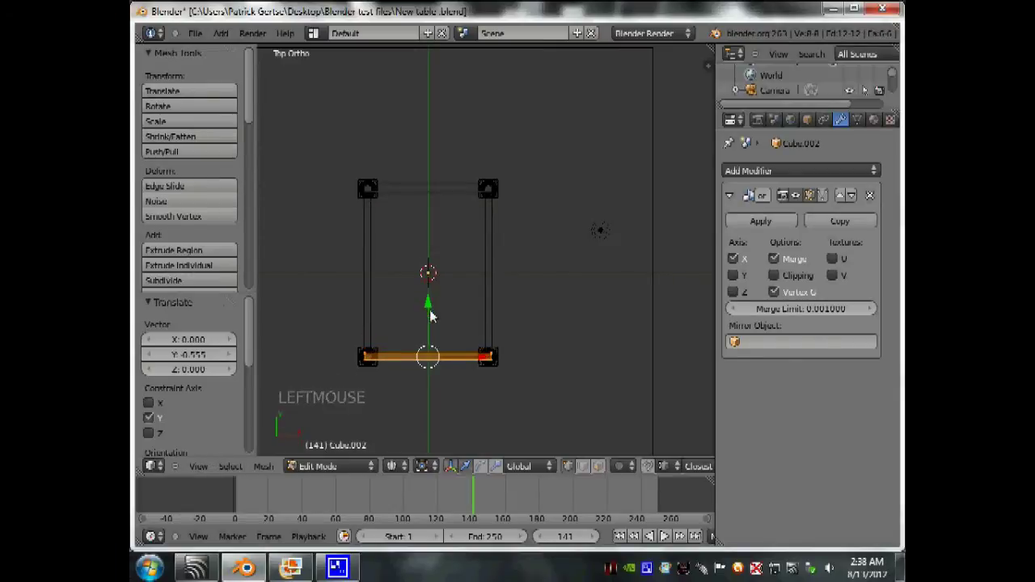
middle_click(432, 325)
key("Tab")
scroll("down", 3)
middle_click(427, 301)
scroll("up", 3)
middle_click(558, 314)
scroll("up", 3)
key("z")
Orbit around the frame and check the apron alignment in Right view.
scroll("down", 3)
scroll("up", 3)
middle_click(426, 248)
middle_click(520, 258)
scroll("down", 3)
middle_click(559, 233)
scroll("up", 3)
scroll("down", 3)
middle_click(544, 229)
scroll("up", 3)
scroll("down", 3)
key("KP_3")
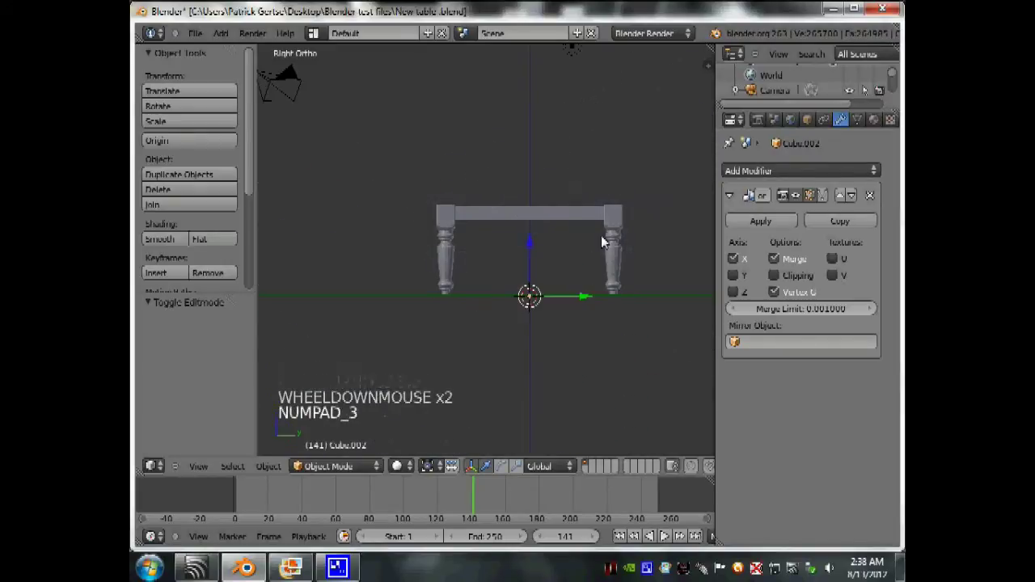
Add a cube, raise it above the legs and scale it flat and wide into an overhanging tabletop slab.
key("shift+a")
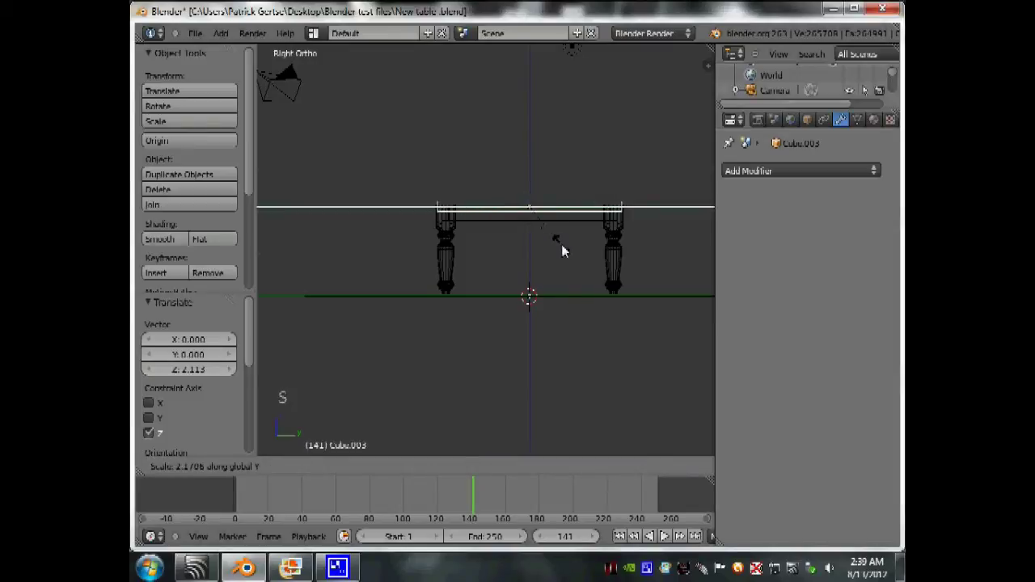
left_click(571, 249)
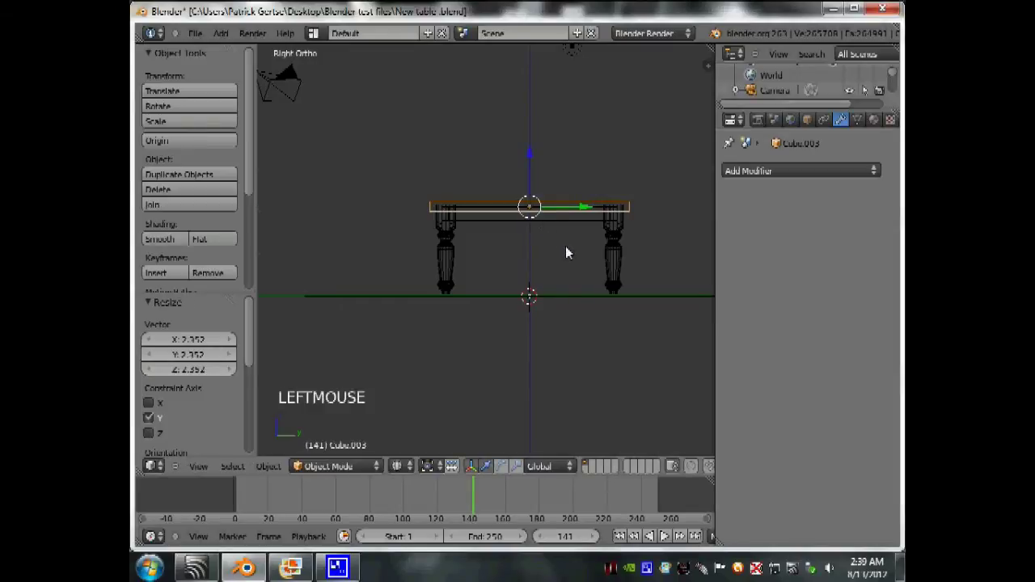
key("KP_7")
key("s")
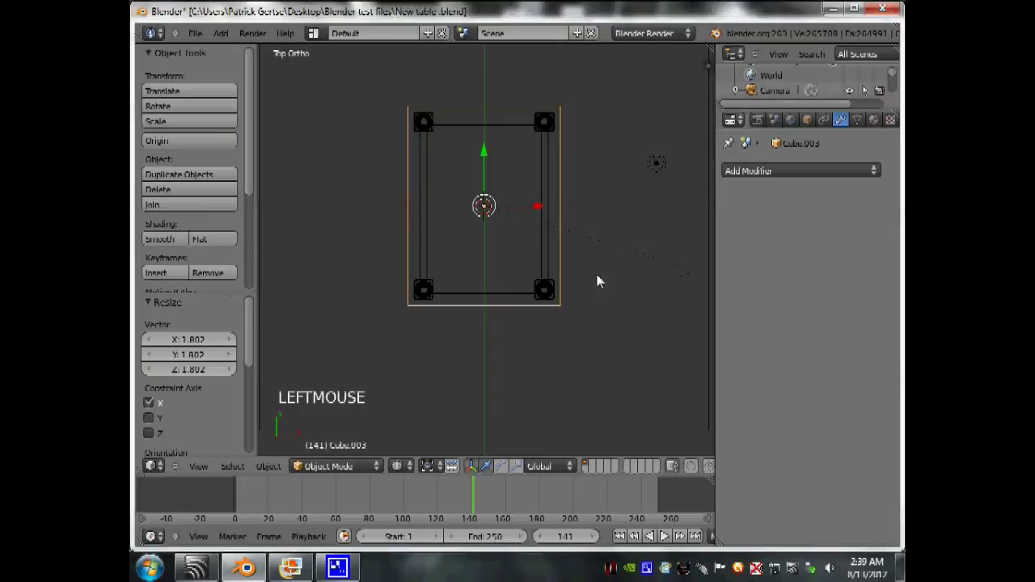
scroll("down", 3)
middle_click(434, 294)
scroll("up", 3)
key("z")
Inspect the tabletop from all sides, enter Edit Mode and select its top face.
middle_click(442, 177)
middle_click(516, 237)
middle_click(646, 244)
scroll("up", 3)
scroll("up", 3)
scroll("down", 3)
middle_click(594, 242)
scroll("up", 3)
key("Tab")
scroll("down", 3)
right_click(379, 215)
right_click(449, 255)
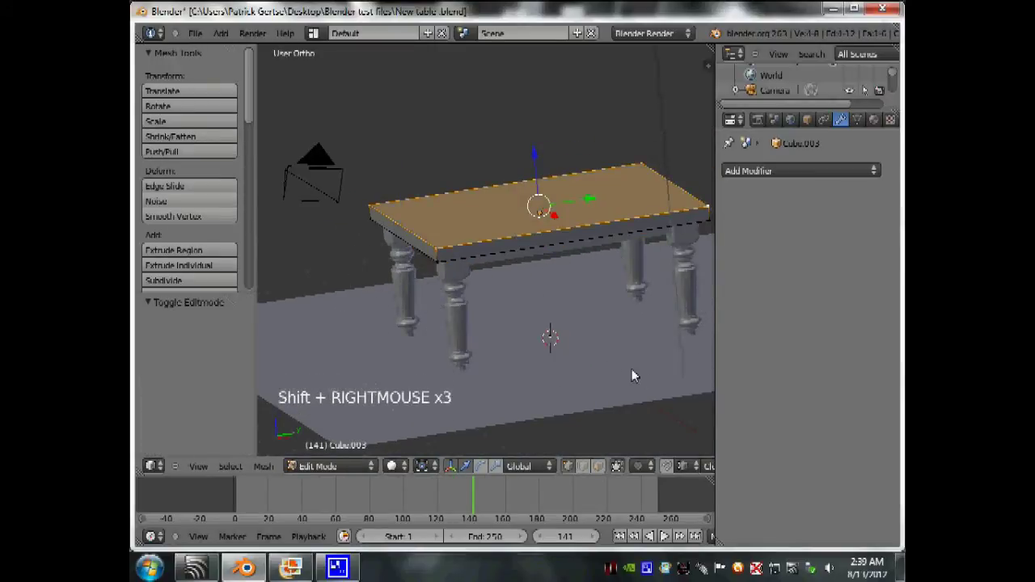
Add a side edge loop and shrink the tabletop's top border loop inward to tighten the rim.
key("s")
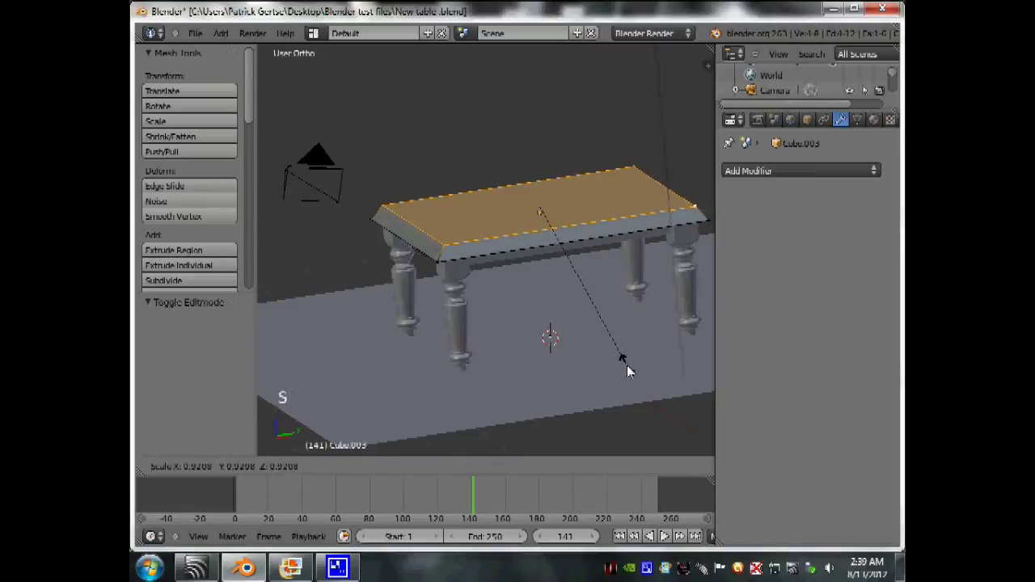
right_click(630, 372)
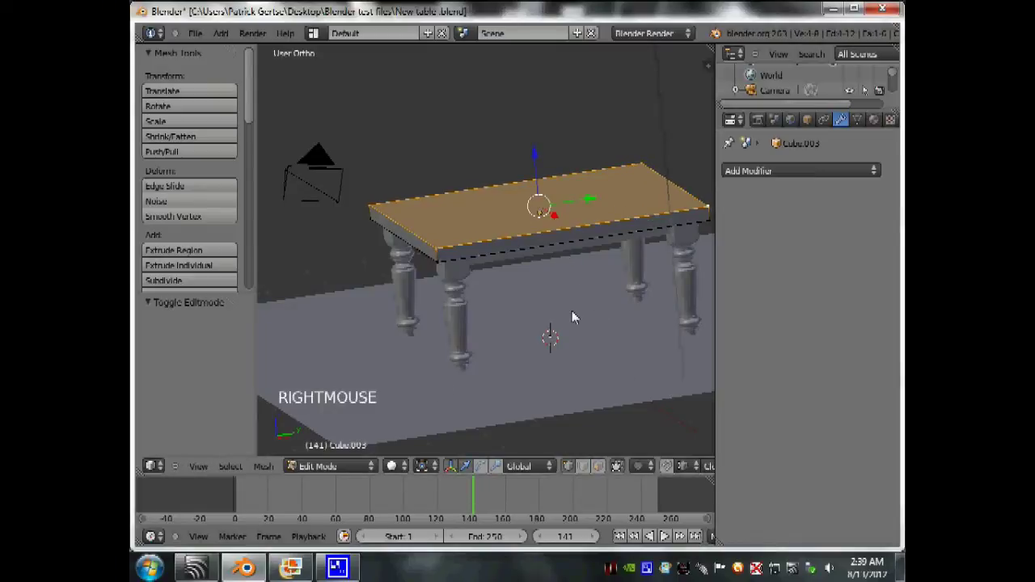
scroll("down", 3)
middle_click(536, 326)
scroll("up", 3)
middle_click(543, 319)
scroll("up", 3)
key("ctrl+r")
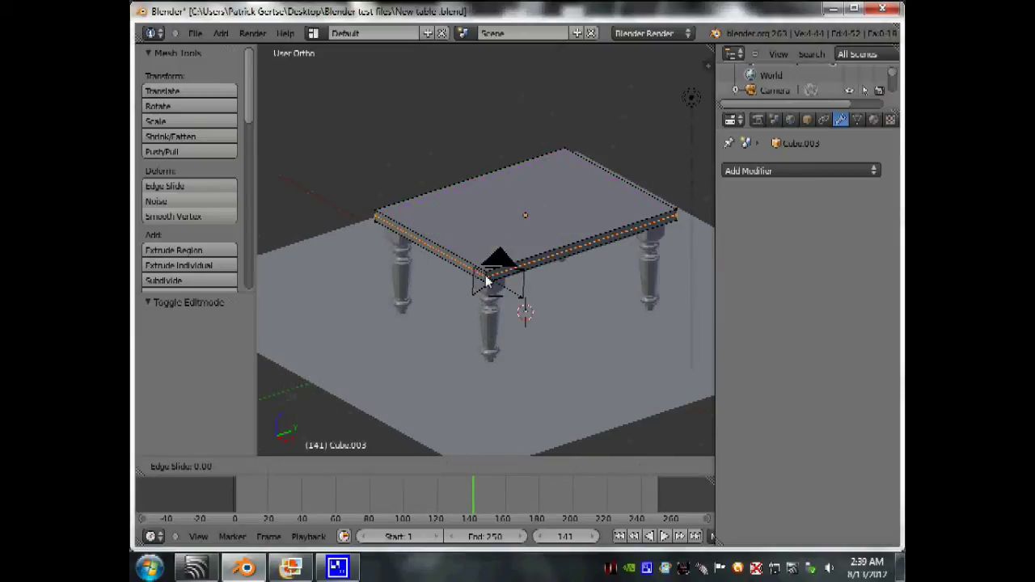
scroll("up", 3)
right_click(489, 294)
right_click(318, 192)
right_click(620, 75)
scroll("down", 3)
scroll("up", 3)
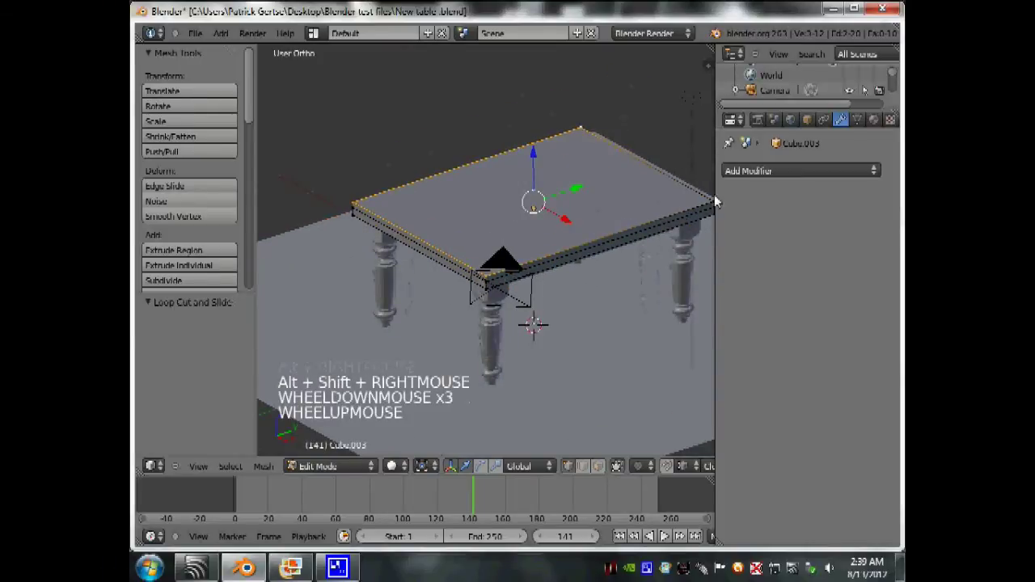
right_click(719, 202)
key("s")
left_click(666, 319)
Slide a side loop toward the tabletop edge and add another supporting loop close to it.
key("KP_7")
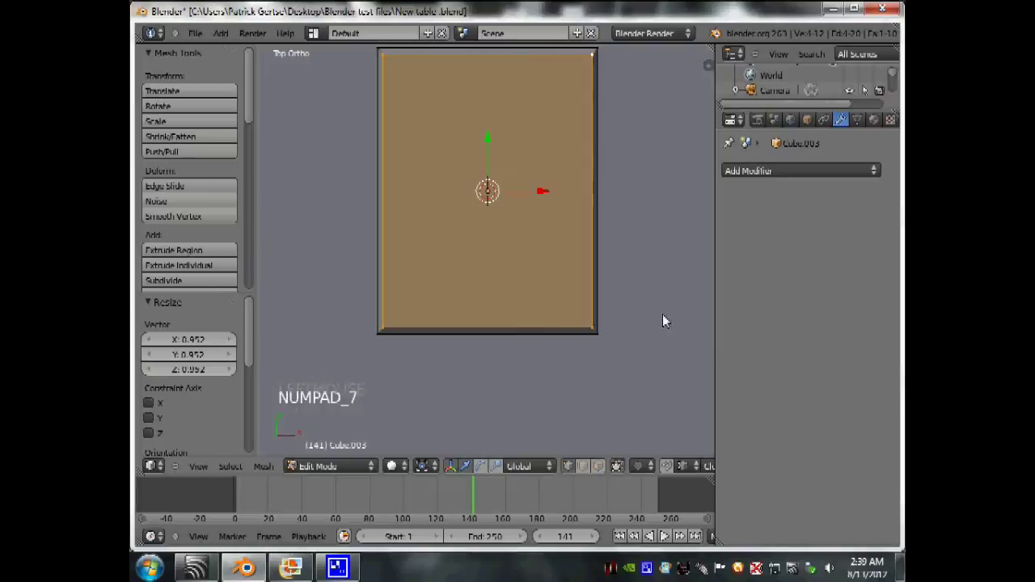
scroll("down", 3)
middle_click(520, 274)
scroll("up", 3)
middle_click(513, 270)
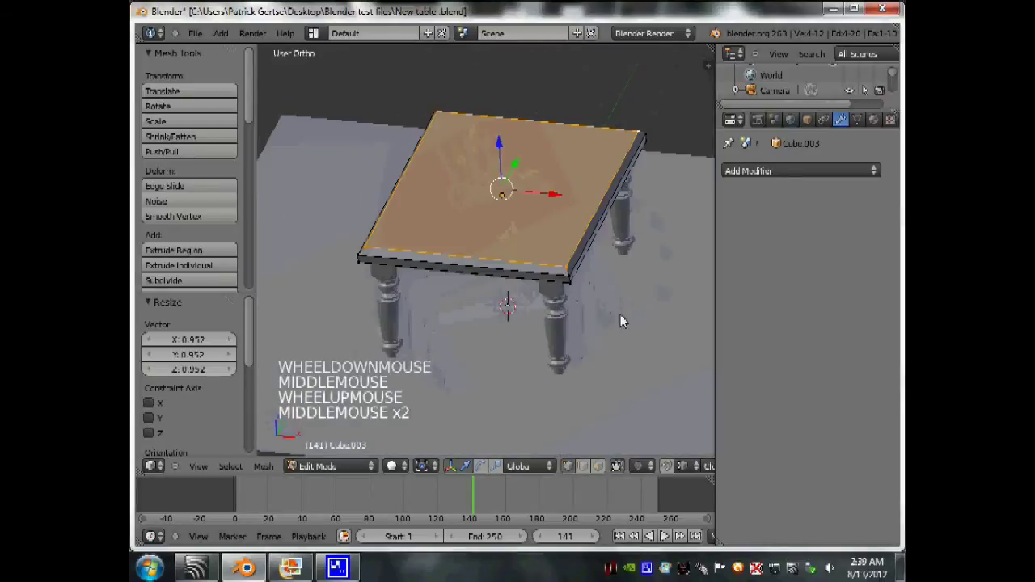
scroll("up", 3)
middle_click(630, 266)
scroll("down", 3)
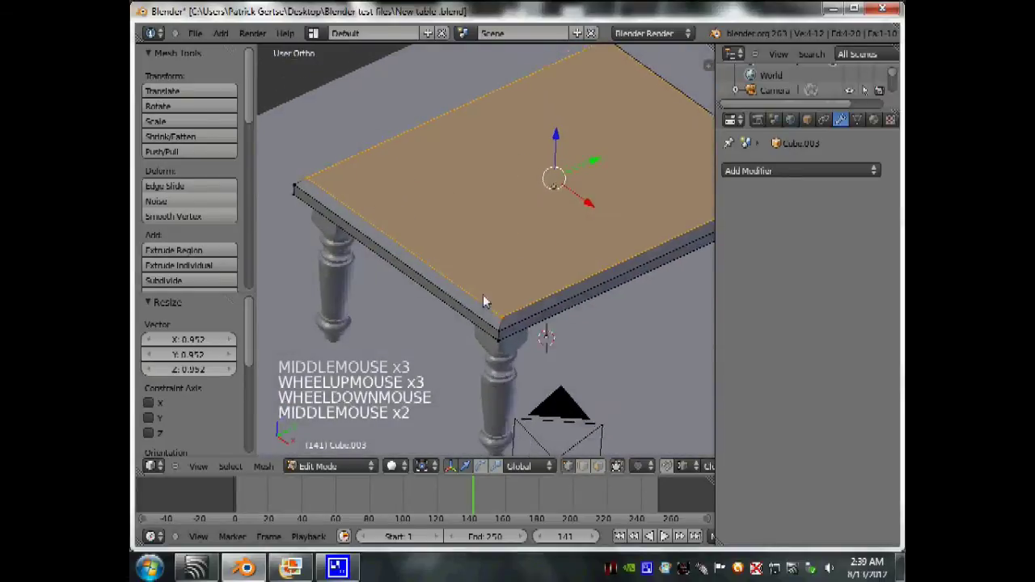
middle_click(485, 316)
scroll("up", 3)
right_click(505, 330)
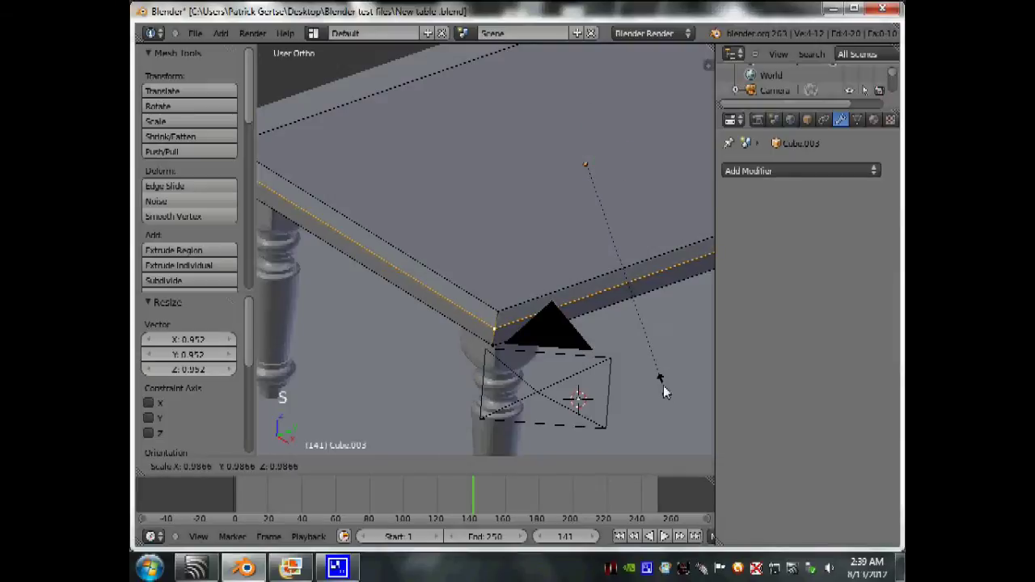
right_click(672, 392)
scroll("down", 3)
middle_click(626, 362)
scroll("up", 3)
key("ctrl+r")
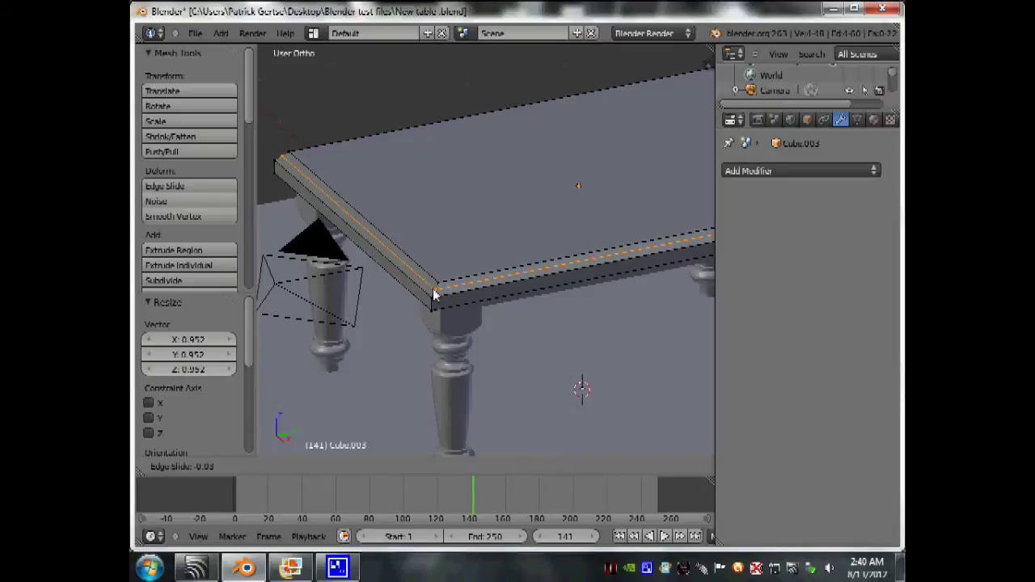
left_click(442, 294)
key("s")
left_click(656, 376)
left_click(585, 139)
Return to Object Mode and inspect the complete table's softened tabletop rim from all sides.
key("Tab")
scroll("down", 3)
middle_click(564, 243)
middle_click(619, 252)
scroll("down", 3)
middle_click(510, 260)
scroll("up", 3)
middle_click(670, 282)
scroll("up", 3)
scroll("down", 3)
middle_click(518, 247)
scroll("up", 3)
scroll("down", 3)
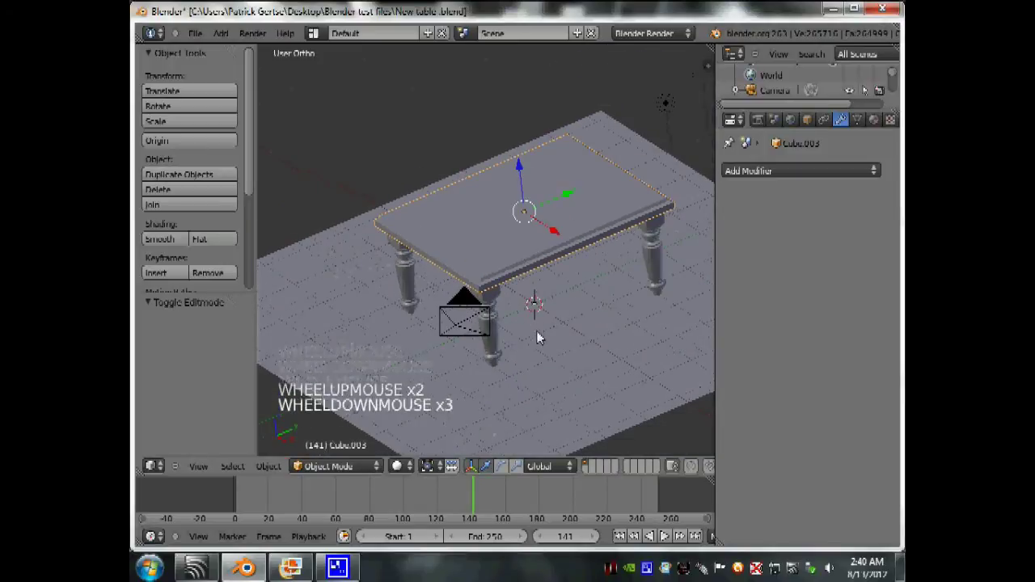
Isolate the legs object with Shift+H and enter Edit Mode on a leg in Right view.
middle_click(521, 335)
right_click(487, 316)
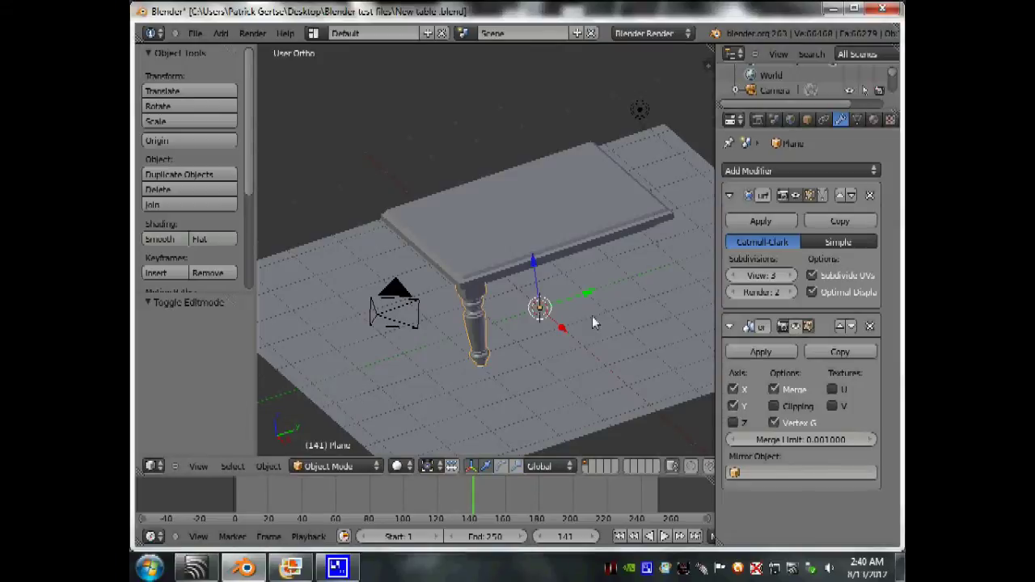
key("shift+h")
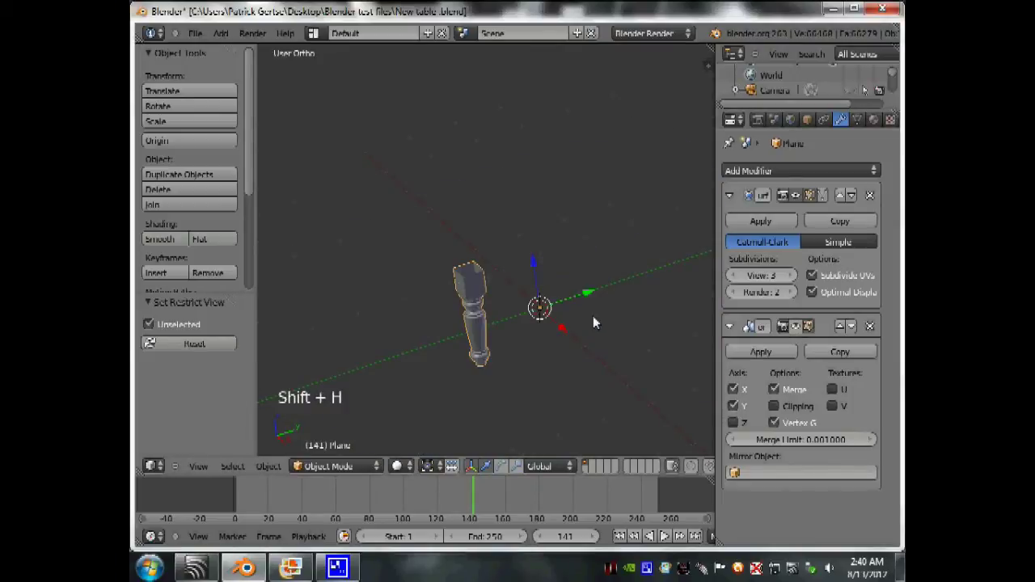
middle_click(600, 342)
scroll("up", 3)
key("Tab")
scroll("up", 3)
key("KP_3")
scroll("down", 3)
scroll("up", 3)
Select a full vertical edge line down the leg and mark it as a UV seam.
right_click(486, 238)
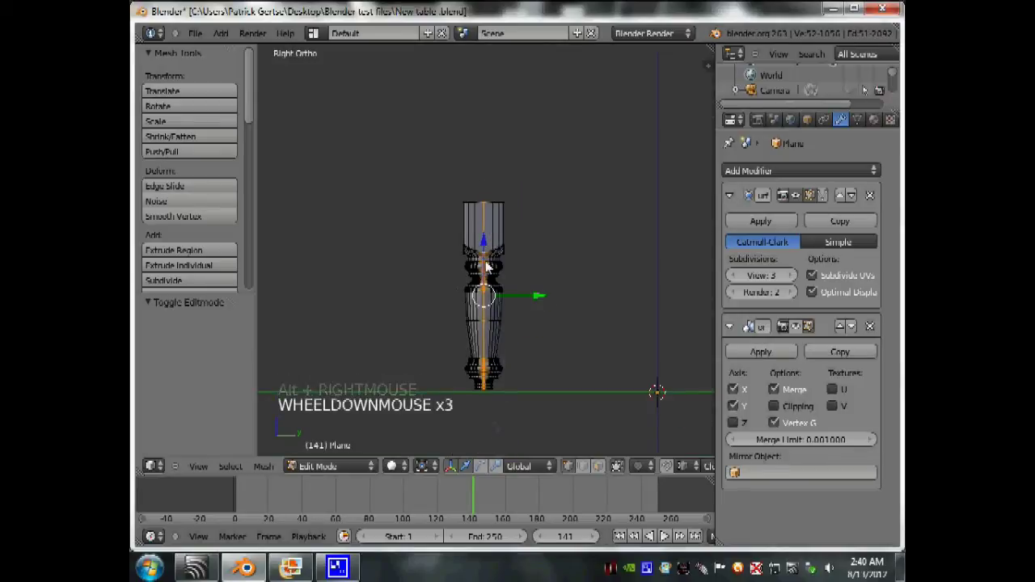
scroll("down", 3)
key("ctrl+r")
right_click(529, 336)
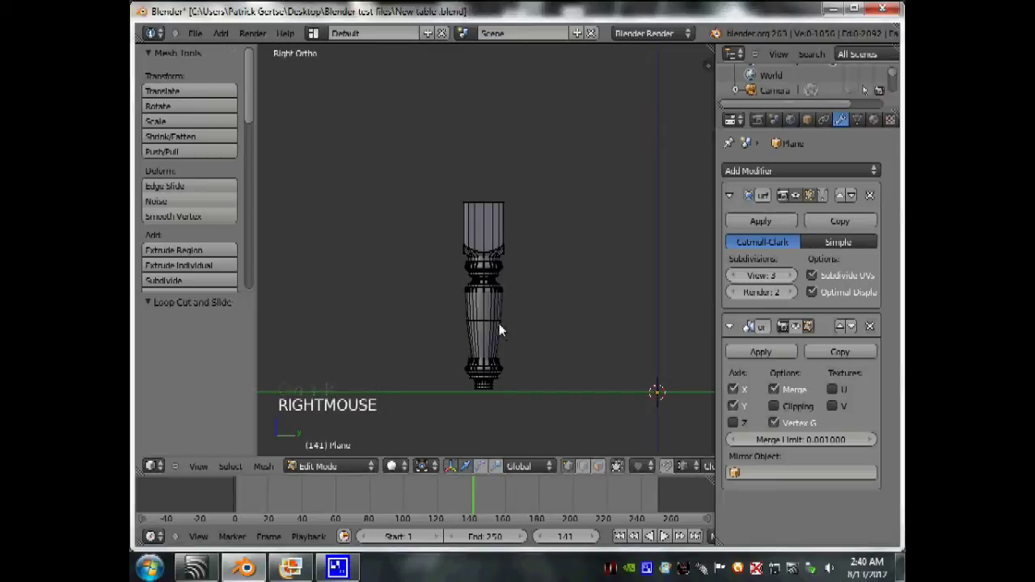
scroll("up", 3)
key("ctrl+z")
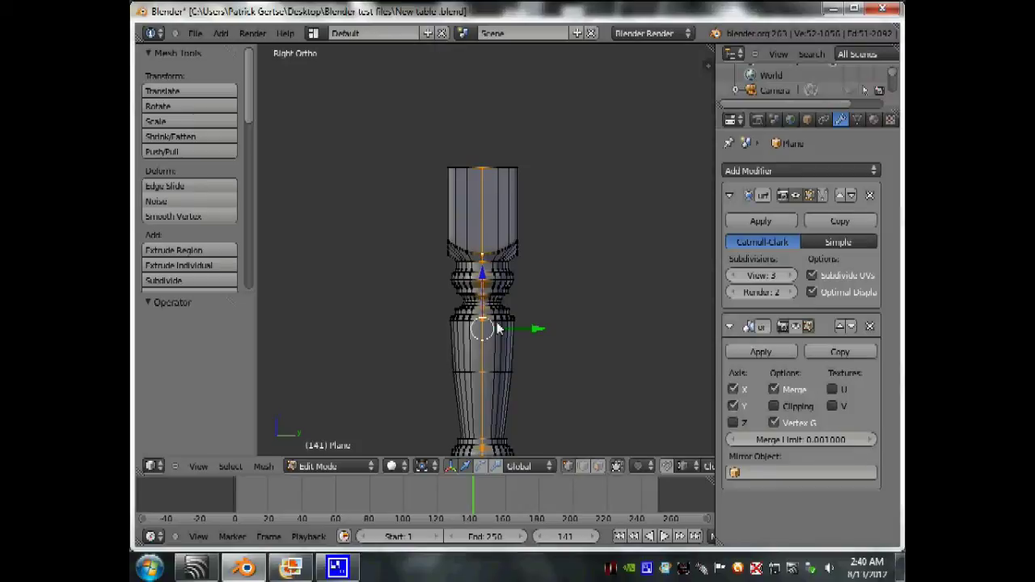
key("ctrl+e")
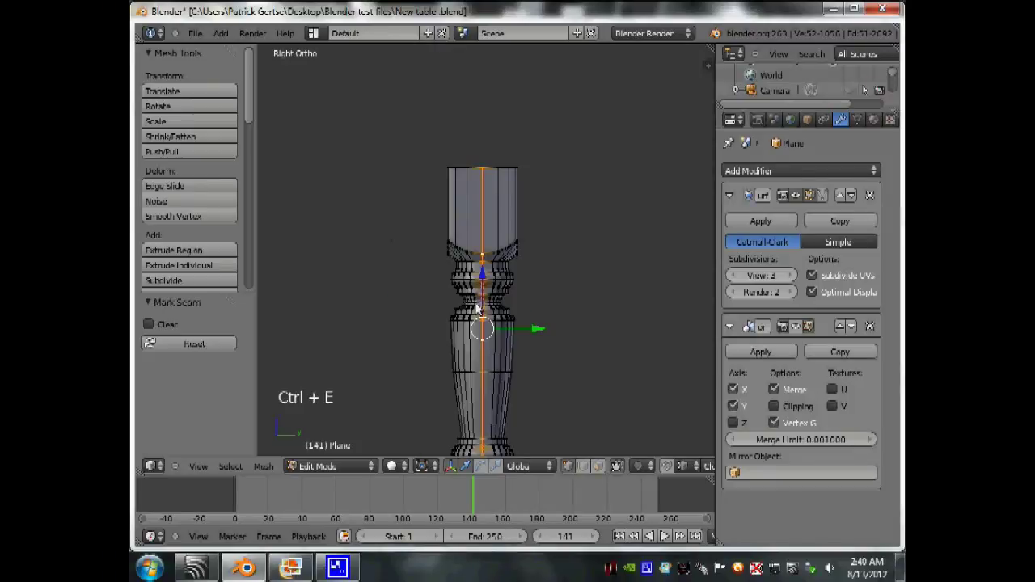
scroll("down", 3)
middle_click(479, 281)
scroll("up", 3)
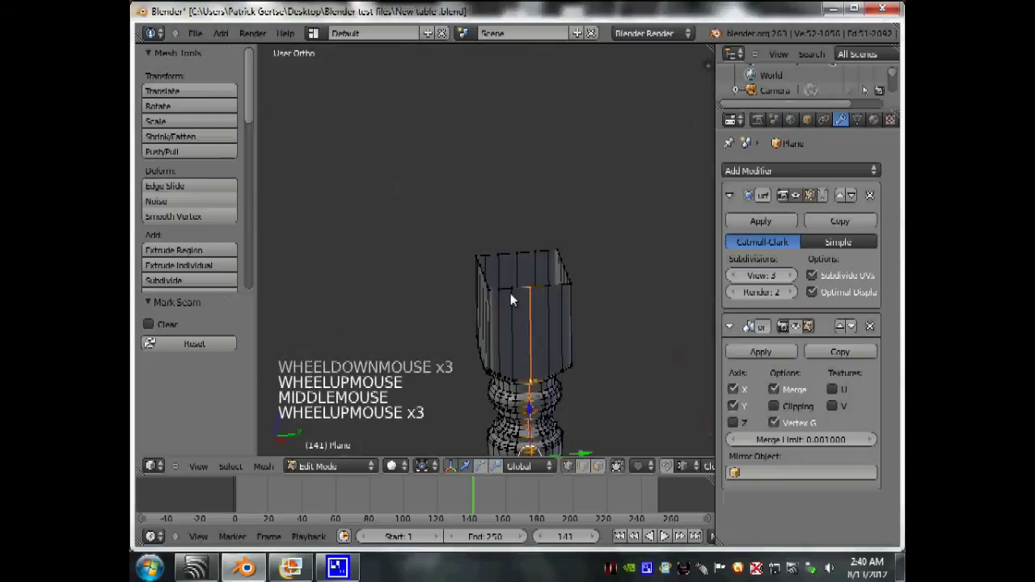
Split the workspace into a UV/Image Editor and cylinder-unwrap the whole leg mesh.
right_click(515, 297)
right_click(513, 295)
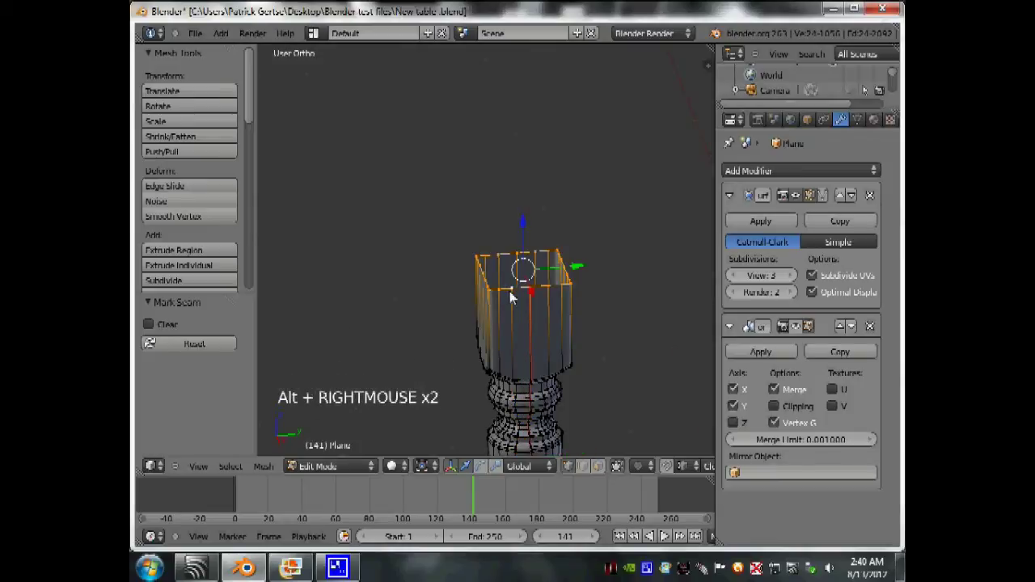
key("ctrl+e")
scroll("down", 3)
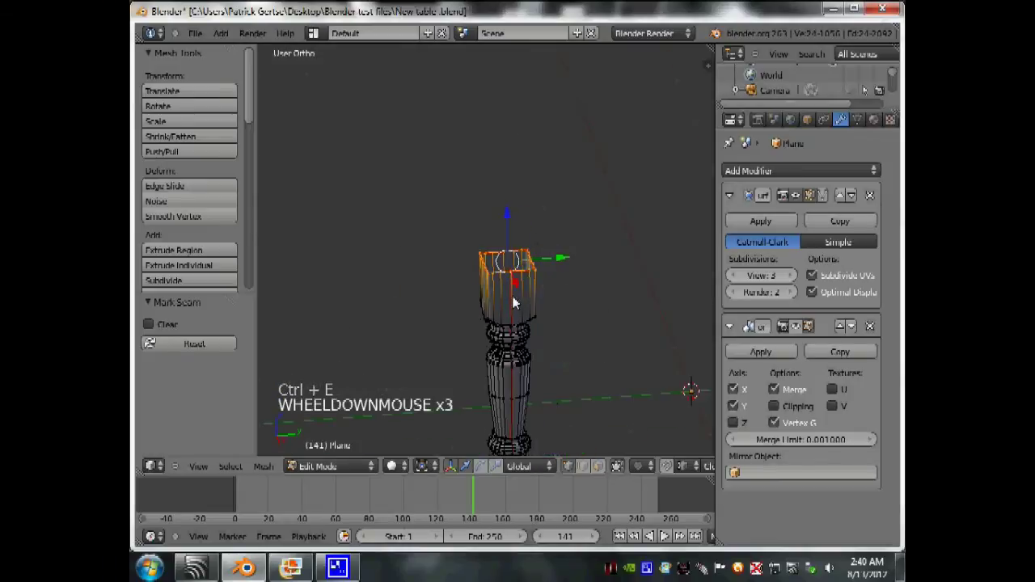
key("KP_3")
scroll("up", 3)
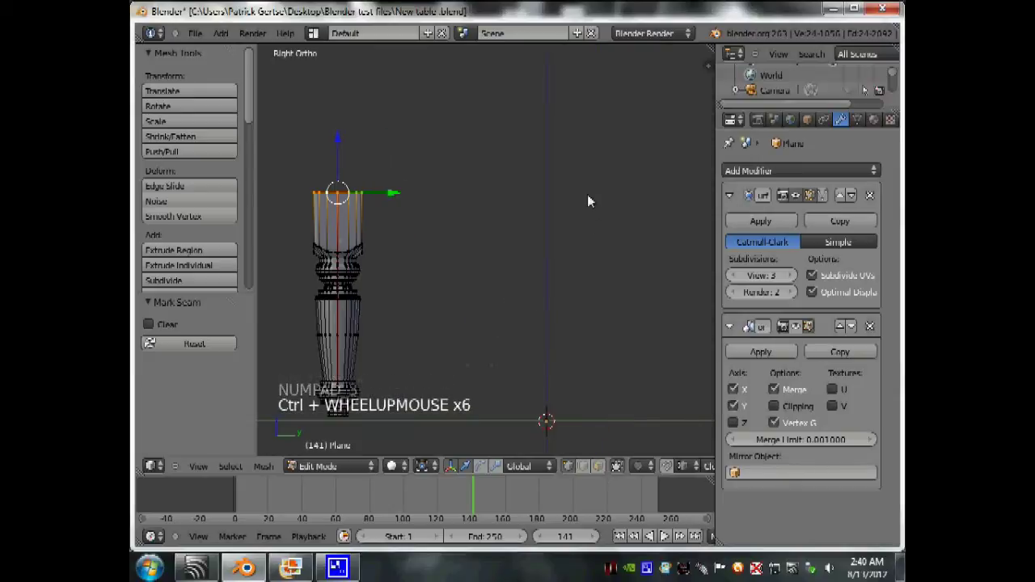
right_click(556, 49)
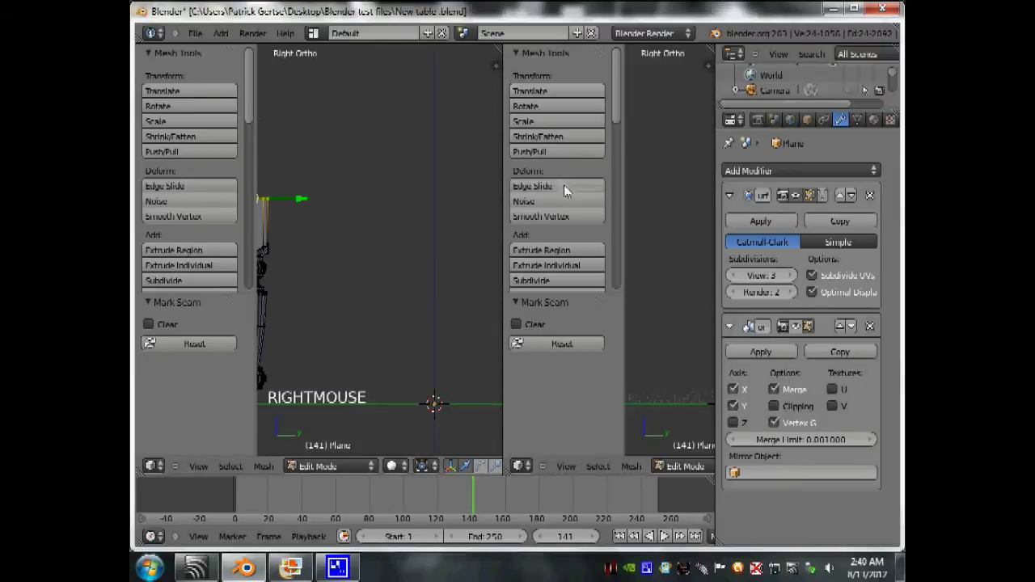
key("t")
scroll("down", 3)
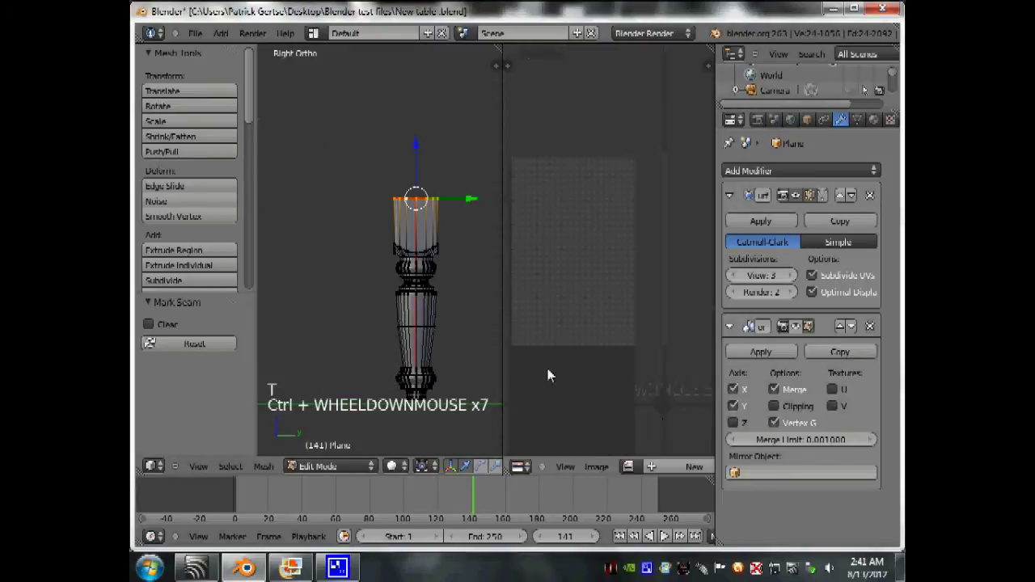
scroll("up", 3)
key("a")
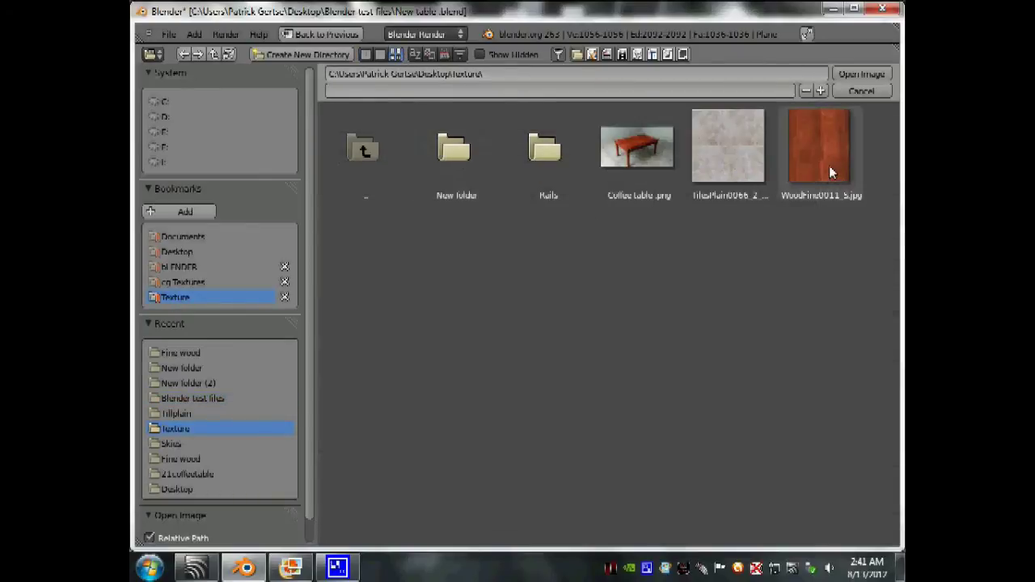
Load WoodFine0011_S.jpg as the image behind the leg's UV layout.
left_click(862, 75)
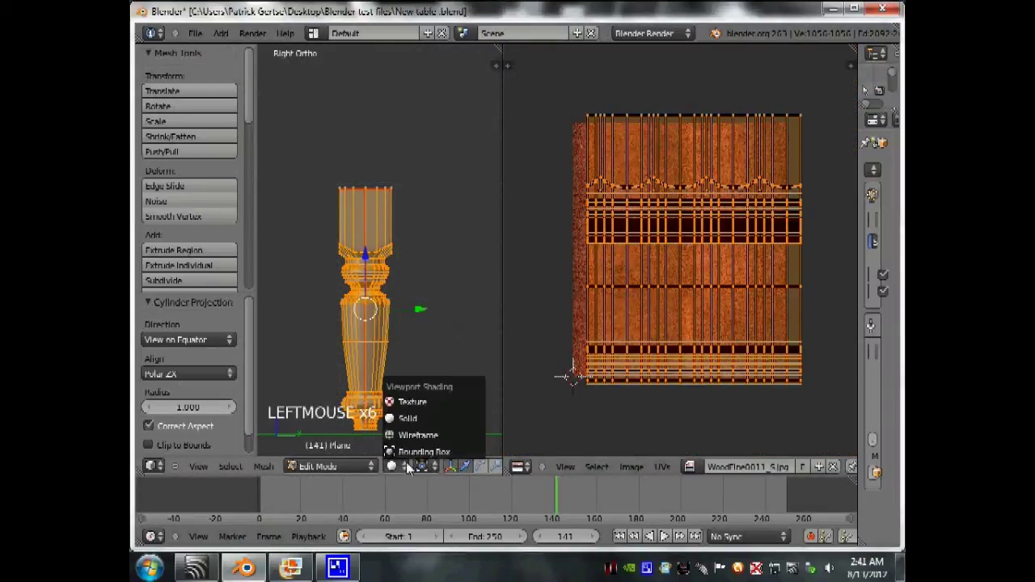
Check the leg in Object Mode with Textured shading from above, around and the right side.
left_click(405, 339)
scroll("up", 3)
scroll("up", 3)
key("Tab")
middle_click(364, 289)
scroll("down", 3)
scroll("up", 3)
key("KP_0")
scroll("up", 3)
key("KP_7")
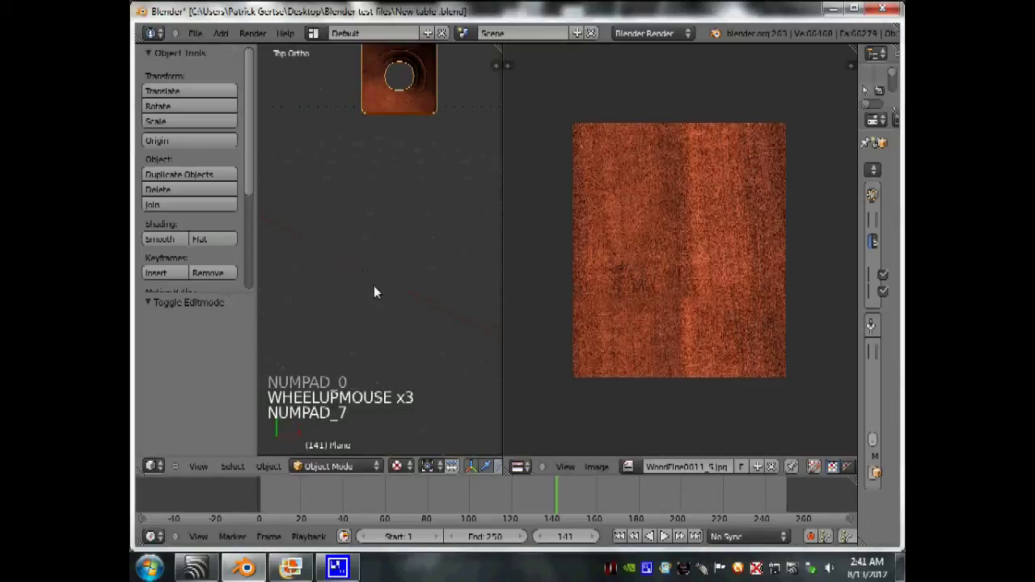
scroll("down", 3)
middle_click(391, 244)
scroll("up", 3)
scroll("down", 3)
middle_click(375, 171)
scroll("down", 3)
middle_click(466, 232)
scroll("down", 3)
scroll("up", 3)
scroll("down", 3)
middle_click(461, 280)
scroll("up", 3)
key("KP_3")
scroll("up", 3)
scroll("up", 3)
scroll("down", 3)
scroll("down", 3)
scroll("up", 3)
scroll("up", 3)
scroll("down", 3)
scroll("down", 3)
scroll("up", 3)
Rescale the leg's UV layout over the wood image and verify the wood grain on the leg.
key("Tab")
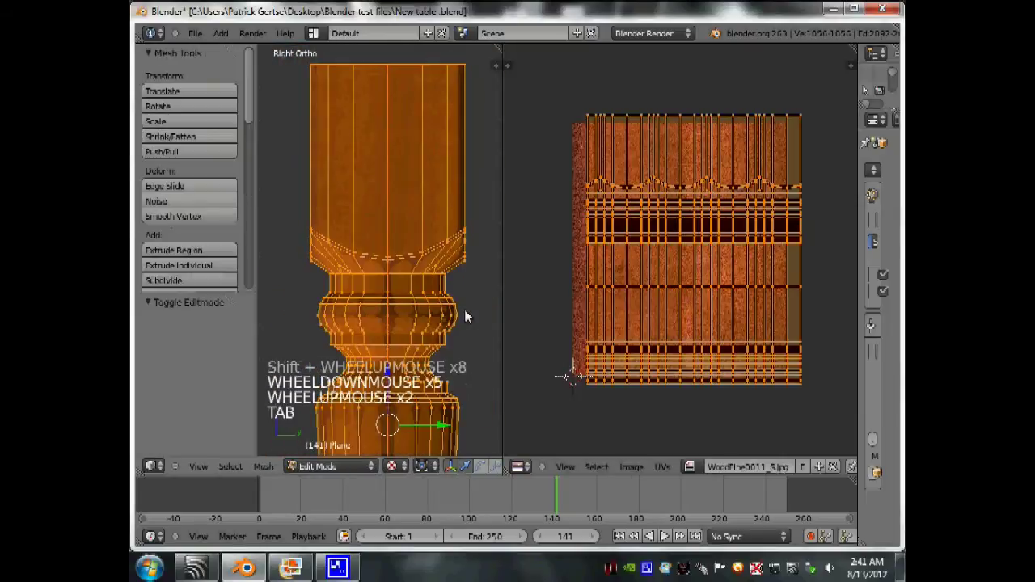
key("g")
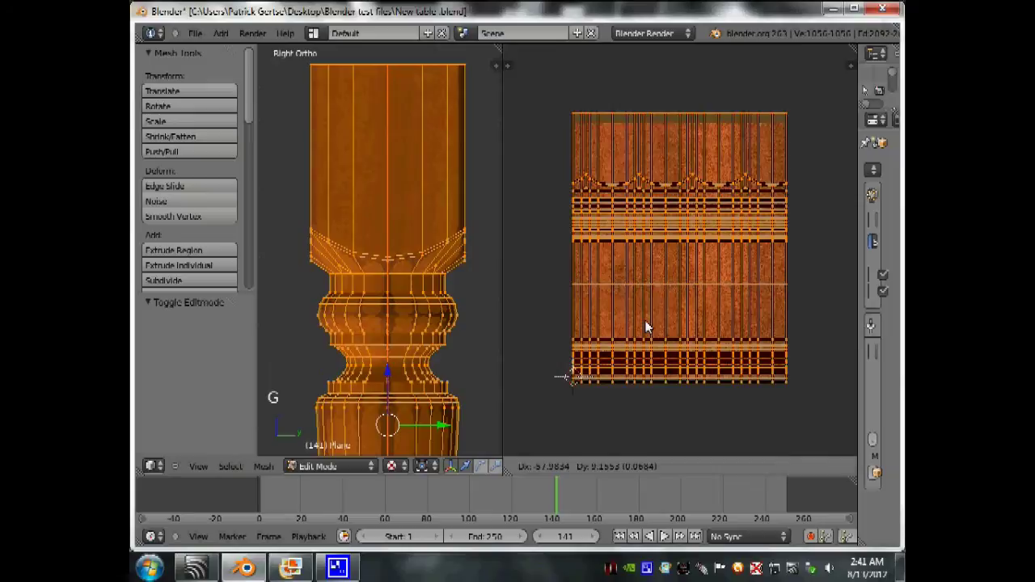
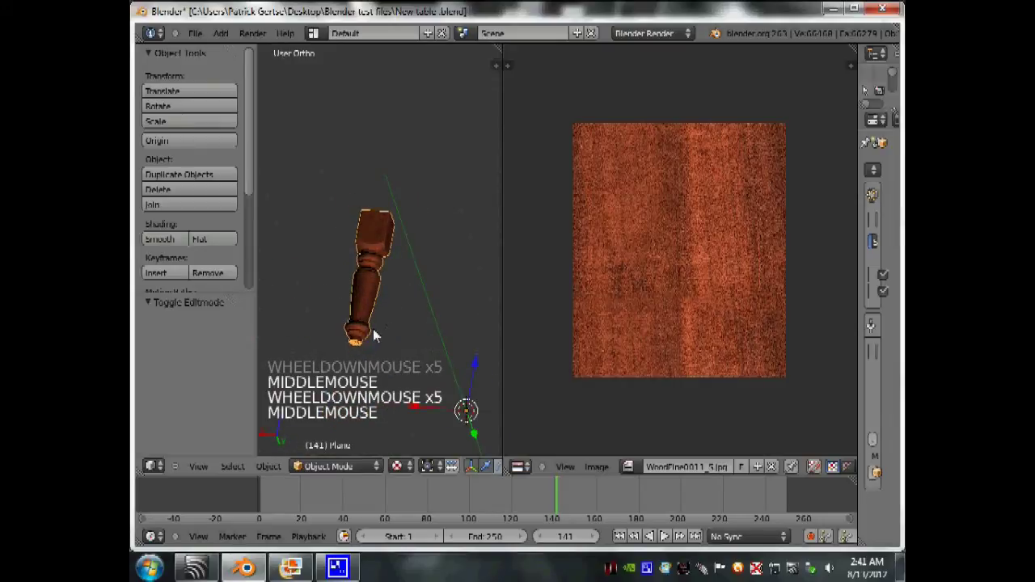
key("alt+h")
scroll("down", 3)
middle_click(431, 341)
scroll("up", 3)
middle_click(460, 337)
scroll("up", 3)
scroll("up", 3)
Unhide the tabletop and floor again and select the tabletop.
key("Tab")
scroll("down", 3)
middle_click(444, 263)
key("Tab")
right_click(413, 219)
scroll("down", 3)
middle_click(421, 227)
scroll("up", 3)
left_click(506, 240)
left_click(519, 241)
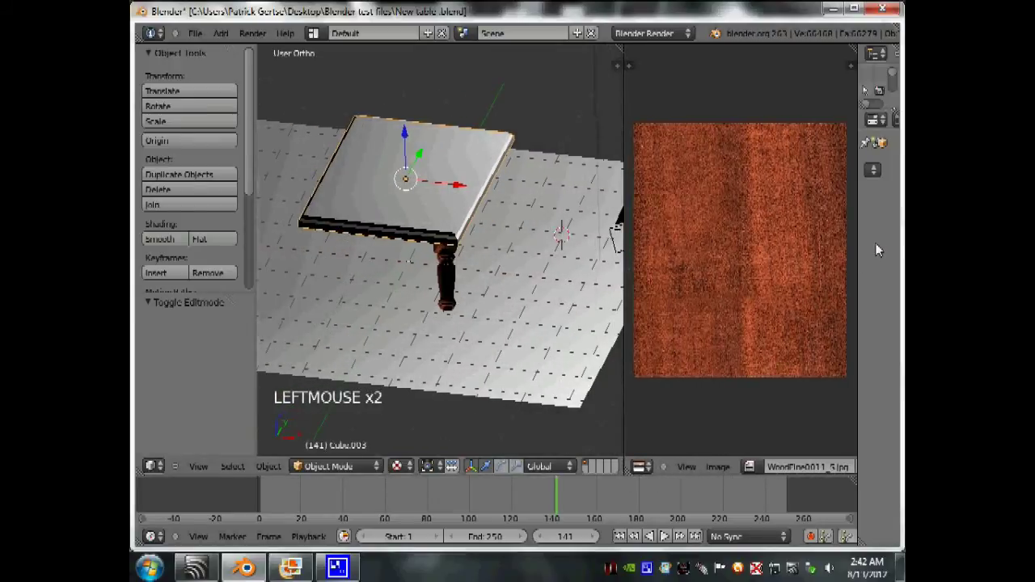
right_click(449, 282)
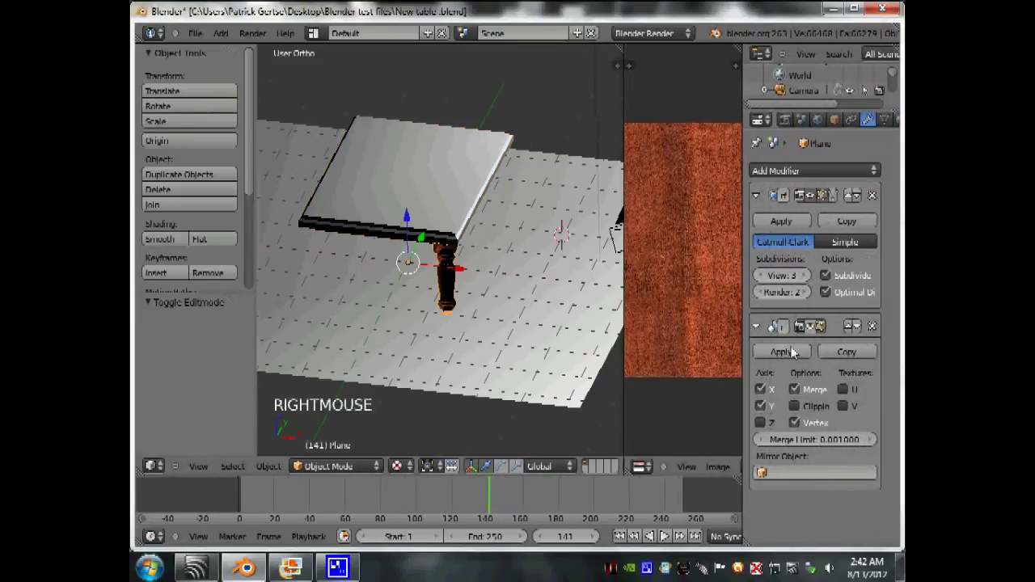
left_click(597, 333)
scroll("down", 3)
middle_click(426, 254)
scroll("down", 3)
scroll("up", 3)
middle_click(469, 287)
scroll("up", 3)
middle_click(392, 133)
scroll("down", 3)
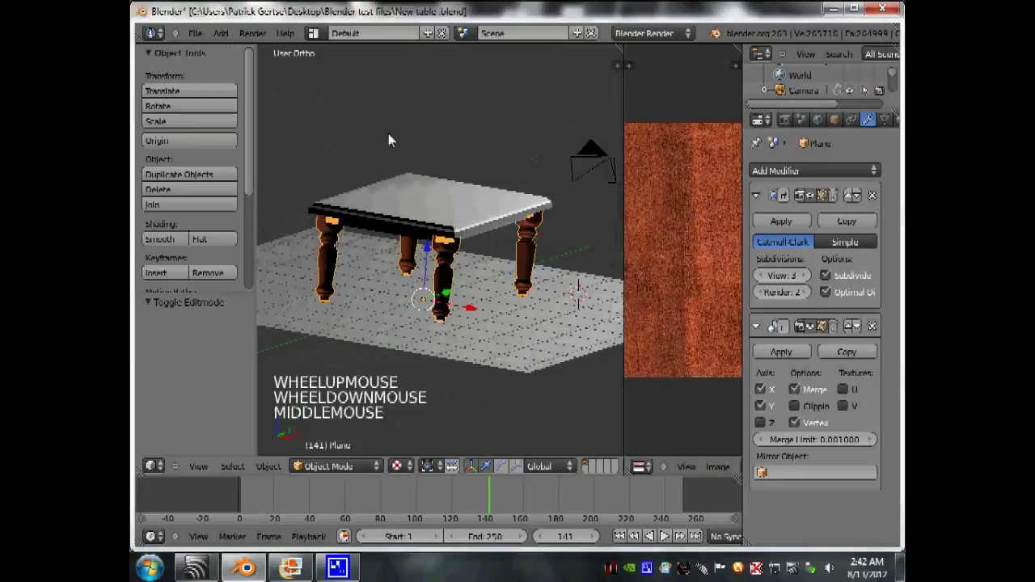
scroll("up", 3)
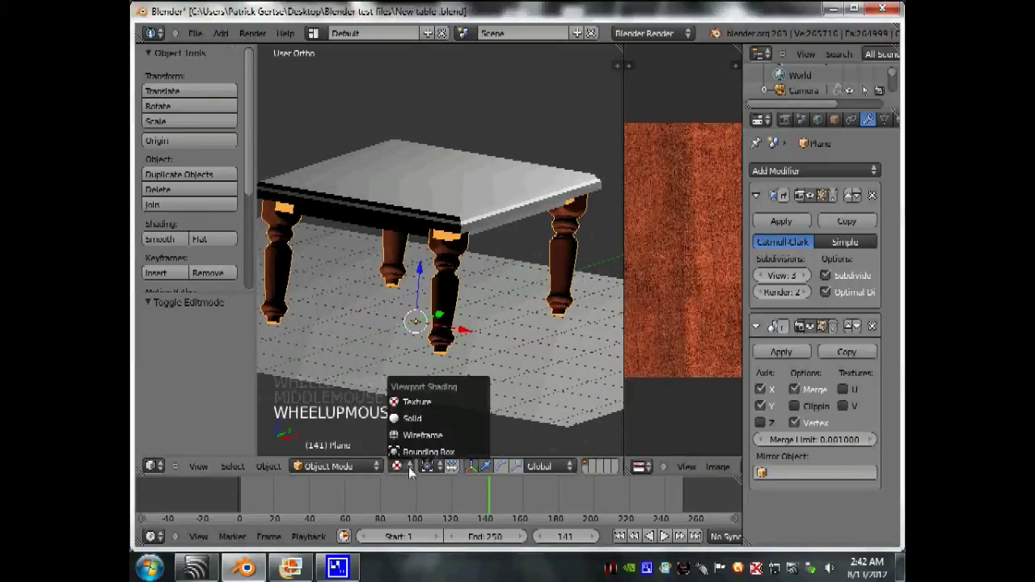
left_click(417, 426)
middle_click(390, 385)
scroll("down", 3)
middle_click(538, 359)
scroll("up", 3)
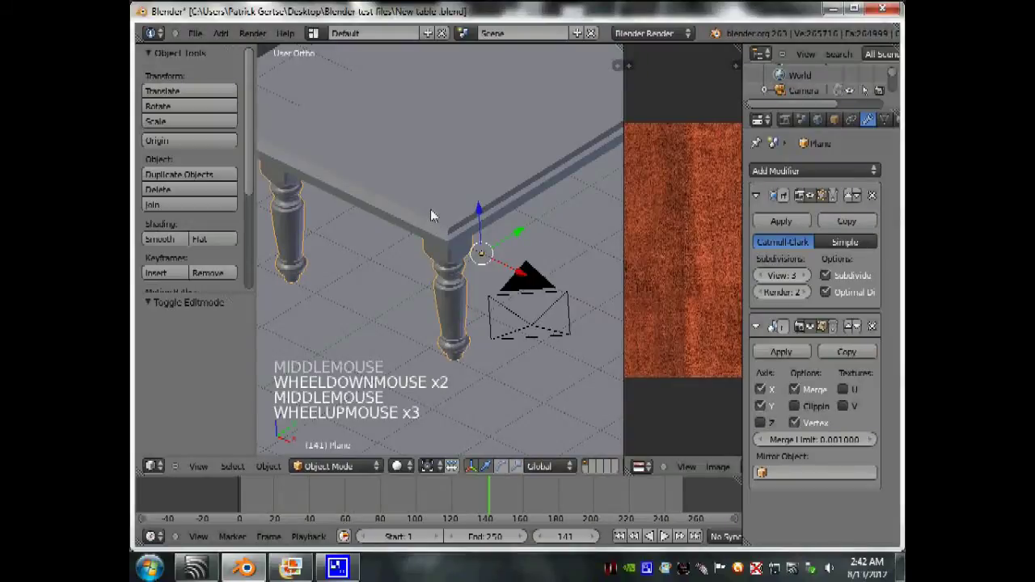
Enter Edit Mode on the tabletop and select one of its edges for unwrapping.
right_click(435, 214)
key("Tab")
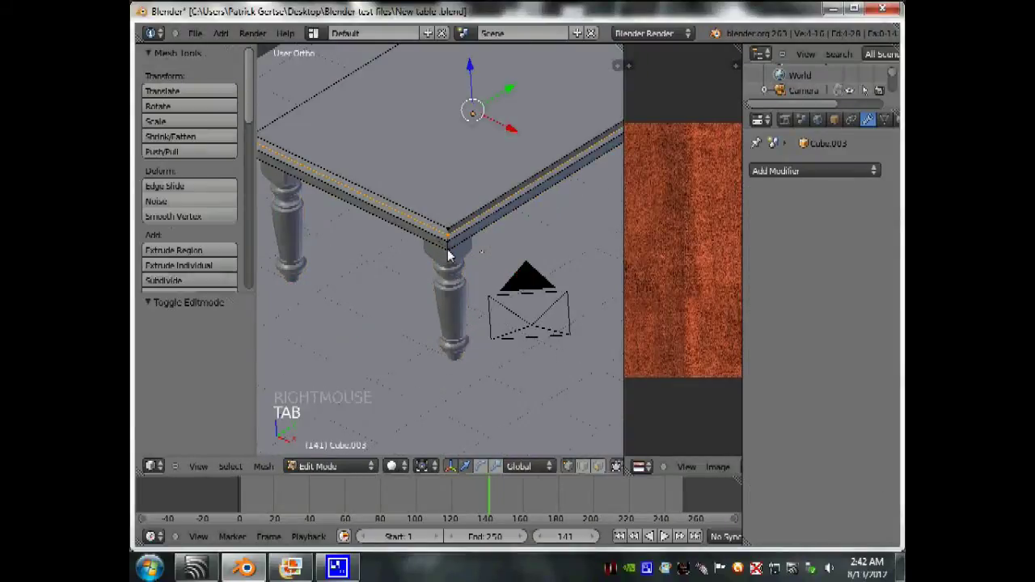
right_click(452, 254)
scroll("down", 3)
middle_click(497, 281)
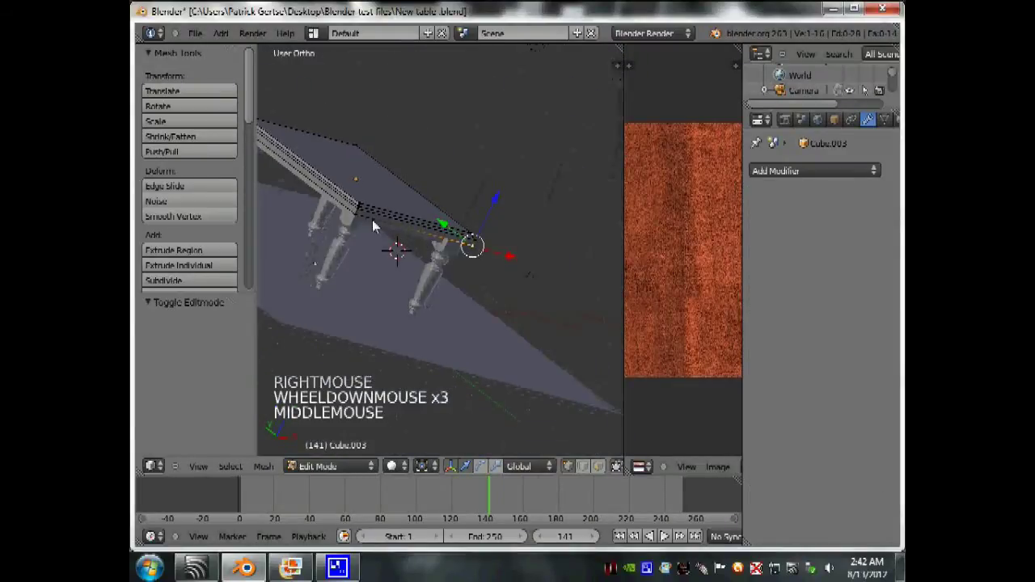
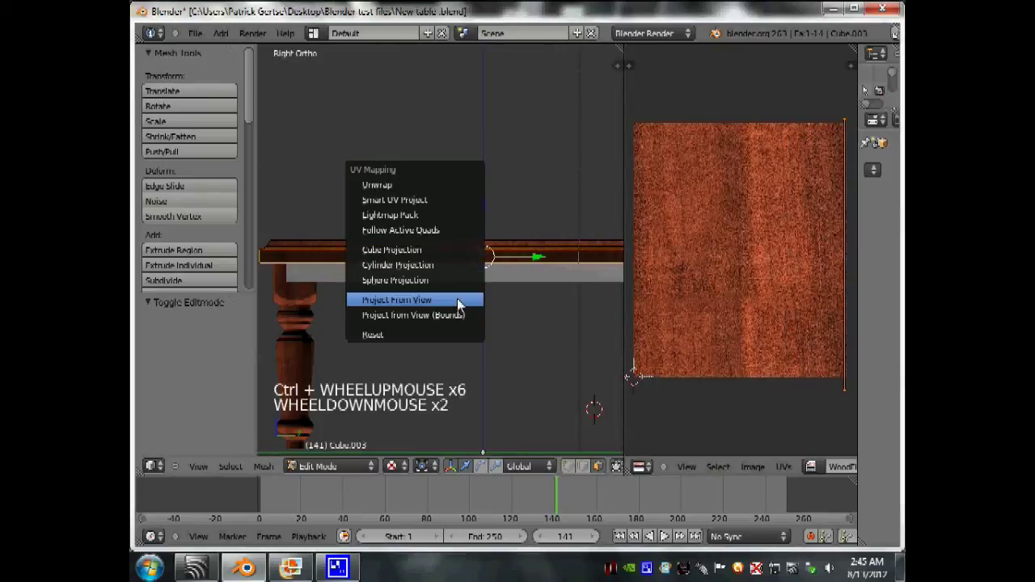
Unwrap the tabletop and inspect the projected wood texture in Object Mode.
key("u")
scroll("up", 3)
key("Tab")
middle_click(426, 320)
scroll("up", 3)
middle_click(447, 301)
scroll("down", 3)
scroll("up", 3)
middle_click(525, 320)
scroll("up", 3)
middle_click(515, 315)
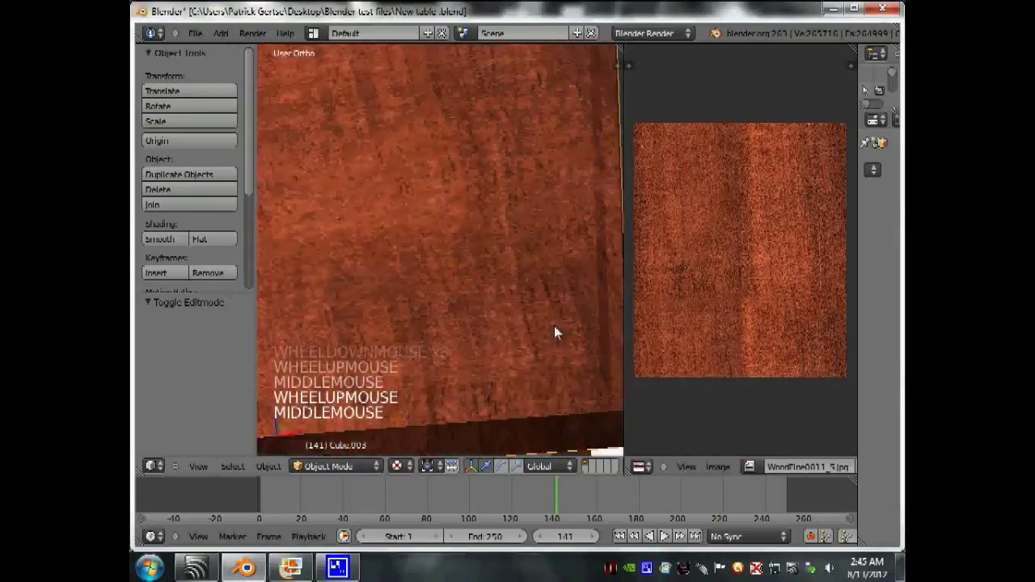
middle_click(545, 328)
scroll("down", 3)
middle_click(510, 316)
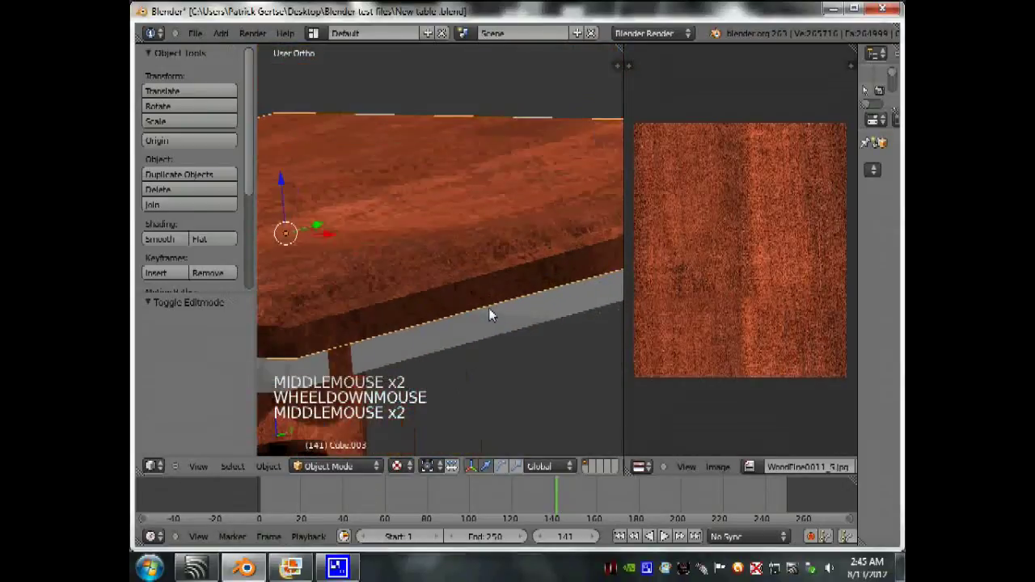
scroll("up", 3)
Abandon an overly small UV resize, then re-unwrap the tabletop from a straight side view.
key("Tab")
key("s")
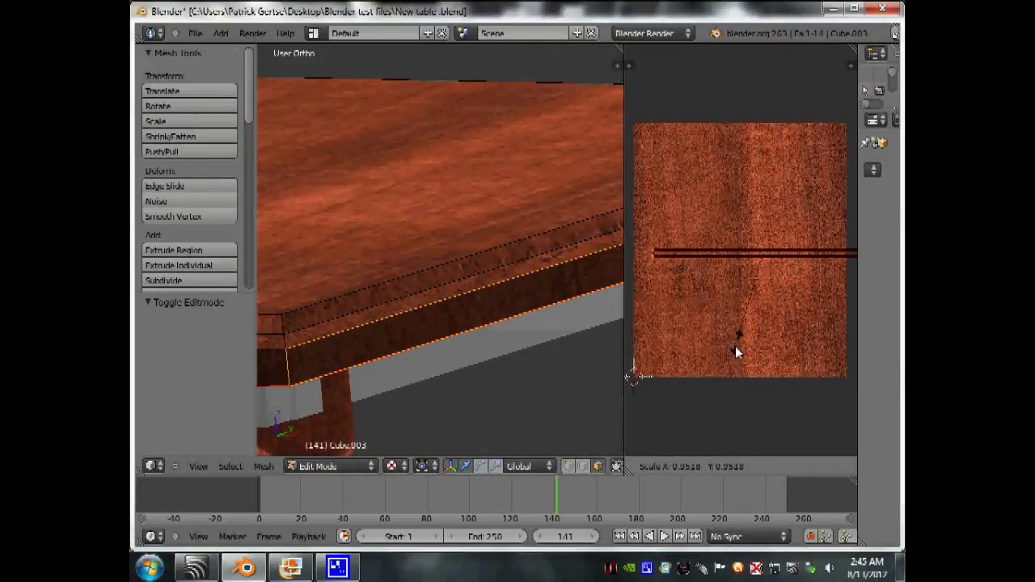
key("Tab")
left_click(557, 371)
scroll("down", 3)
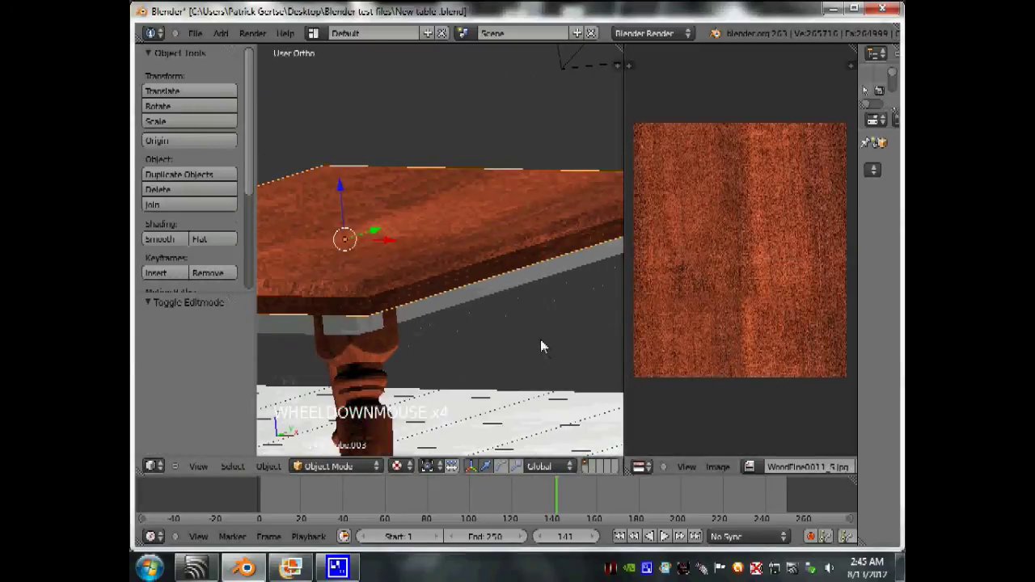
key("Tab")
scroll("up", 3)
right_click(469, 266)
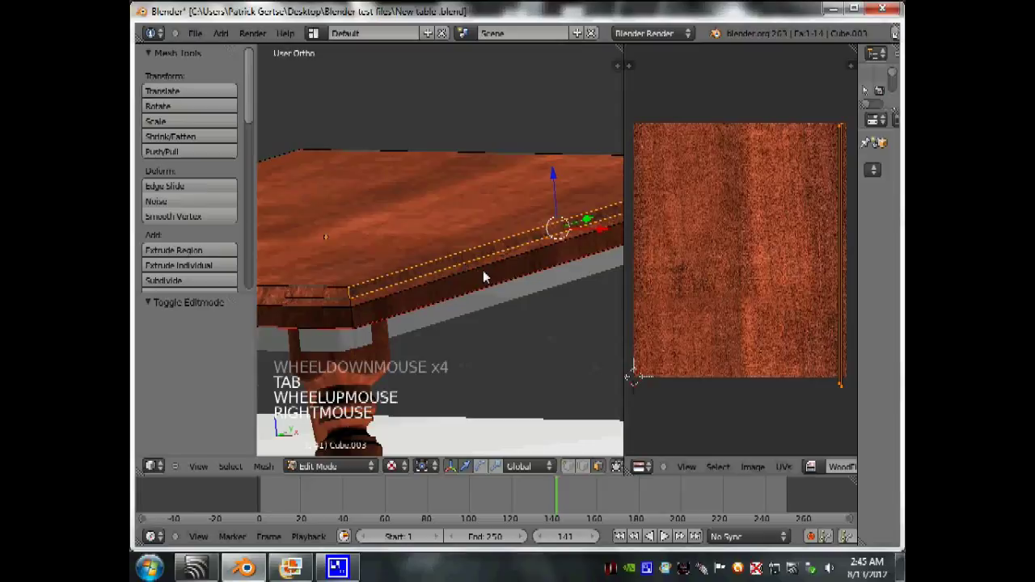
key("KP_3")
scroll("down", 3)
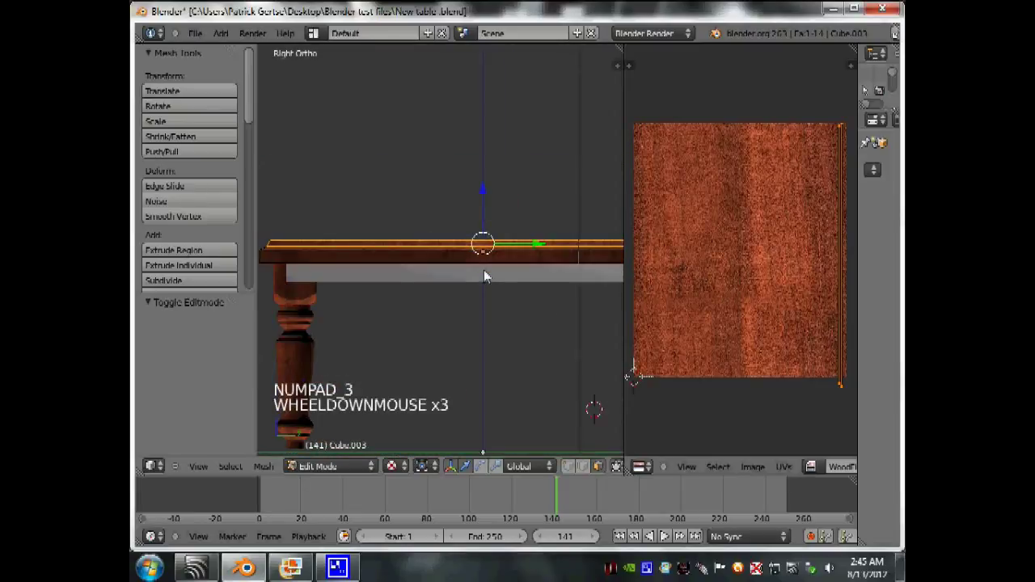
key("u")
middle_click(471, 314)
middle_click(523, 325)
scroll("up", 3)
middle_click(485, 299)
key("Tab")
scroll("up", 3)
middle_click(475, 300)
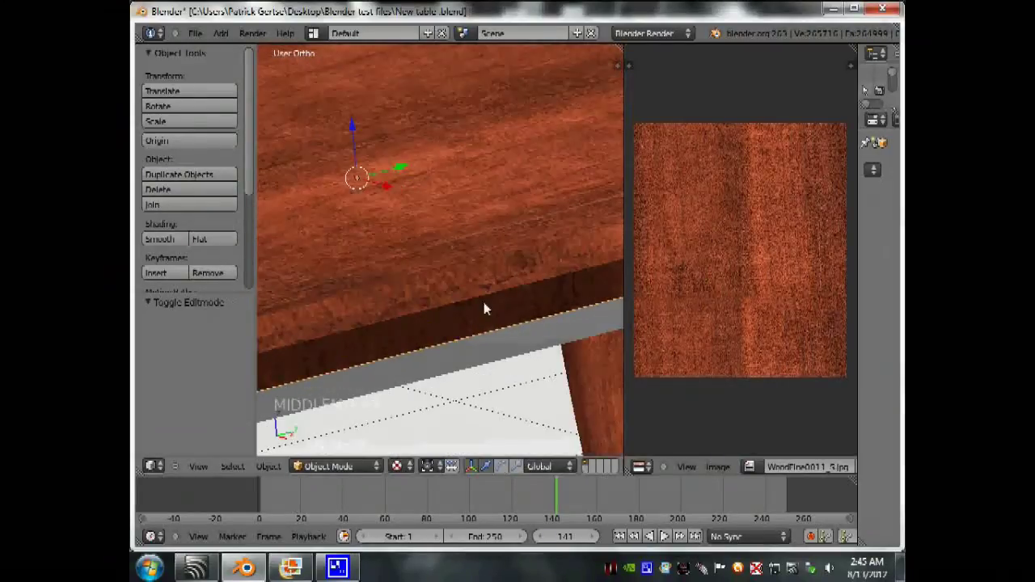
Enlarge the tabletop's UVs in two passes so the grain spreads across the top, checking the result.
key("s")
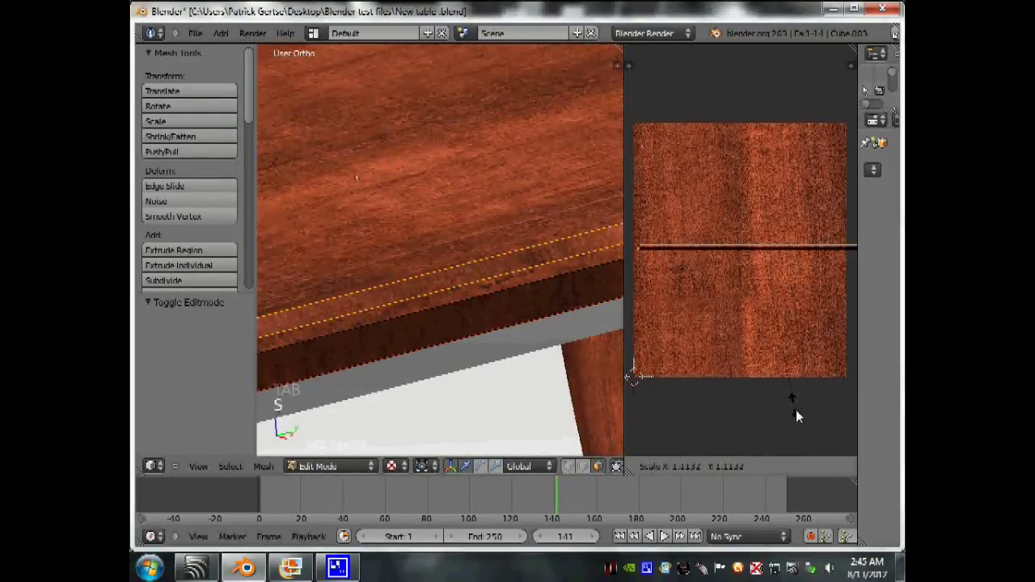
key("Tab")
left_click(793, 425)
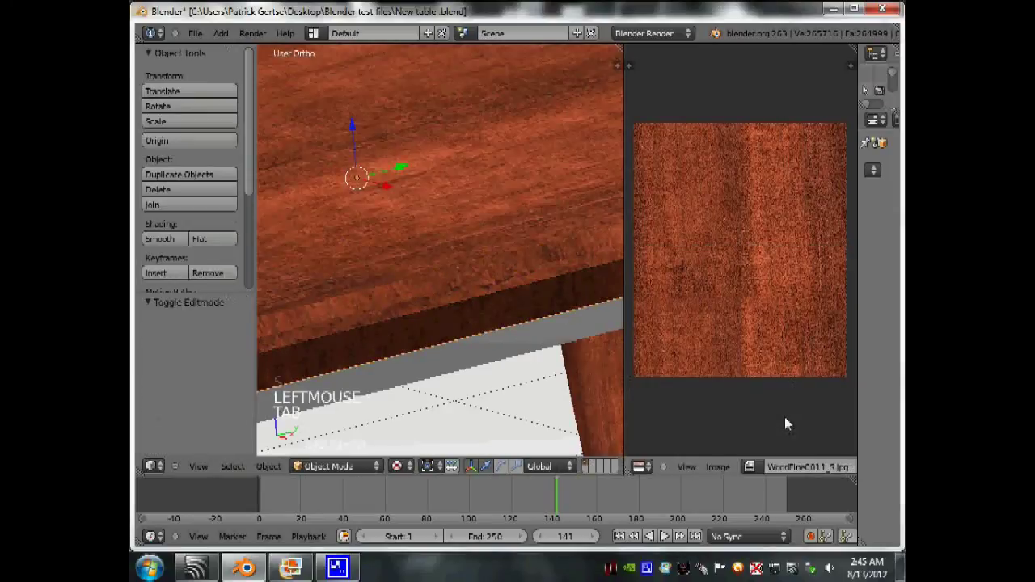
key("Tab")
key("s")
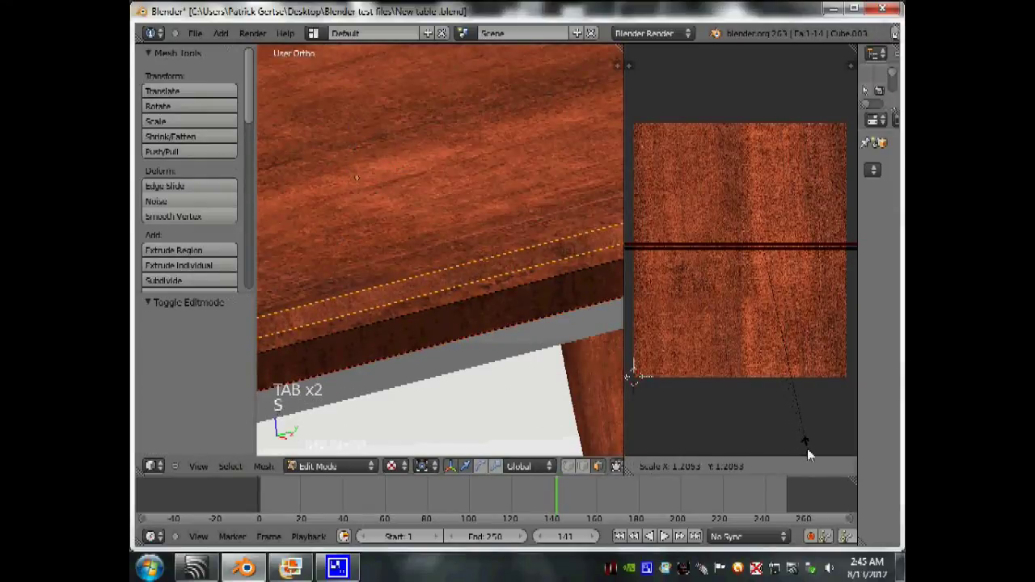
key("Tab")
left_click(645, 402)
middle_click(534, 352)
scroll("down", 3)
middle_click(574, 342)
scroll("down", 3)
scroll("down", 3)
middle_click(425, 287)
scroll("down", 3)
scroll("down", 3)
scroll("down", 3)
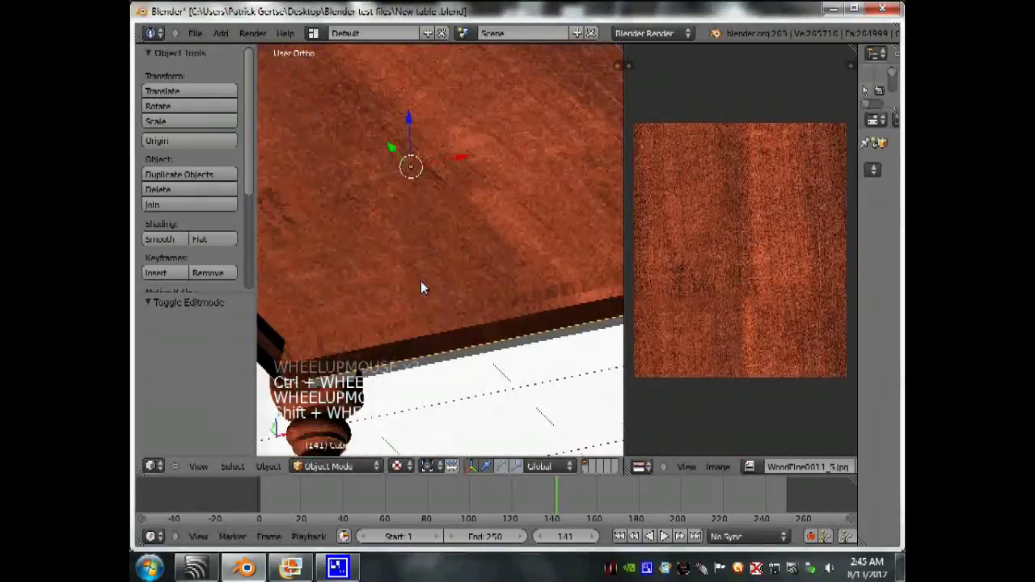
scroll("down", 3)
scroll("down", 3)
Re-unwrap the tabletop as a front-view projection and preview the grain on the top.
key("Tab")
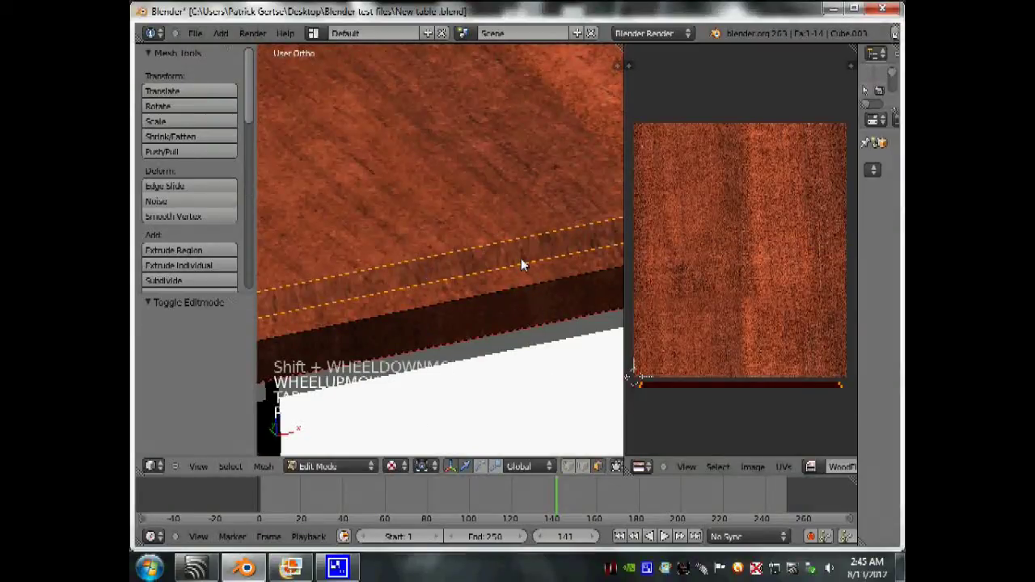
key("KP_3")
key("KP_1")
scroll("down", 3)
scroll("down", 3)
scroll("up", 3)
key("u")
scroll("up", 3)
middle_click(469, 337)
scroll("up", 3)
scroll("down", 3)
scroll("down", 3)
scroll("up", 3)
key("Tab")
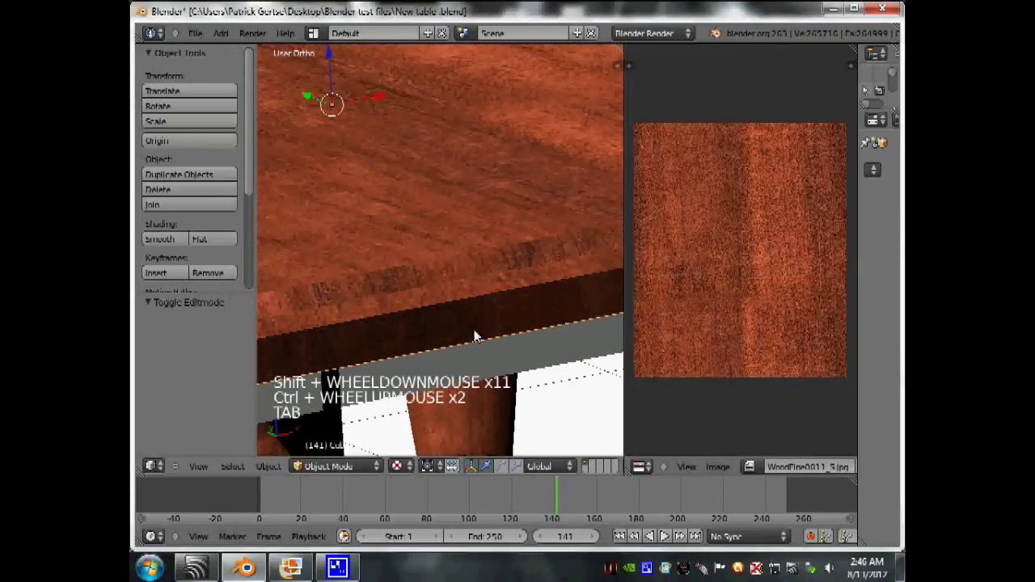
Scale the tabletop's UVs again until the grain size suits the top.
scroll("up", 3)
key("Tab")
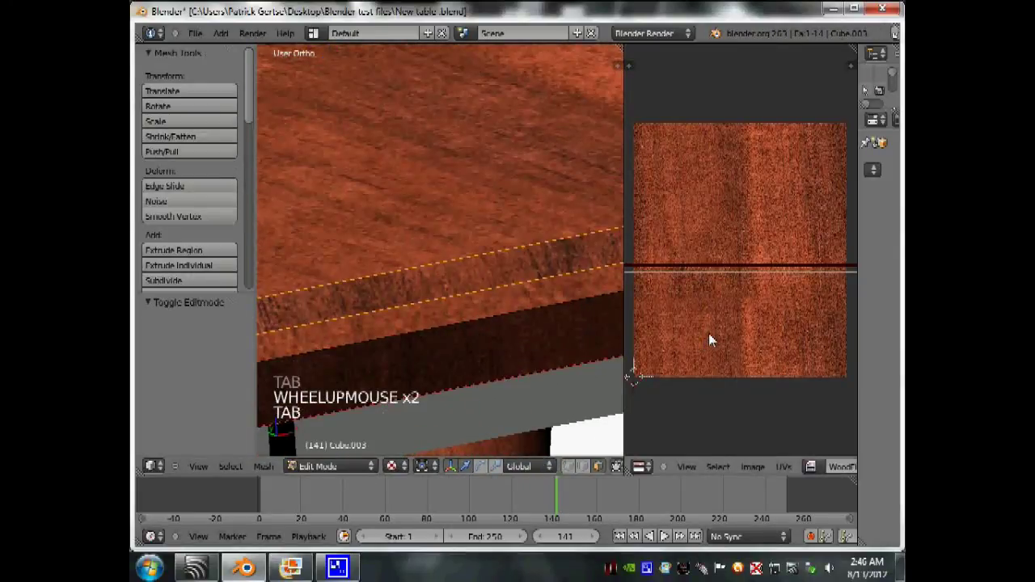
key("s")
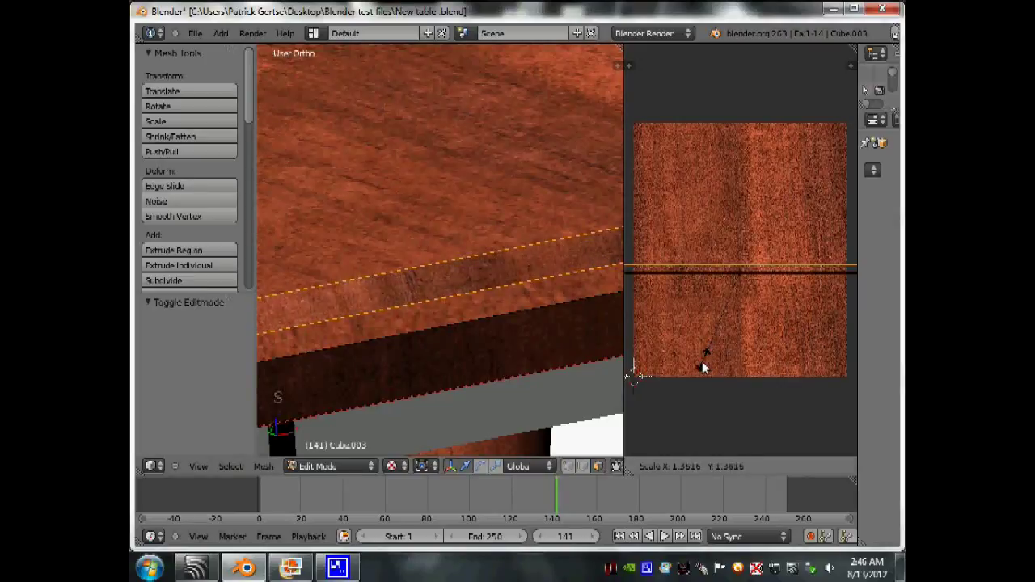
scroll("down", 3)
scroll("up", 3)
key("Tab")
key("s")
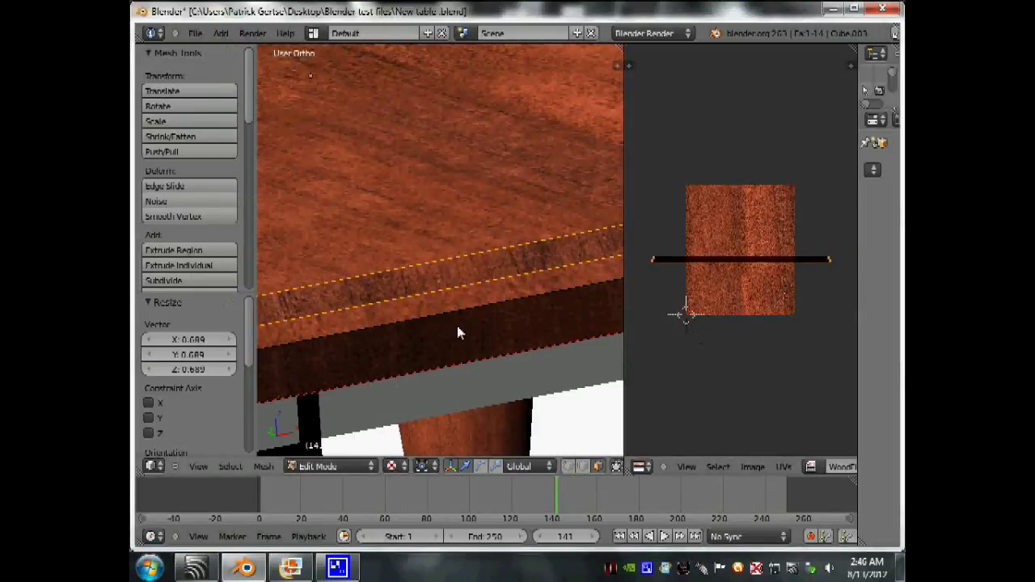
key("Tab")
left_click(464, 329)
scroll("down", 3)
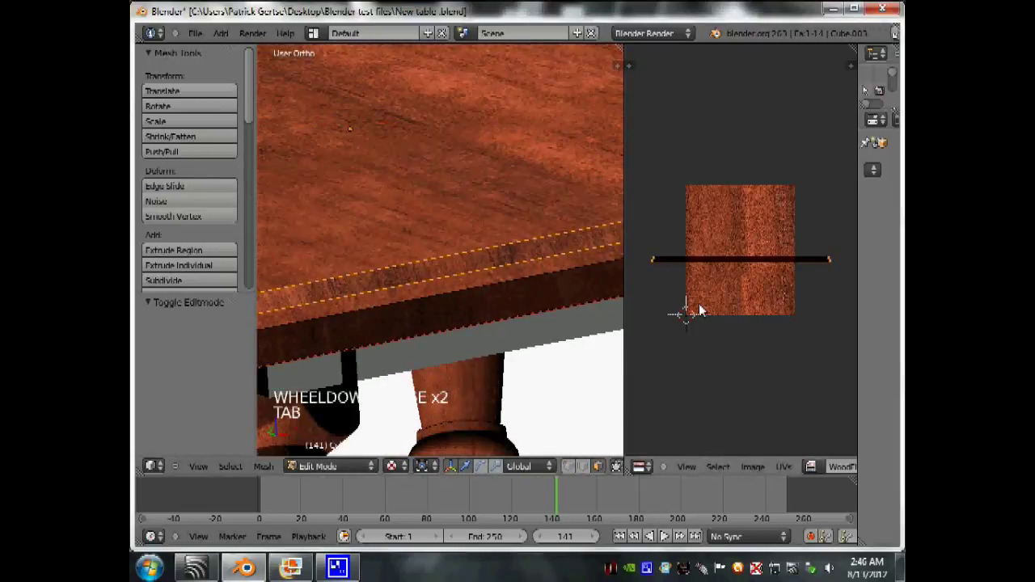
Slide the UV strip along X over the wood image and inspect the evenly textured top.
key("g")
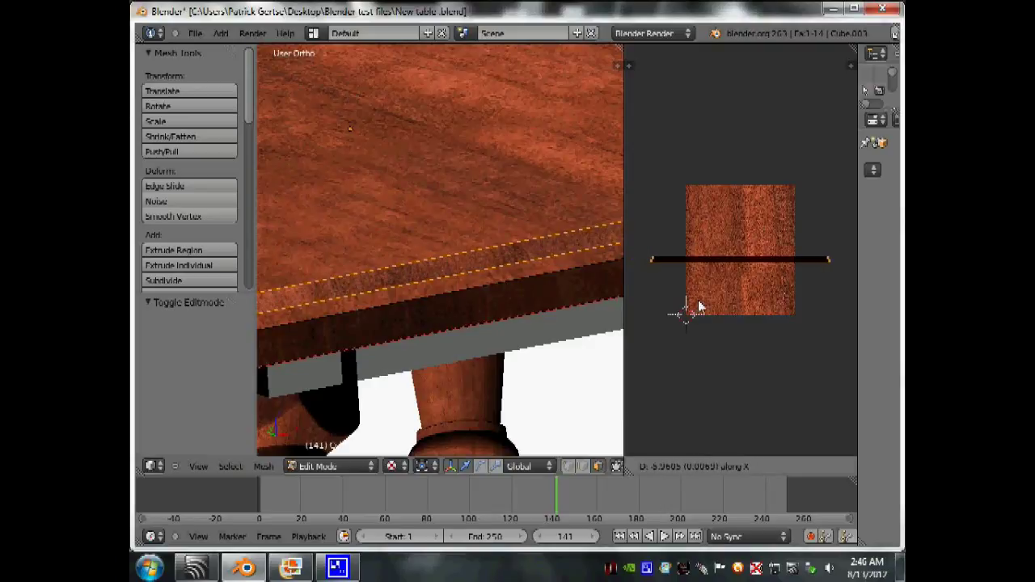
key("Tab")
left_click(603, 305)
scroll("down", 3)
middle_click(498, 312)
scroll("down", 3)
middle_click(473, 301)
middle_click(473, 304)
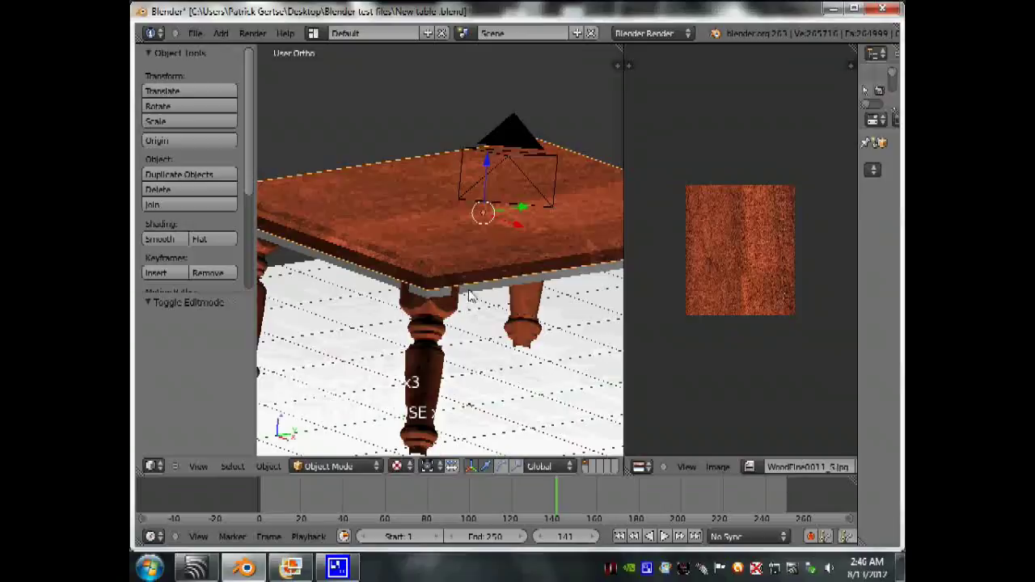
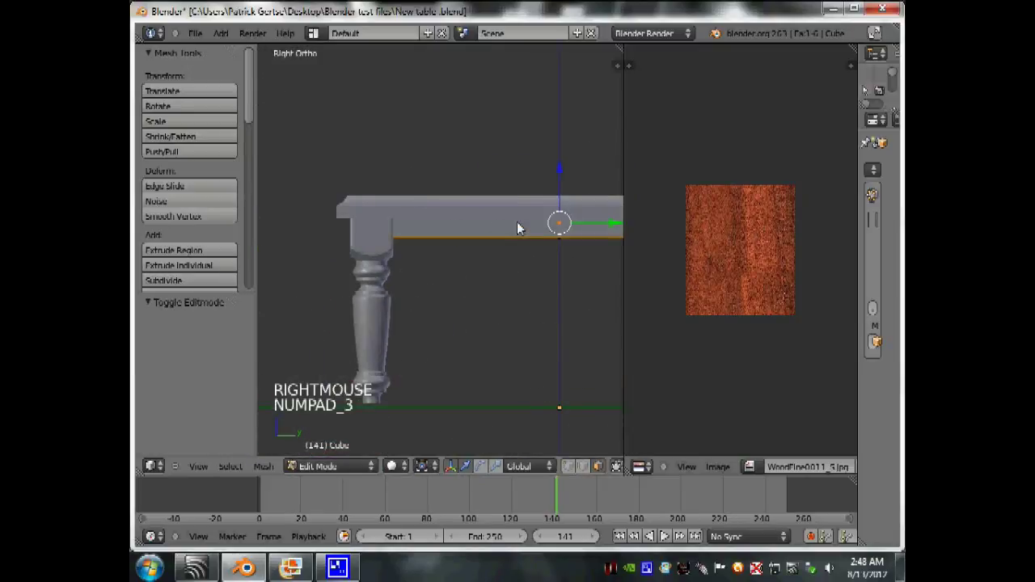
Enlarge the apron rail's UVs to about 1.92 so the wood grain becomes visible.
scroll("up", 3)
scroll("down", 3)
key("u")
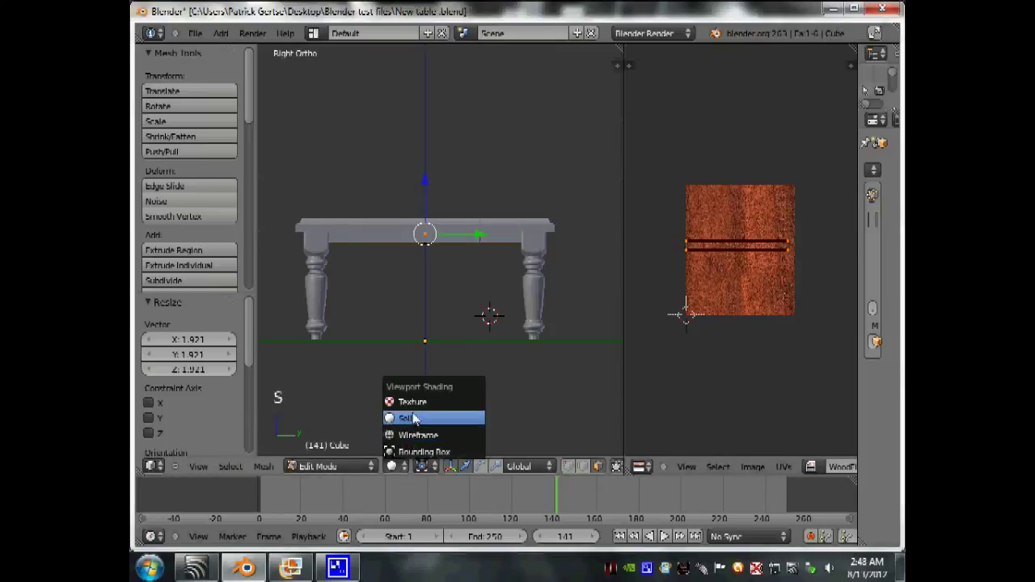
middle_click(401, 329)
scroll("up", 3)
key("Tab")
left_click(418, 424)
left_click(348, 451)
Inspect the apron, then rotate its UVs 90° so the grain runs along the rail.
middle_click(375, 286)
scroll("down", 3)
scroll("up", 3)
middle_click(413, 280)
scroll("down", 3)
middle_click(549, 304)
scroll("up", 3)
scroll("up", 3)
key("Tab")
key("r")
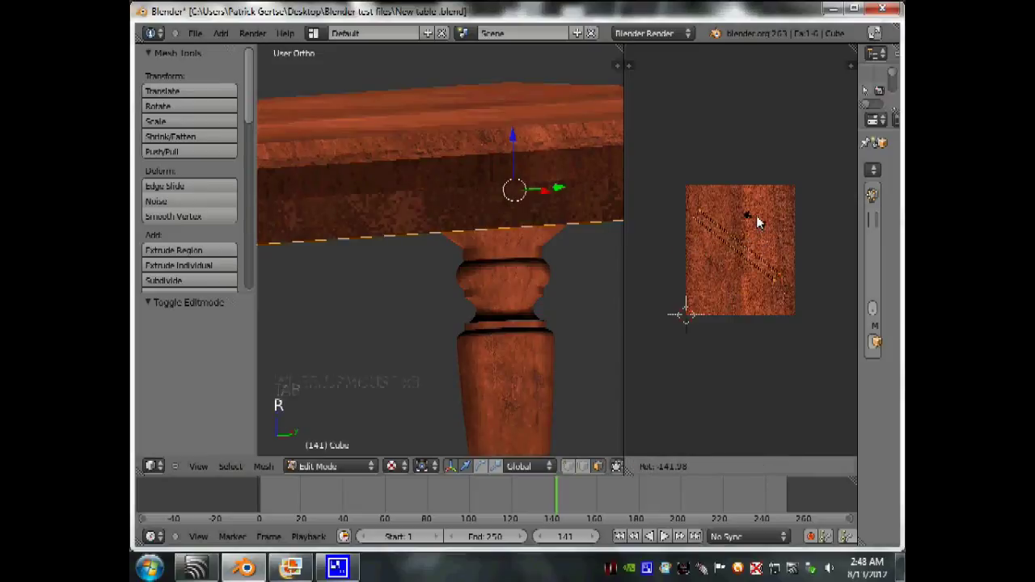